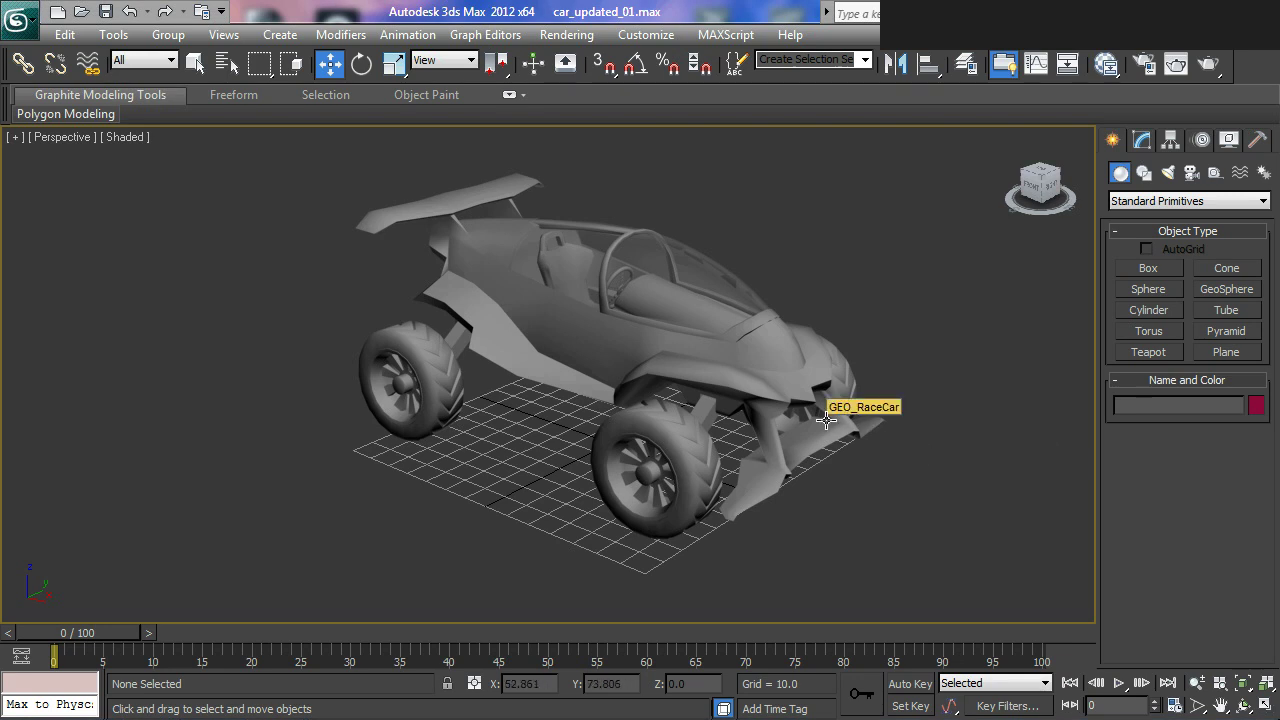
Inspect the race car from several angles and select the GEO_RaceCar model.
middle_click(808, 434)
middle_click(728, 481)
middle_click(833, 479)
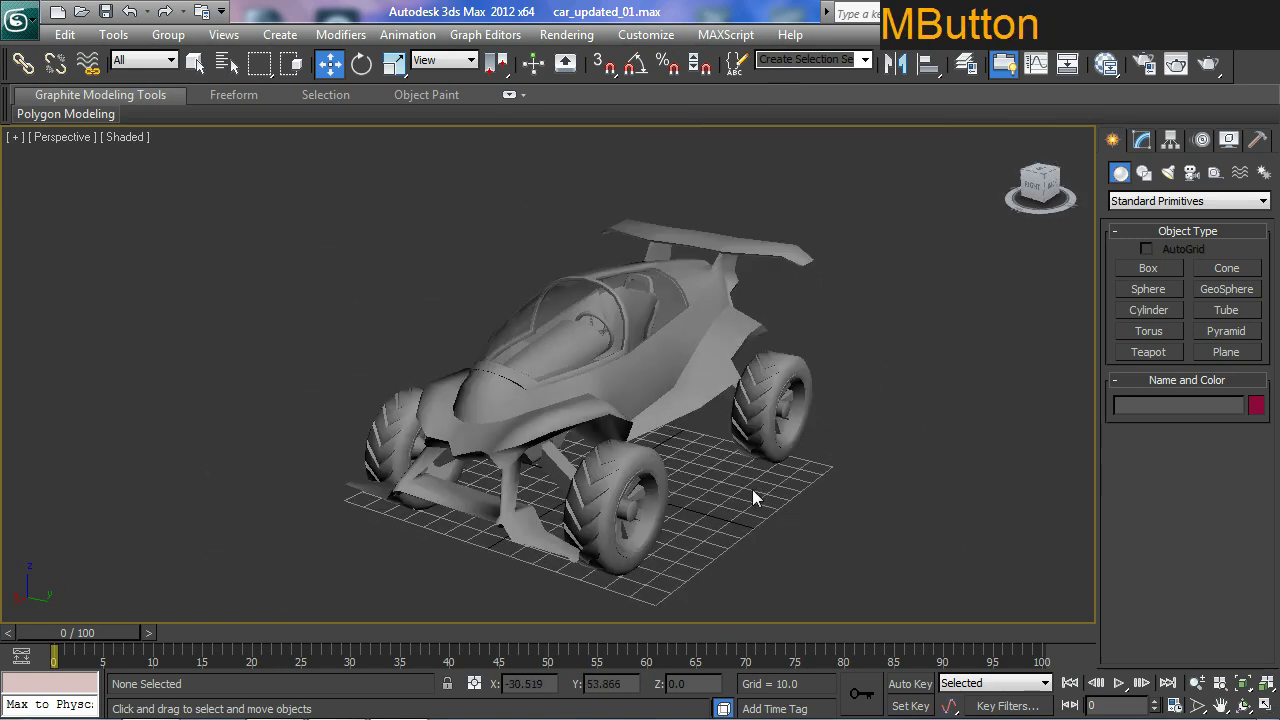
middle_click(781, 464)
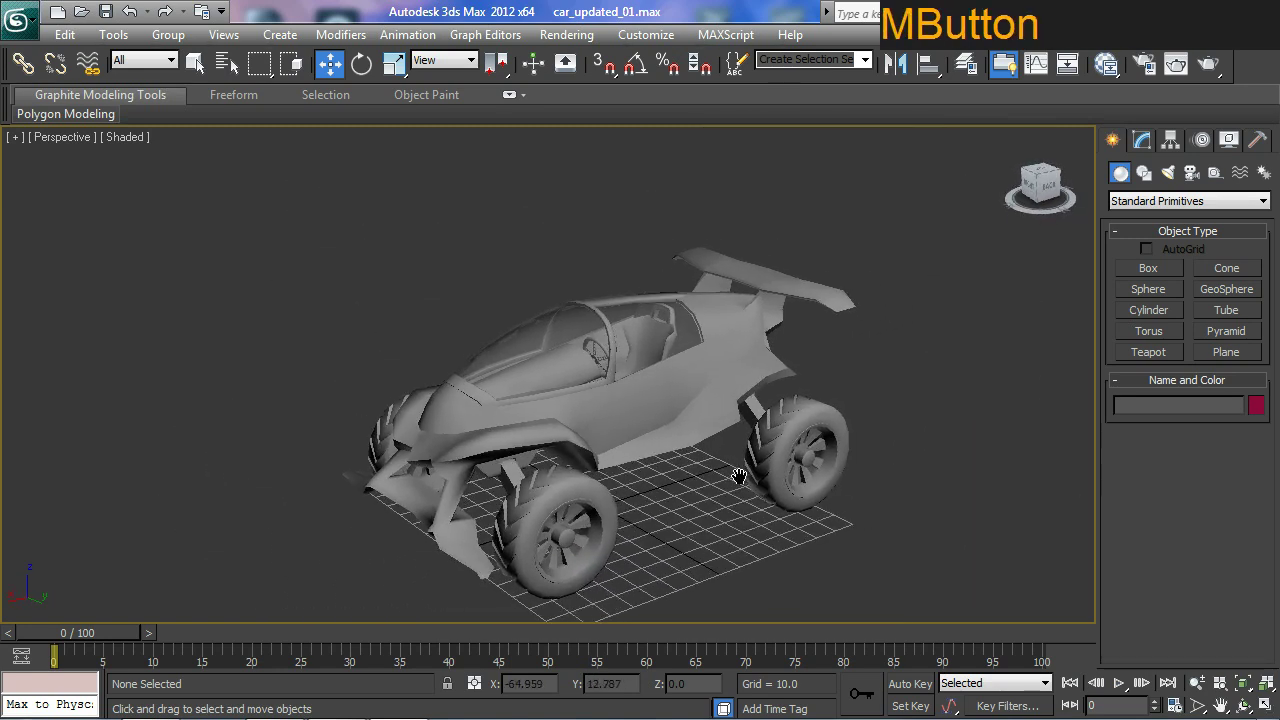
middle_click(742, 427)
middle_click(718, 472)
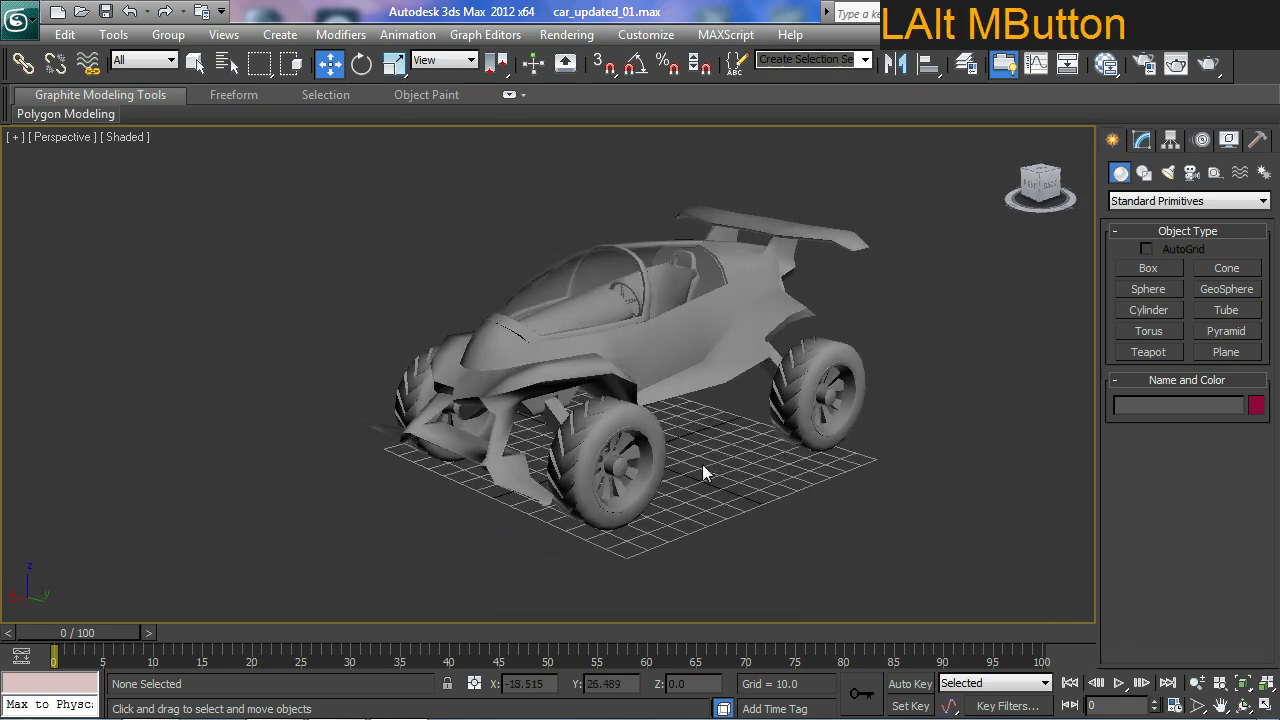
middle_click(689, 476)
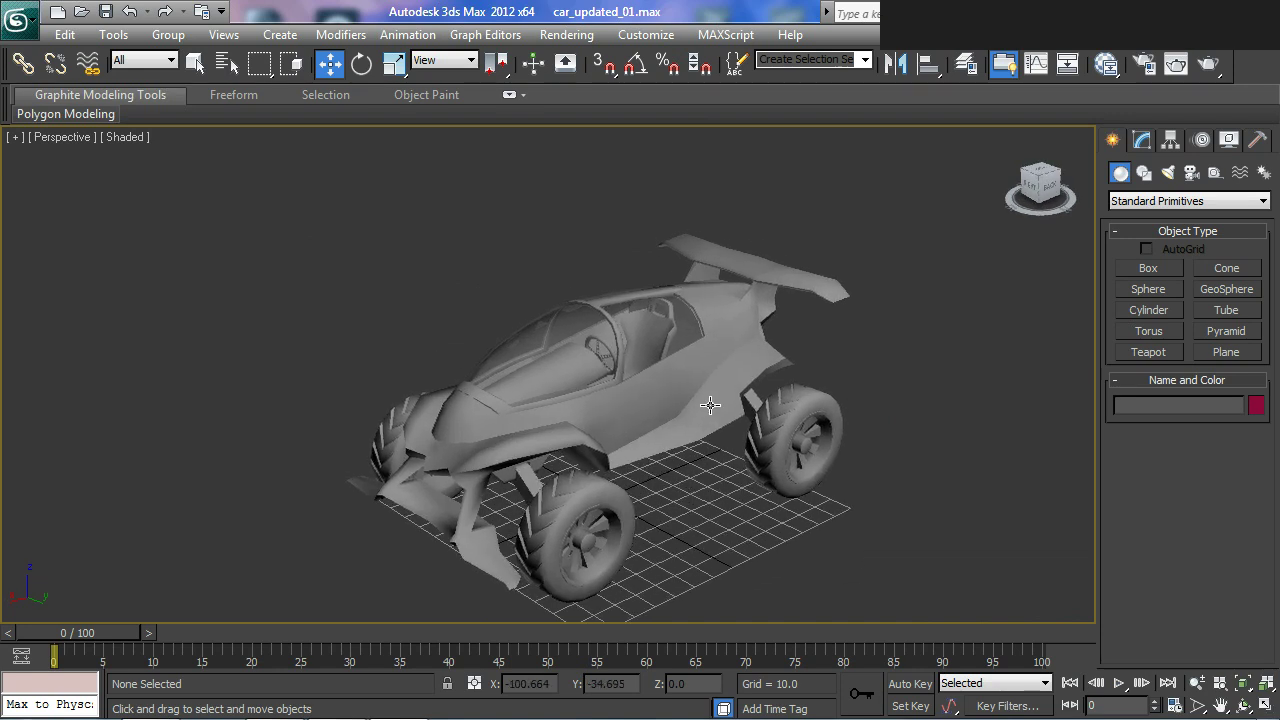
middle_click(716, 409)
middle_click(721, 387)
middle_click(701, 408)
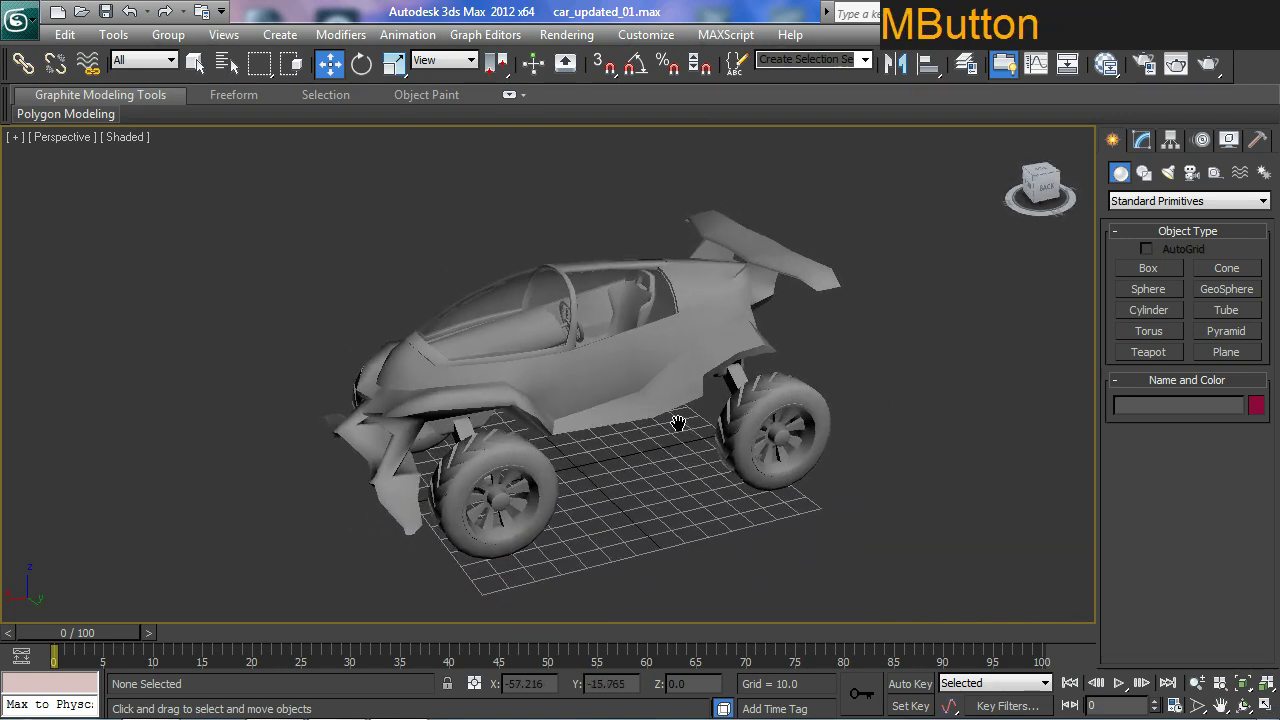
middle_click(687, 453)
left_click(648, 389)
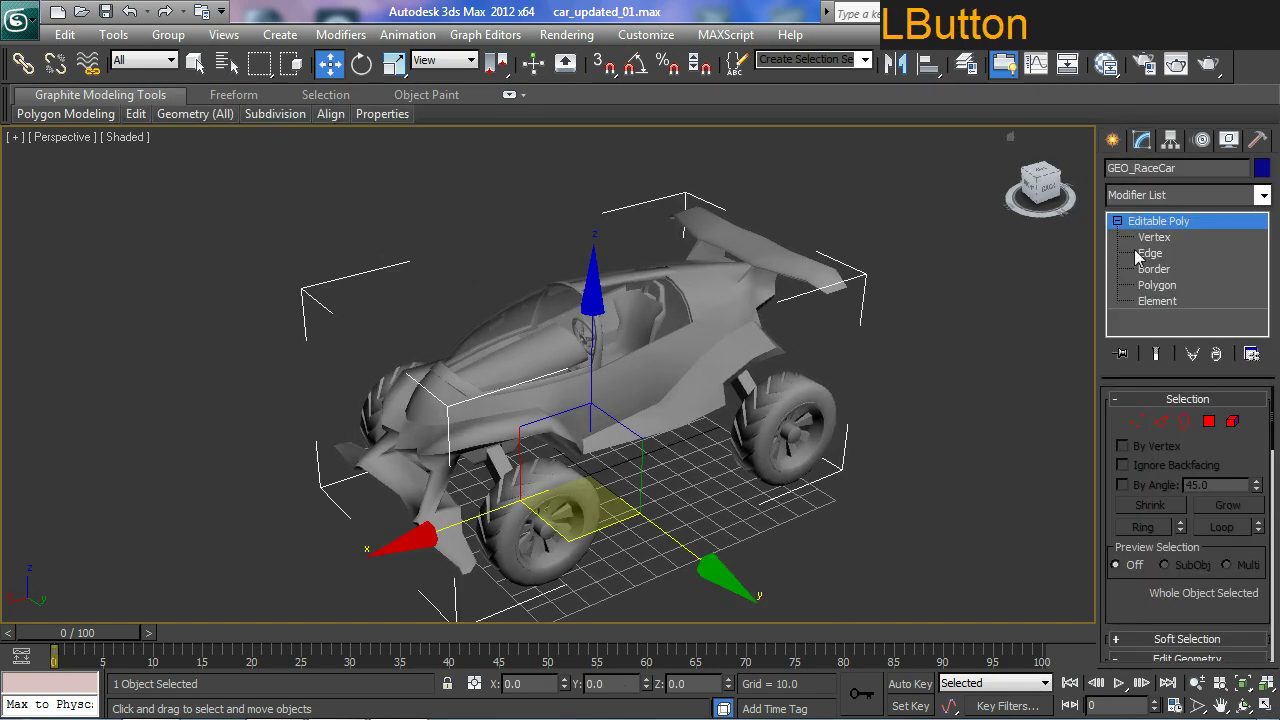
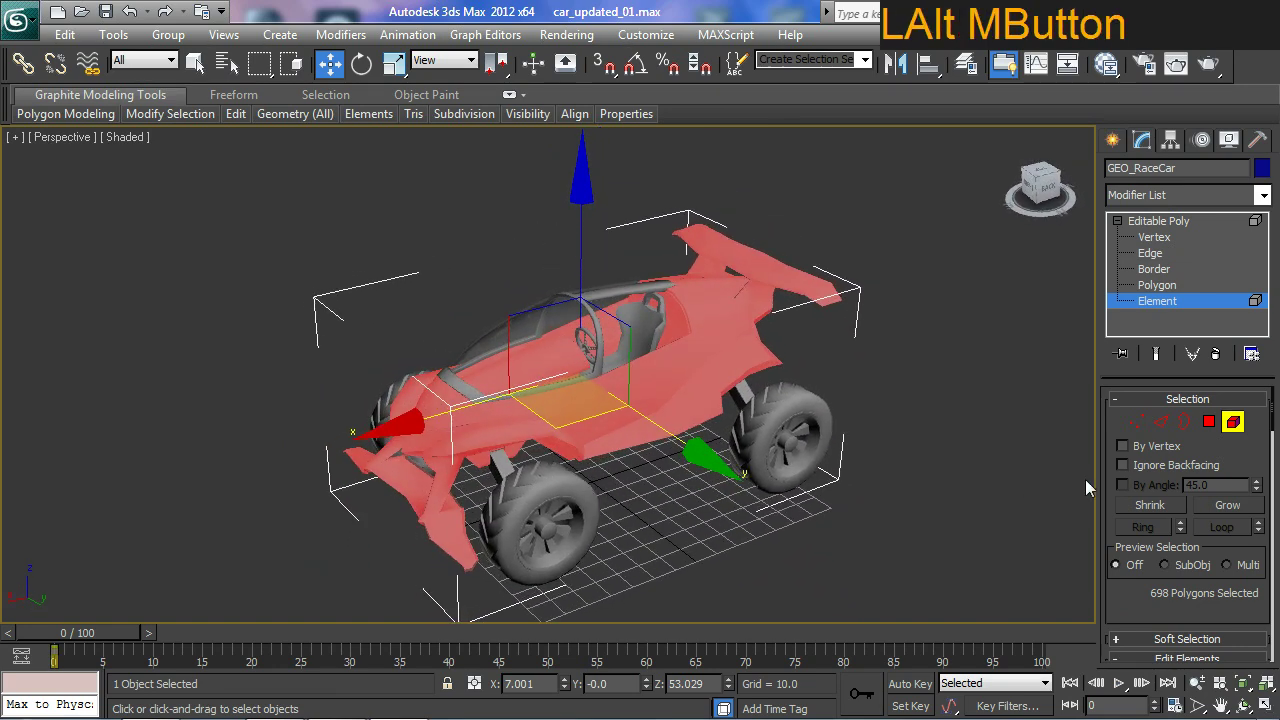
Adjust the view of the car body selected as one 698-polygon element.
middle_click(899, 419)
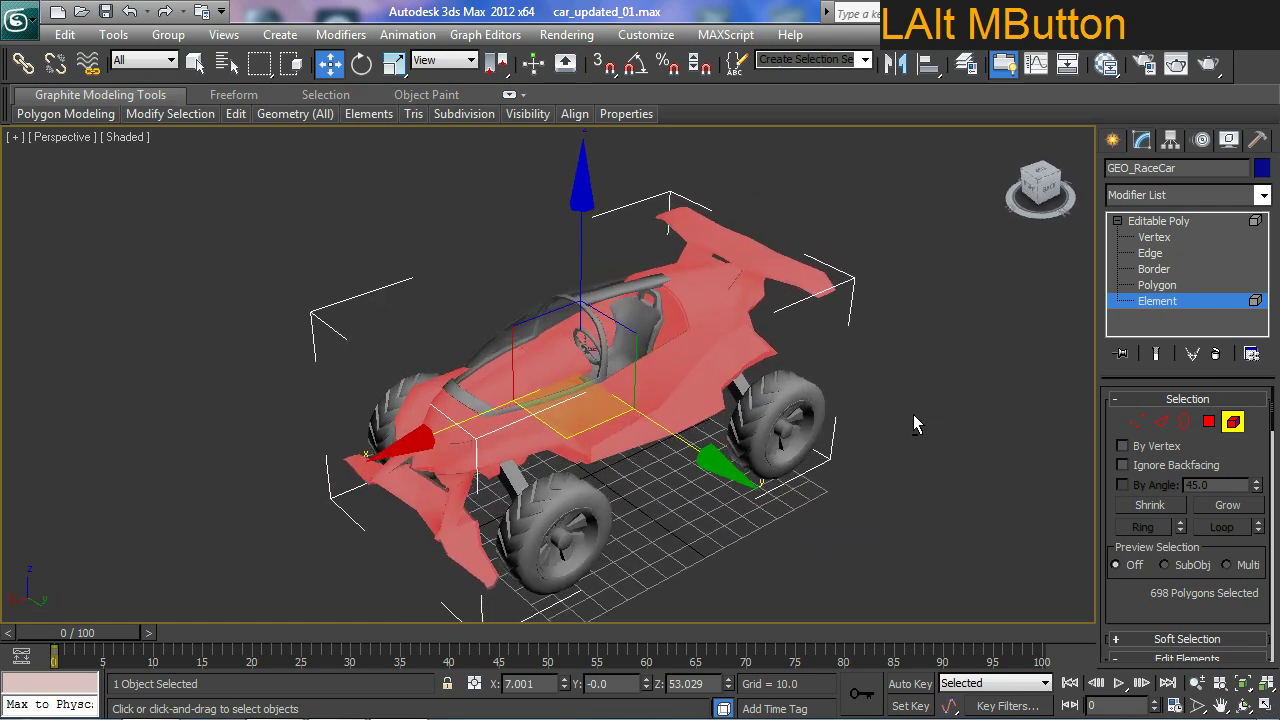
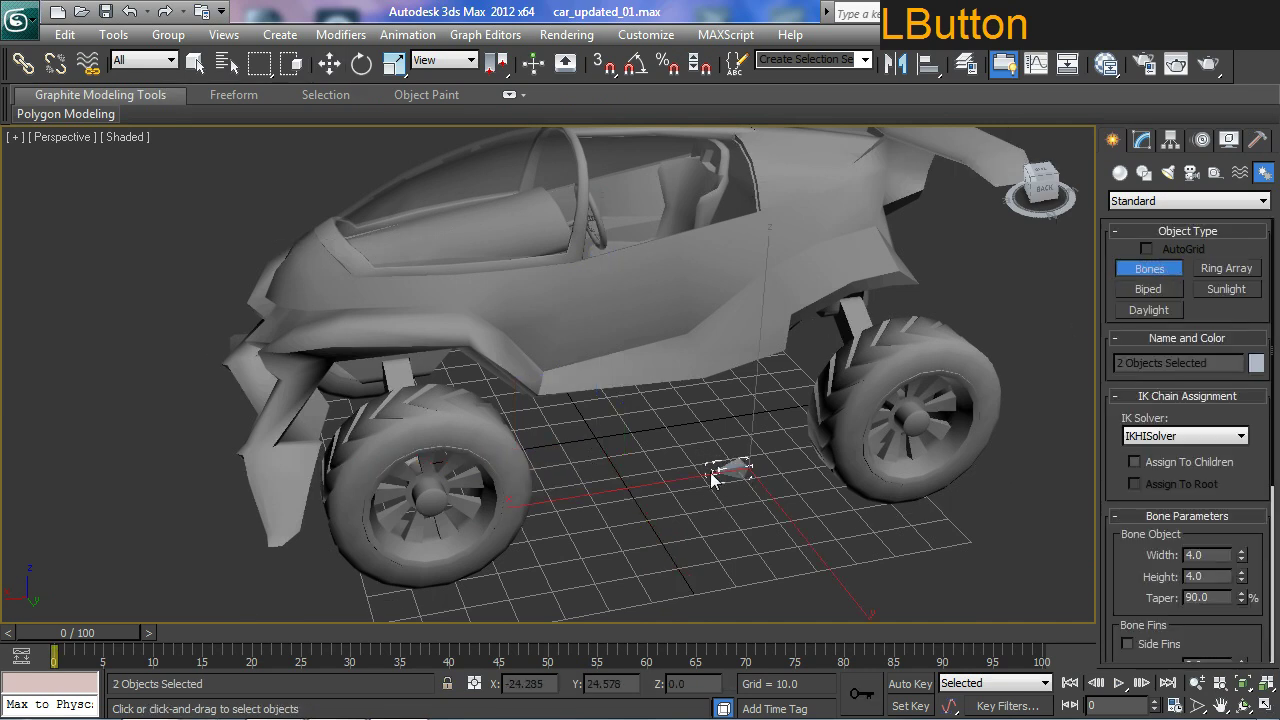
Finish drawing the bone chain beneath the car at the grid centre.
left_click(642, 498)
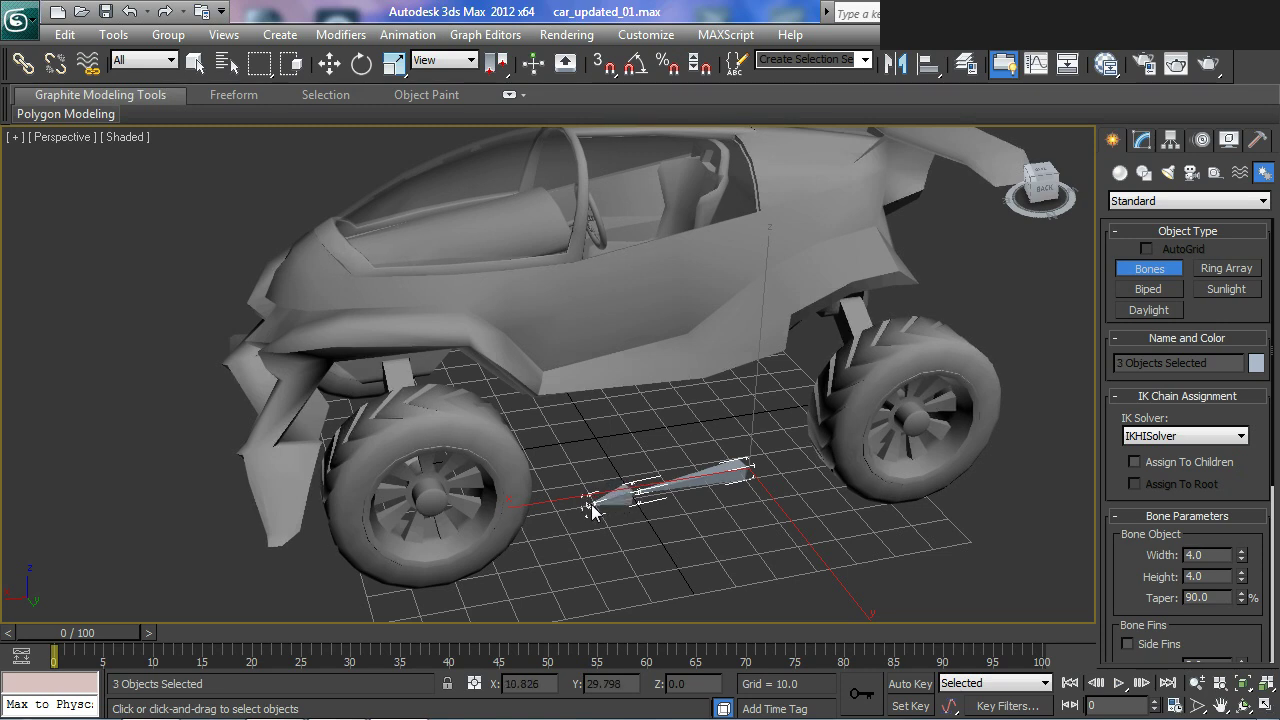
right_click(598, 510)
middle_click(637, 533)
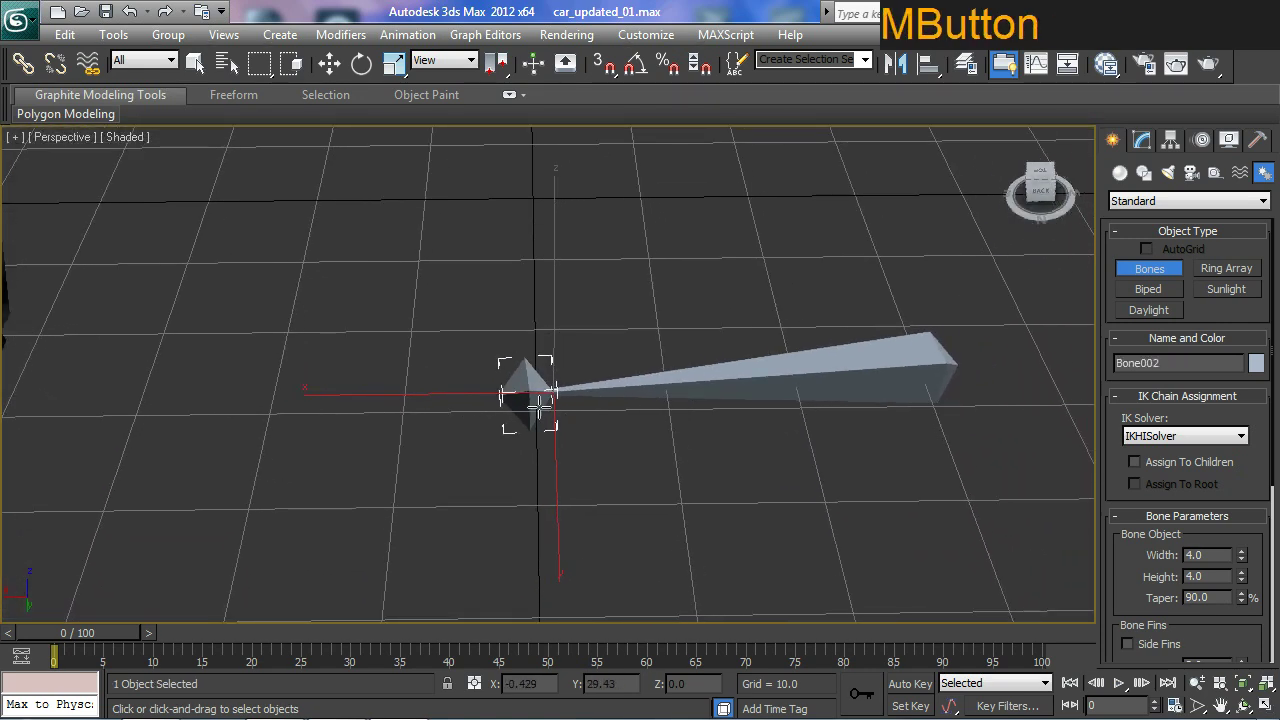
key("w")
middle_click(695, 458)
Delete the extra bones so only Bone002 remains, and select it.
left_click(697, 394)
key("Delete")
key("KP_Decimal")
left_click(505, 404)
Reset Bone002's X, Y and Z rotation to 0 using the coordinate spinners.
middle_click(557, 500)
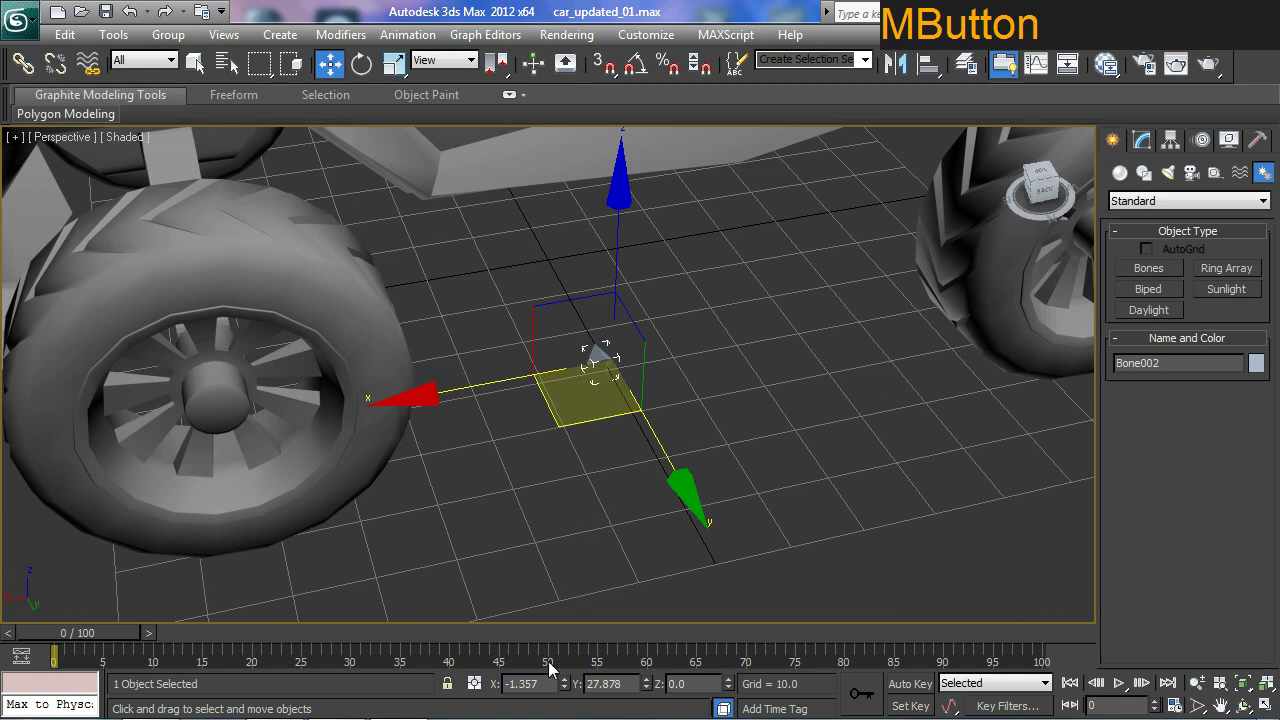
right_click(570, 689)
middle_click(667, 398)
middle_click(665, 494)
key("e")
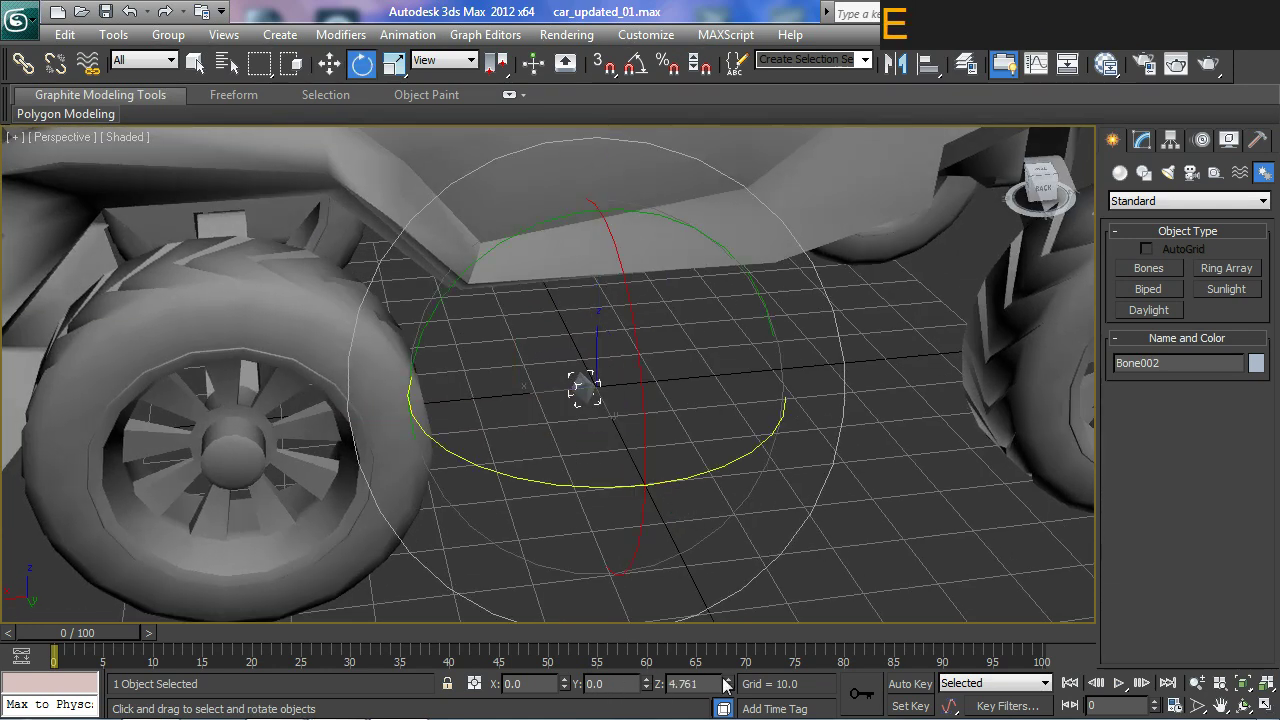
right_click(737, 692)
middle_click(844, 528)
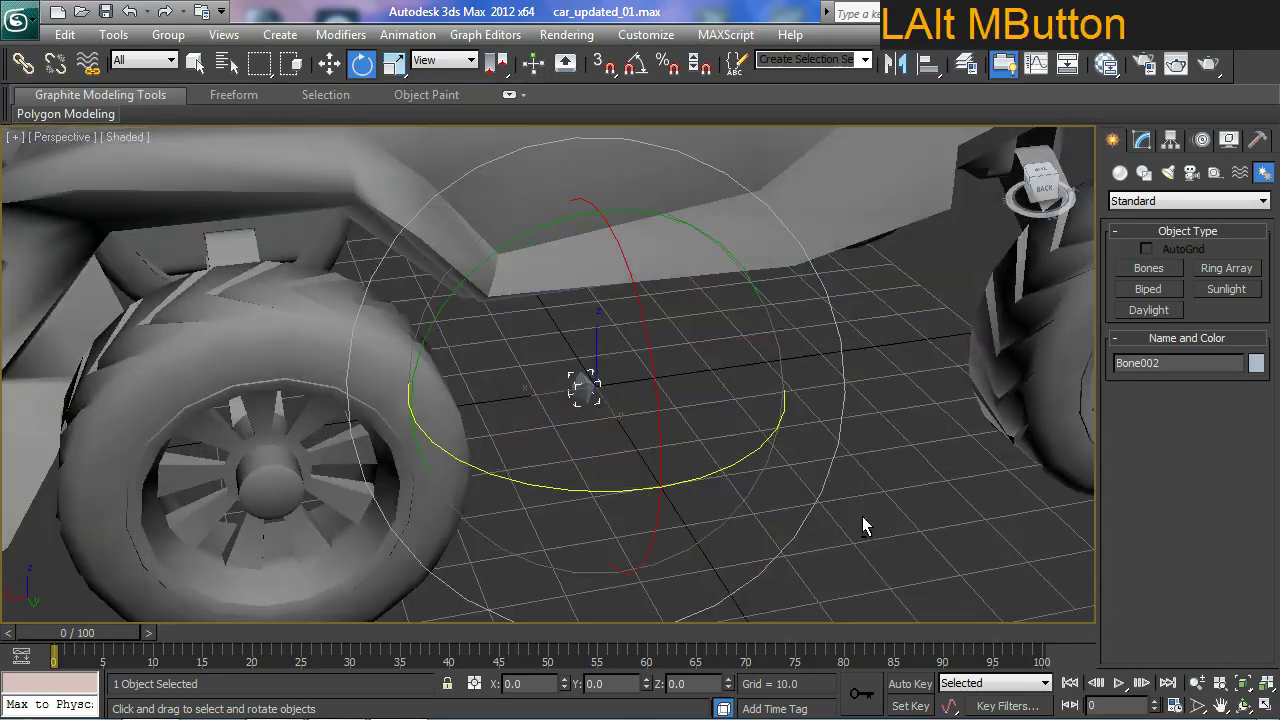
middle_click(860, 529)
key("w")
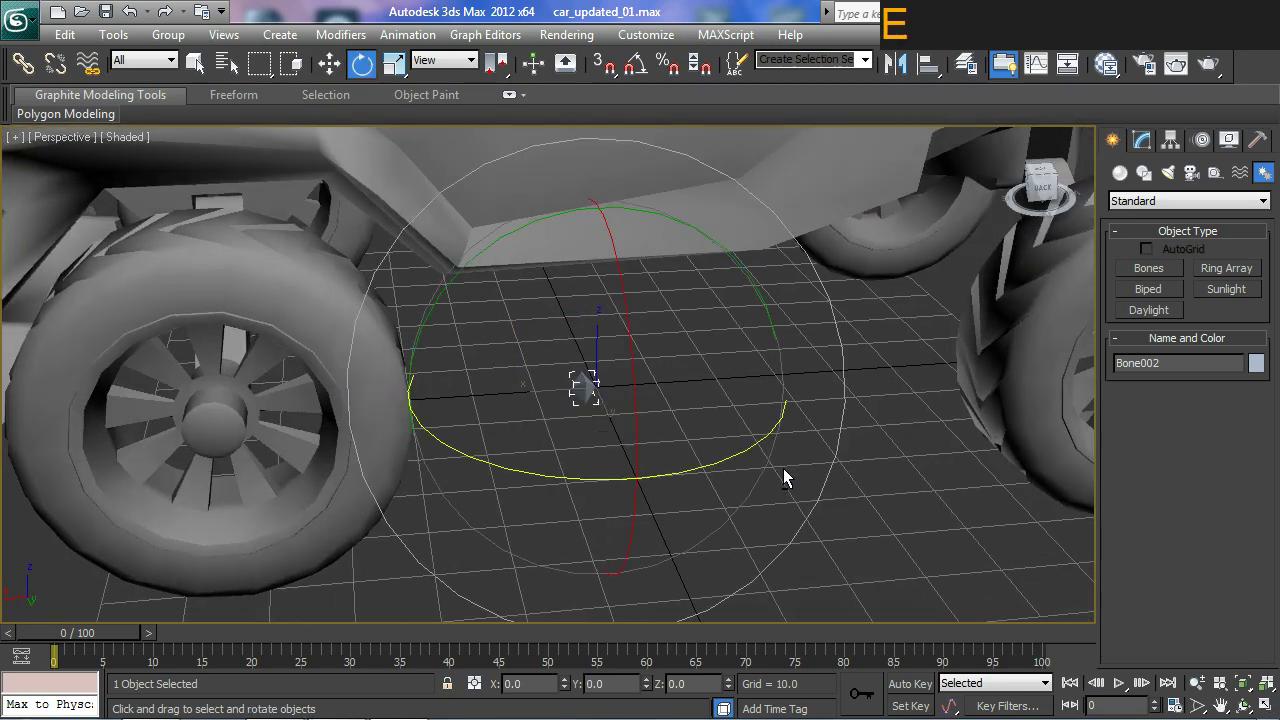
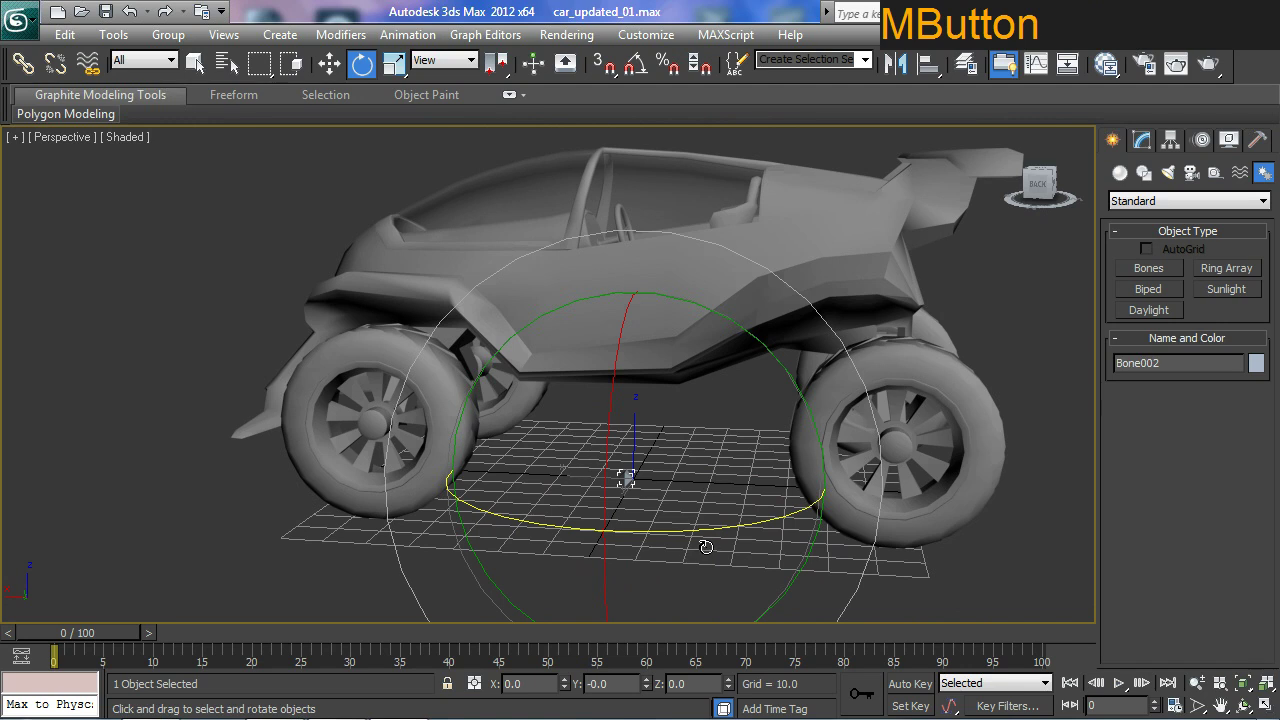
Shift-drag a copy of Bone002 upward and name the clone F_L_Tire.
key("w")
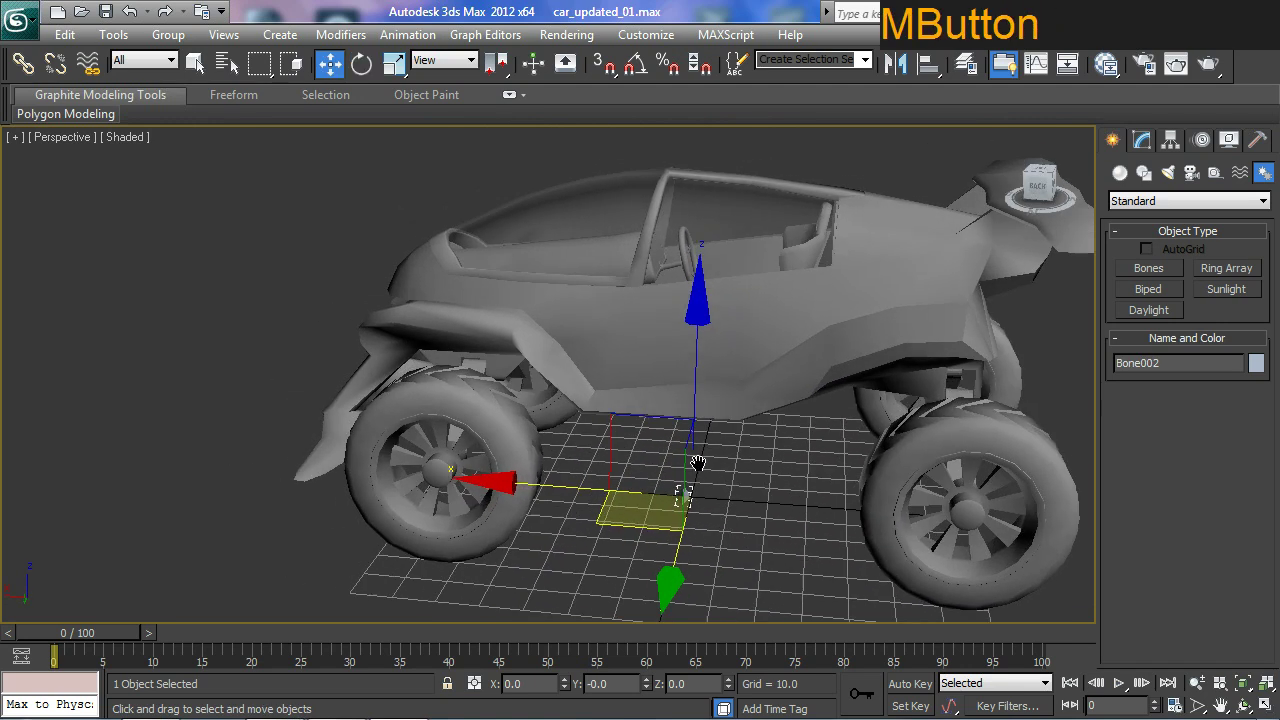
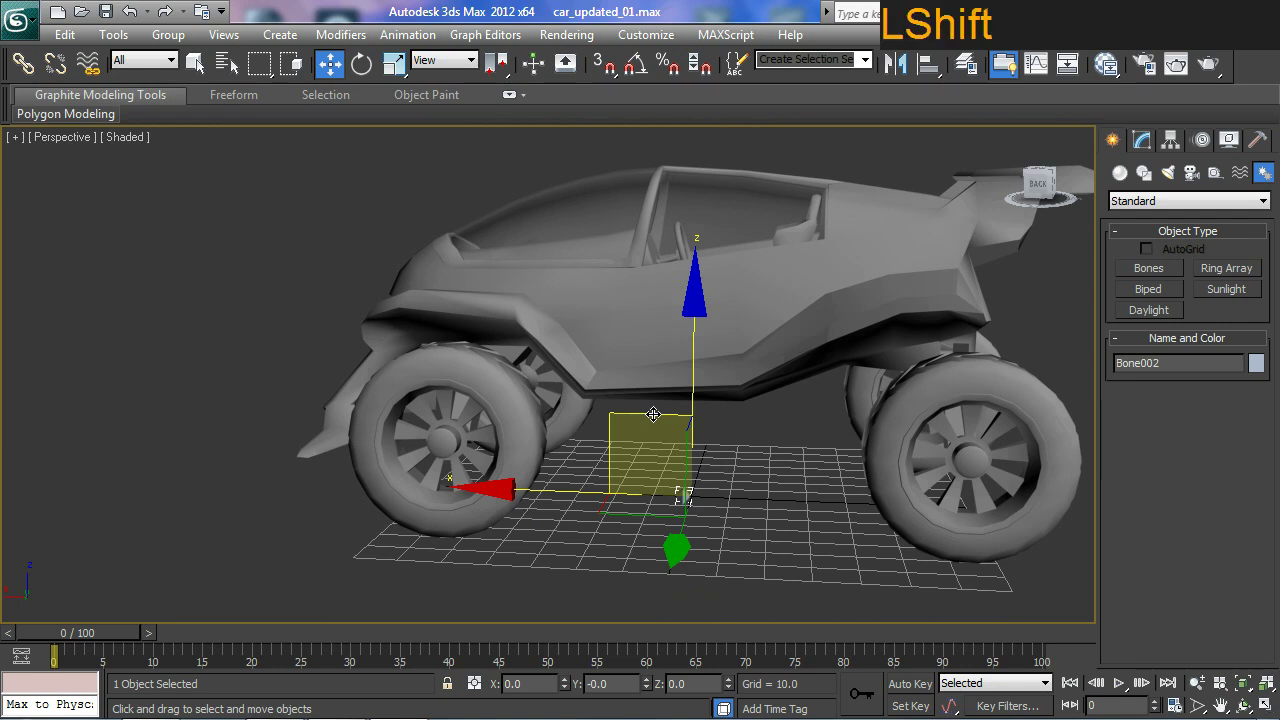
left_click(656, 413)
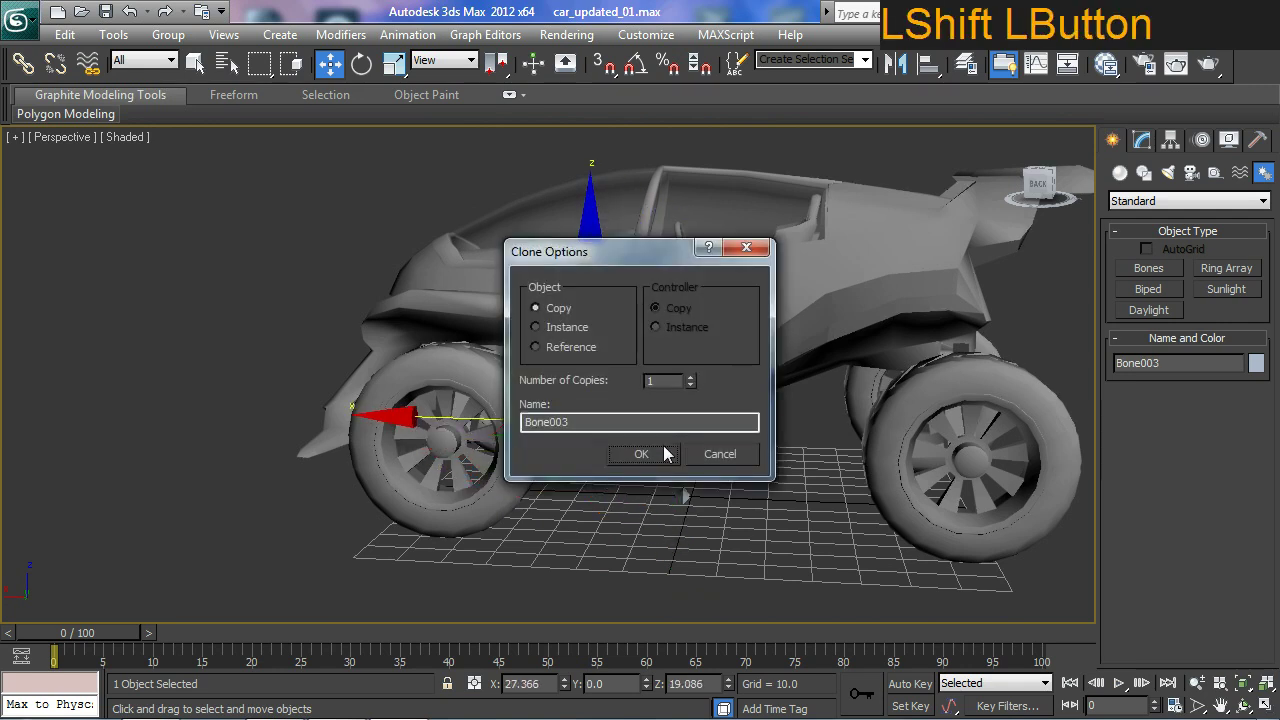
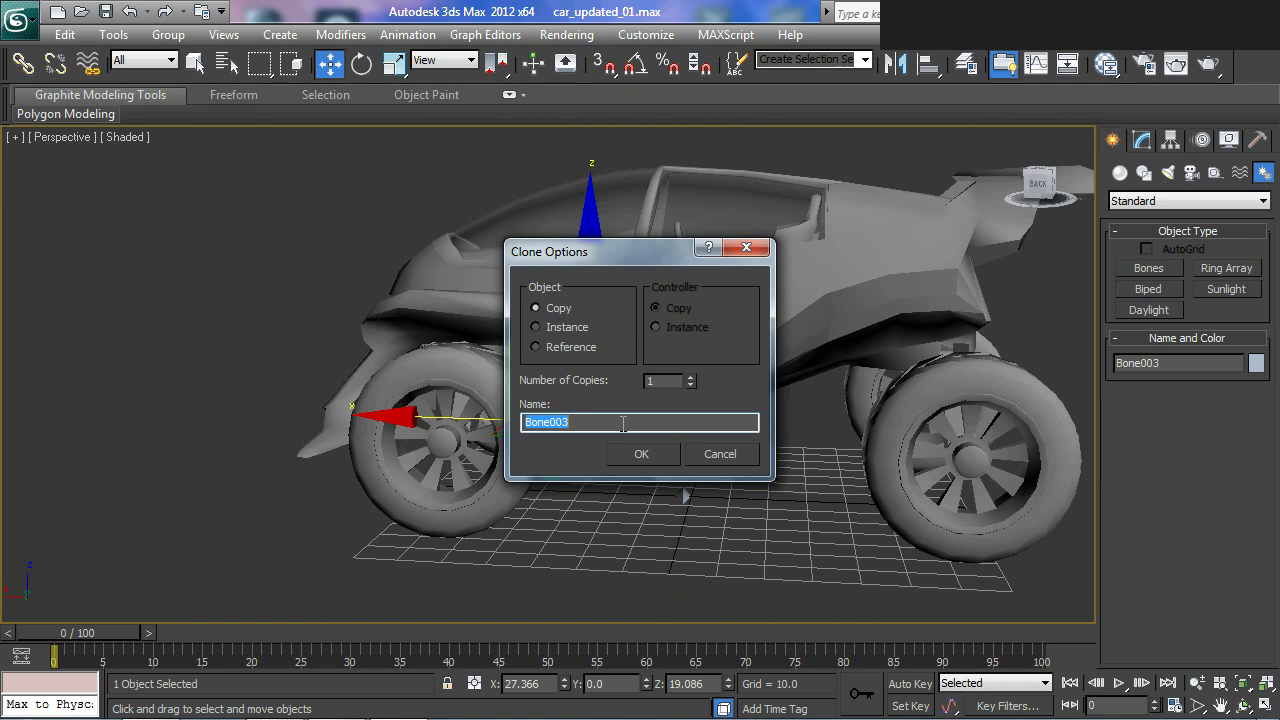
key("shift+f")
key("shift+-")
key("shift+l")
key("shift+-")
key("shift+t")
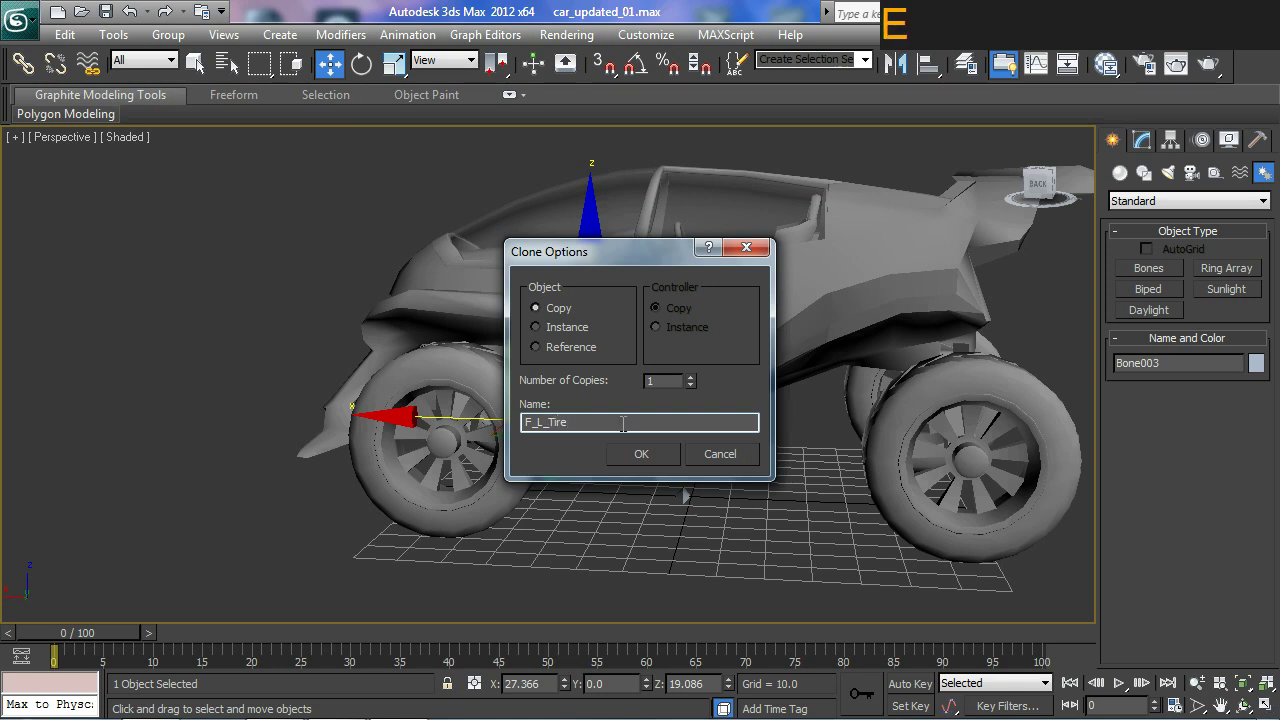
Confirm the F_L_Tire copy and move it toward the front-left wheel.
left_click(662, 459)
middle_click(645, 440)
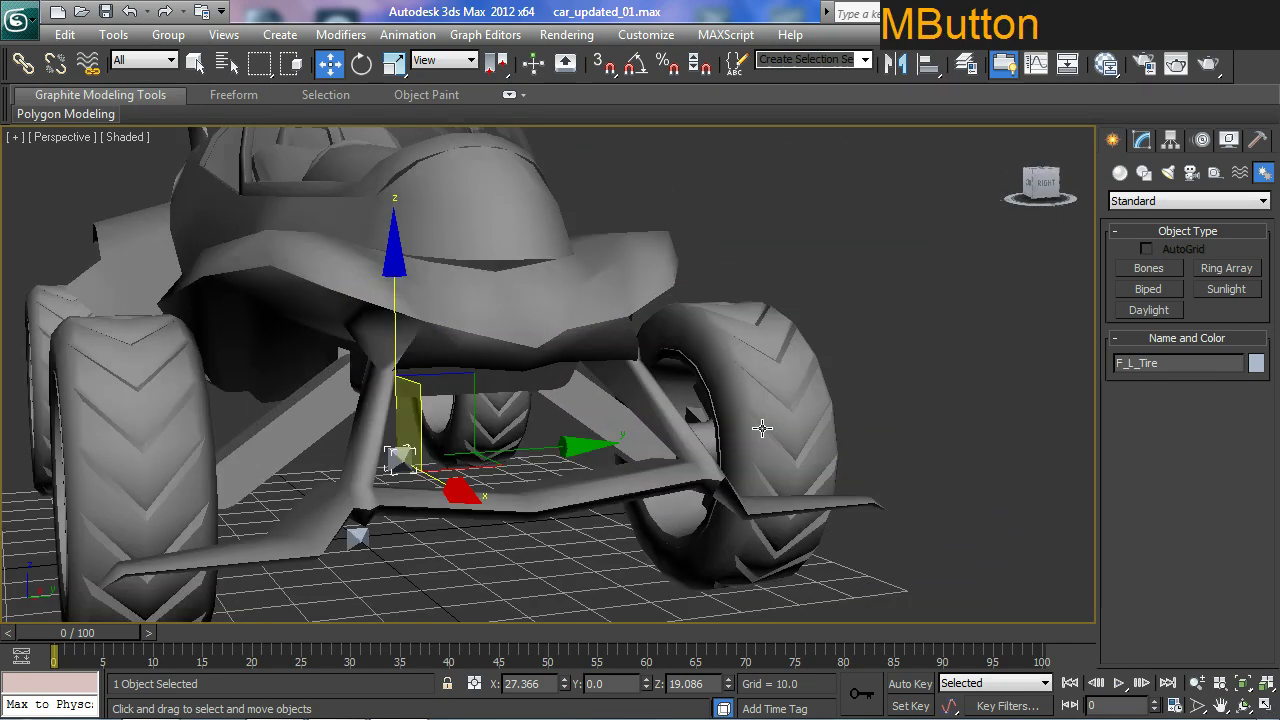
middle_click(709, 482)
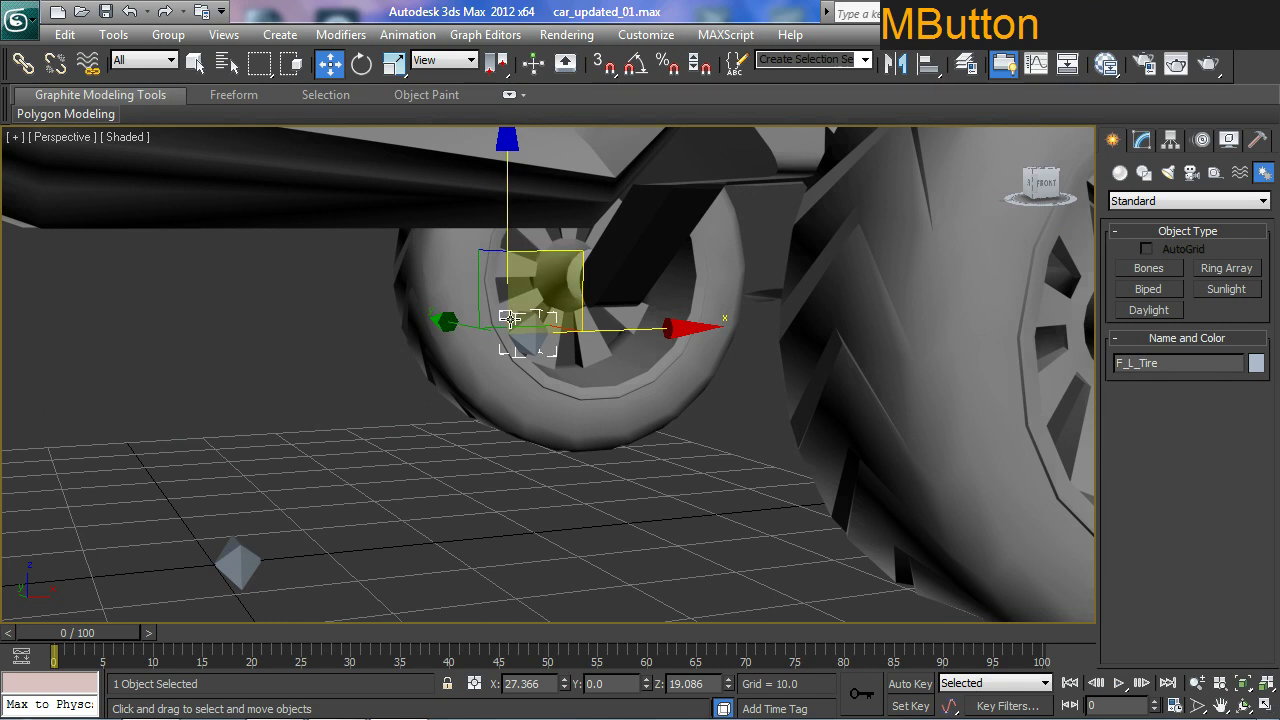
middle_click(552, 425)
middle_click(537, 436)
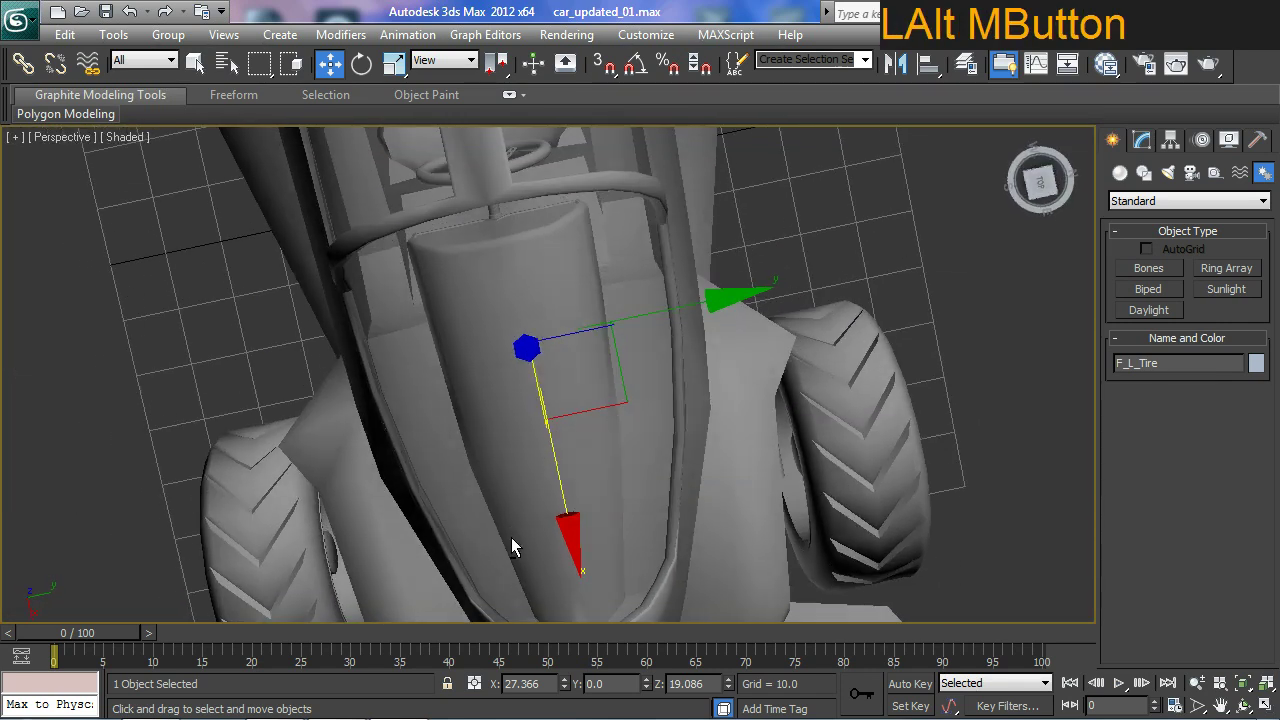
left_click(625, 395)
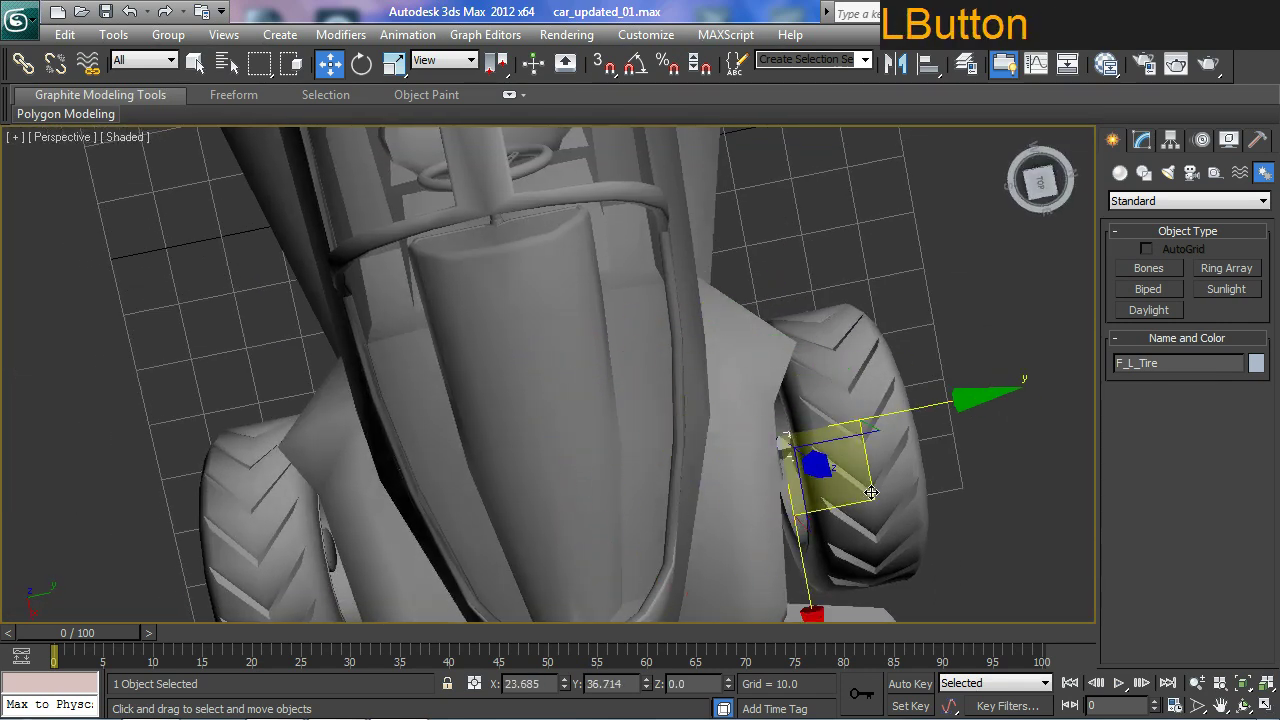
middle_click(867, 539)
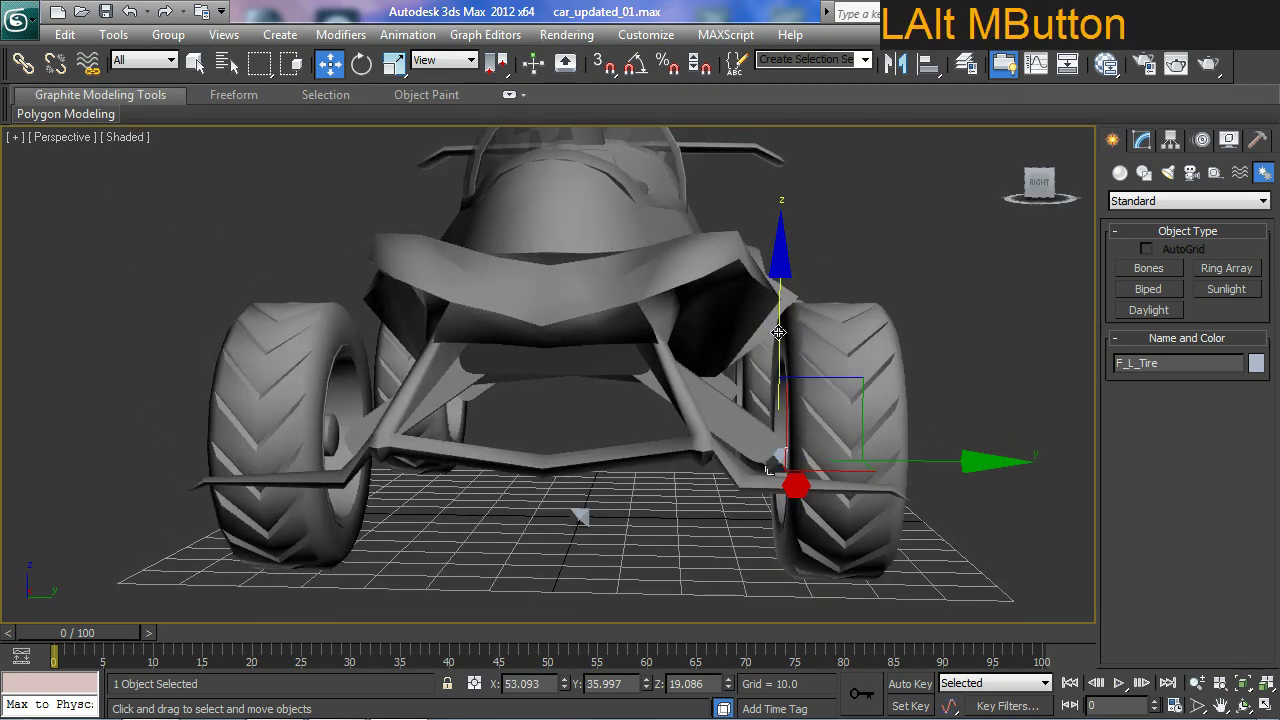
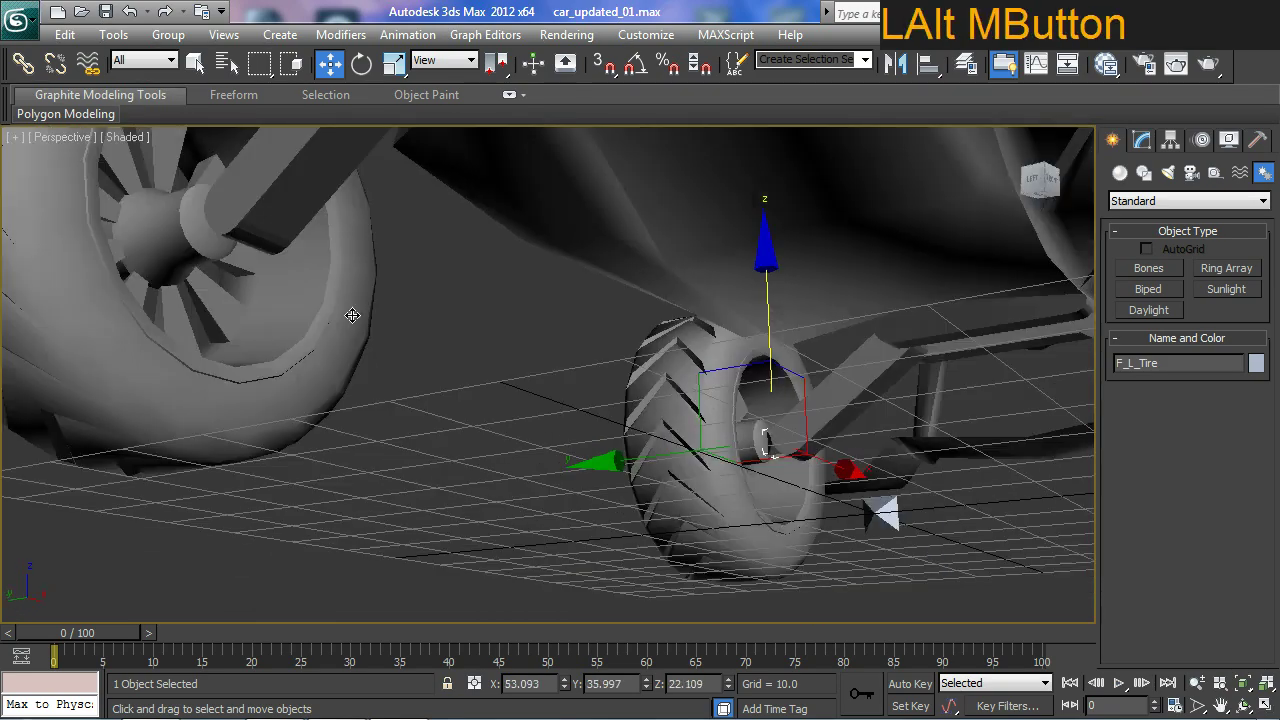
Zoom onto the wheel hub and toggle wireframe/edged-face shading to see the hub geometry.
middle_click(480, 394)
middle_click(600, 476)
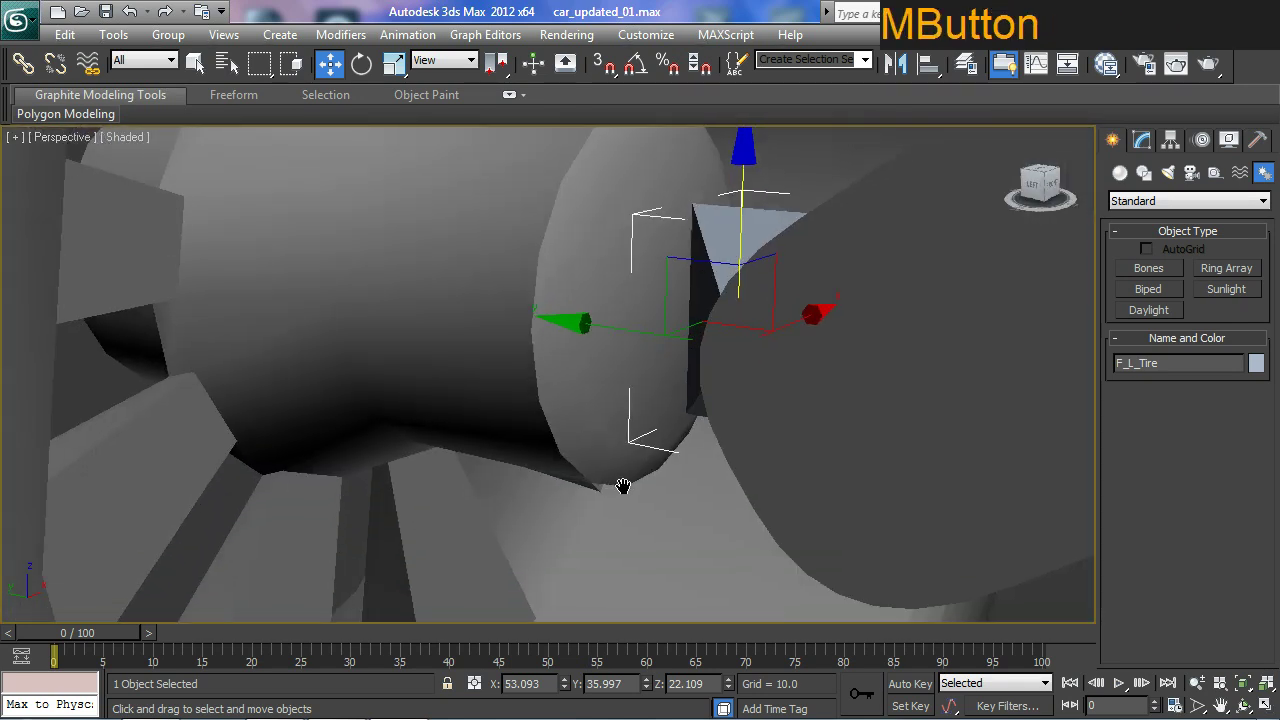
middle_click(616, 472)
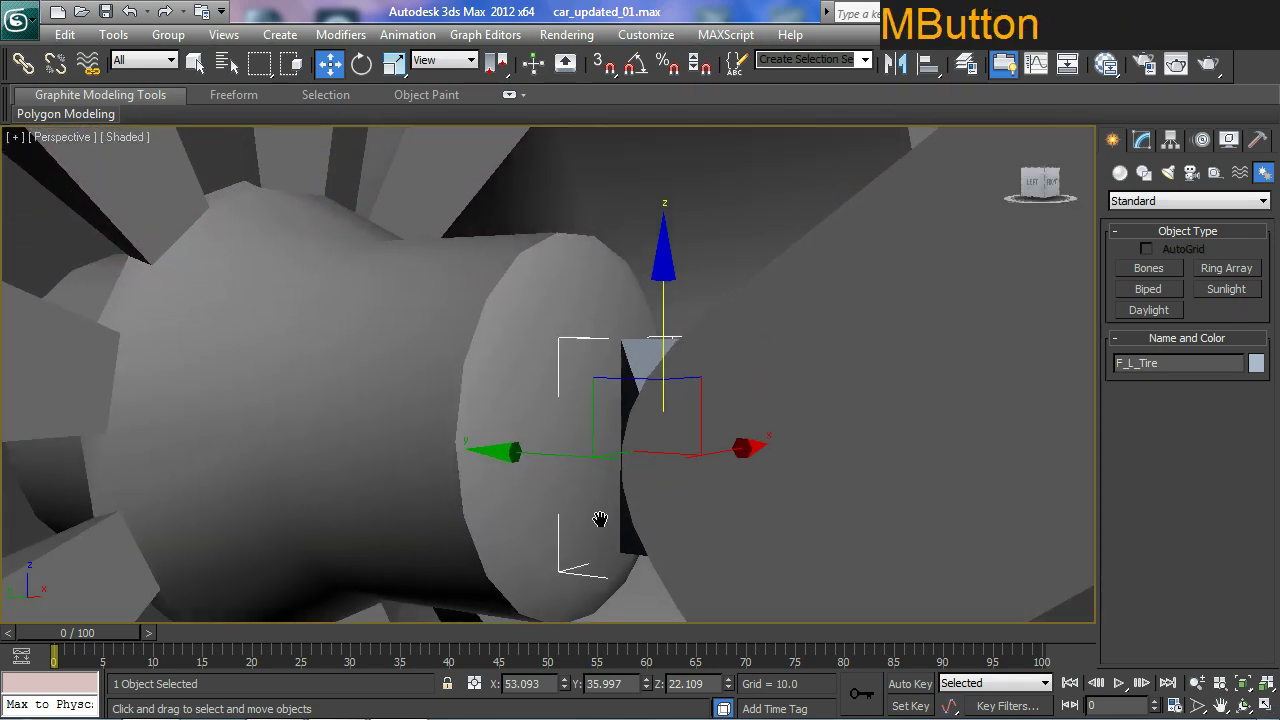
key("F3")
key("F4")
key("F3")
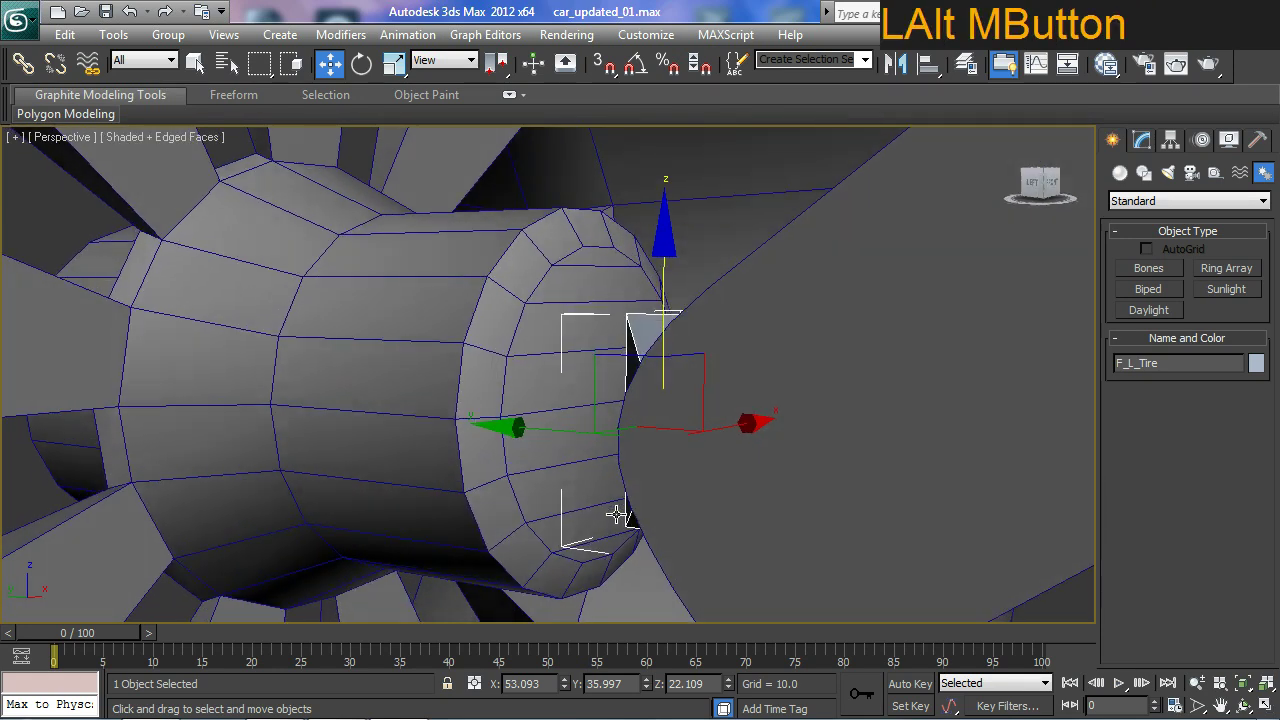
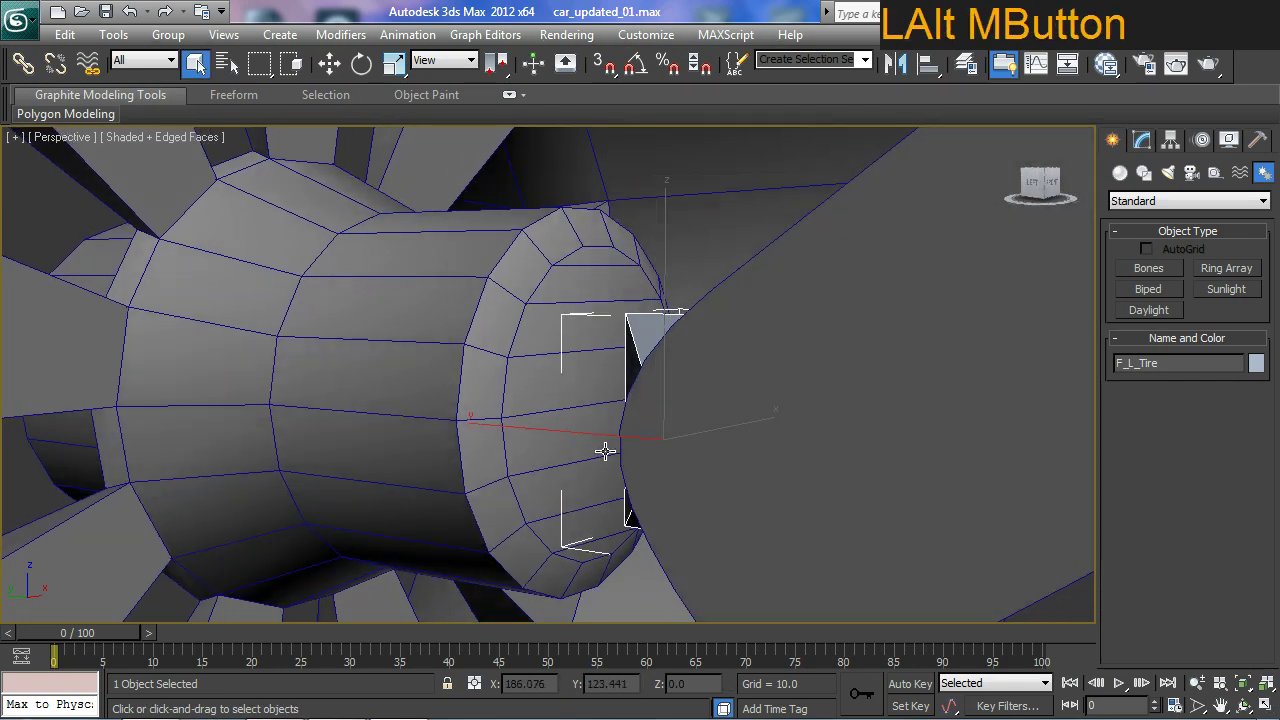
key("ctrl+2")
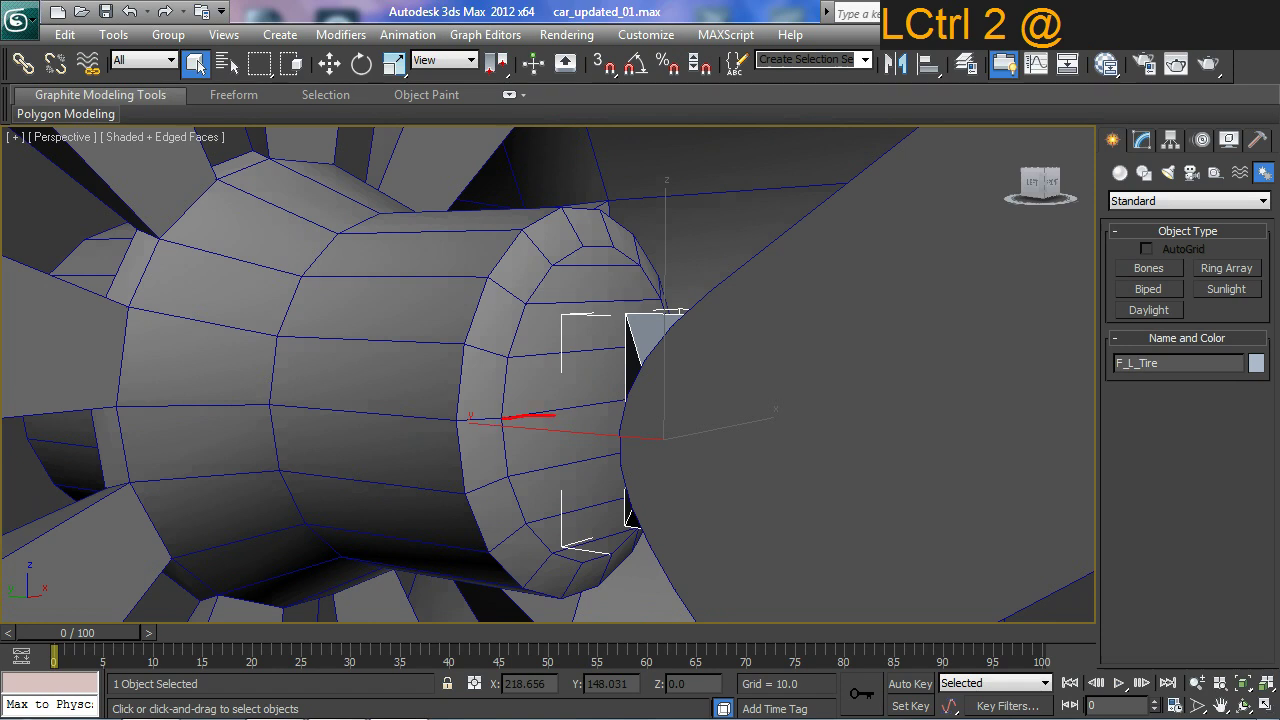
key("Escape")
middle_click(652, 429)
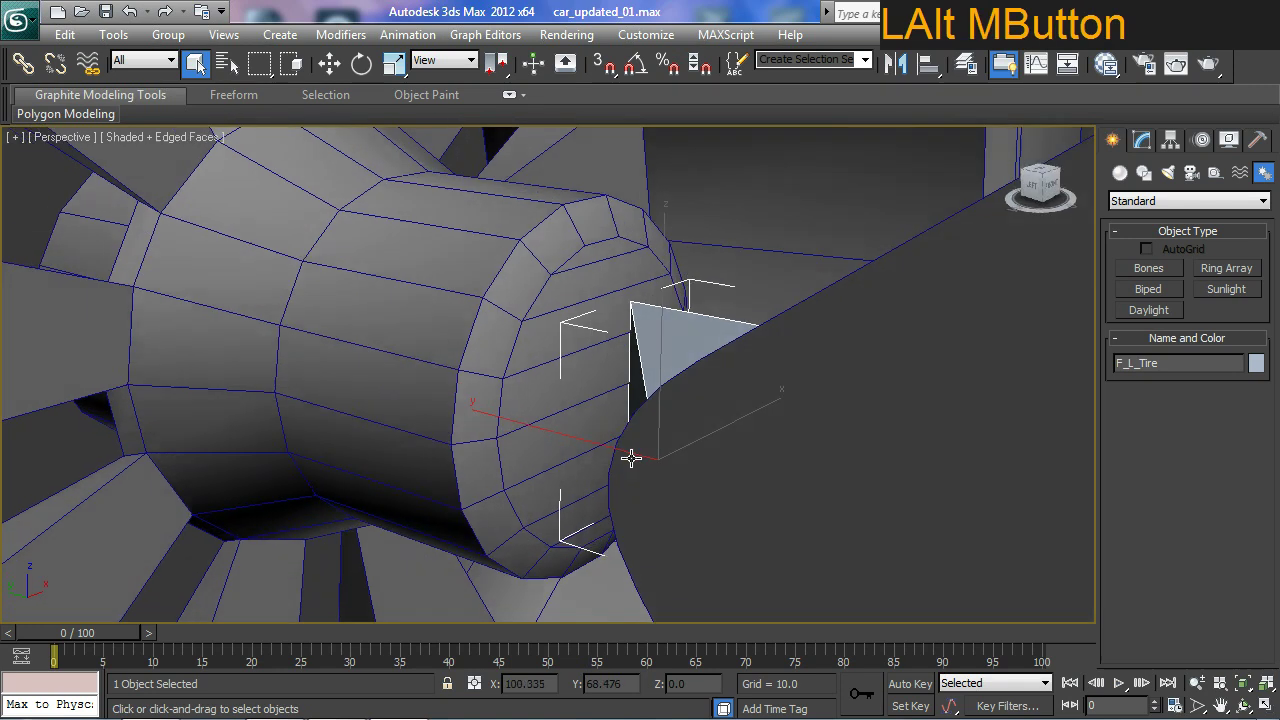
Enable 3D snapping with only Midpoint checked and move F_L_Tire onto the suspension arm's end.
key("w")
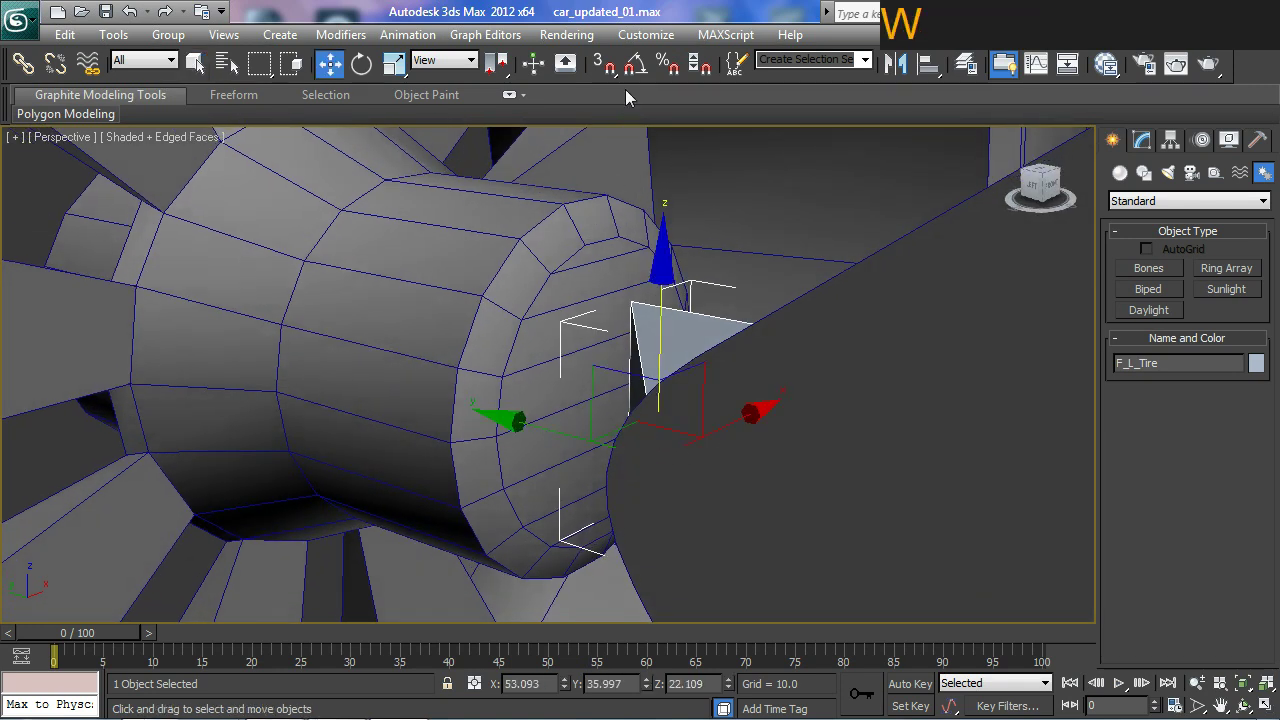
left_click(622, 68)
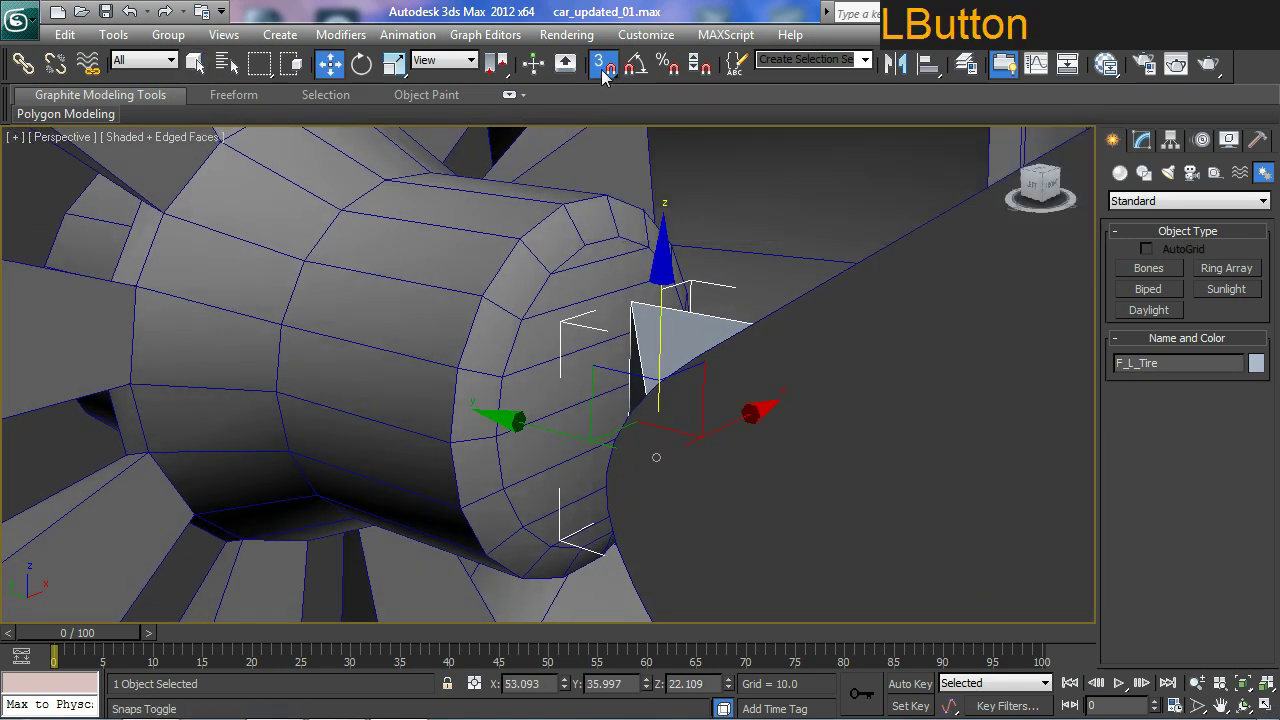
right_click(608, 75)
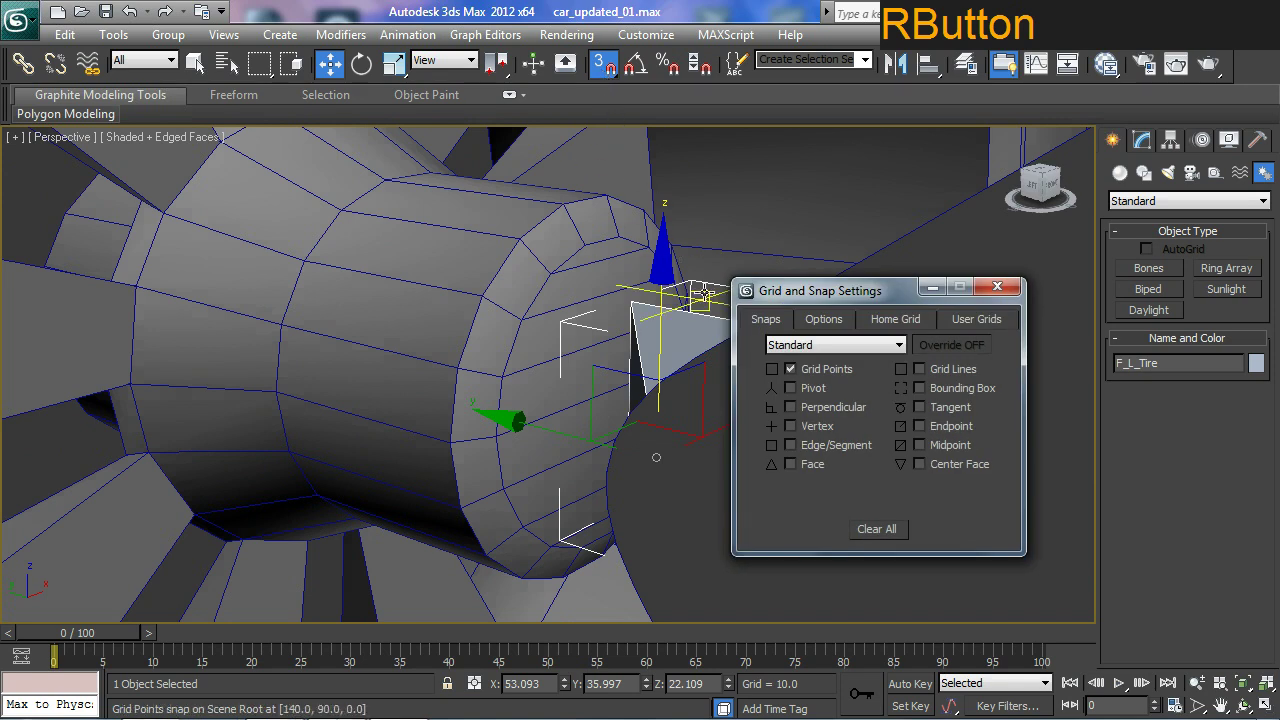
left_click(798, 375)
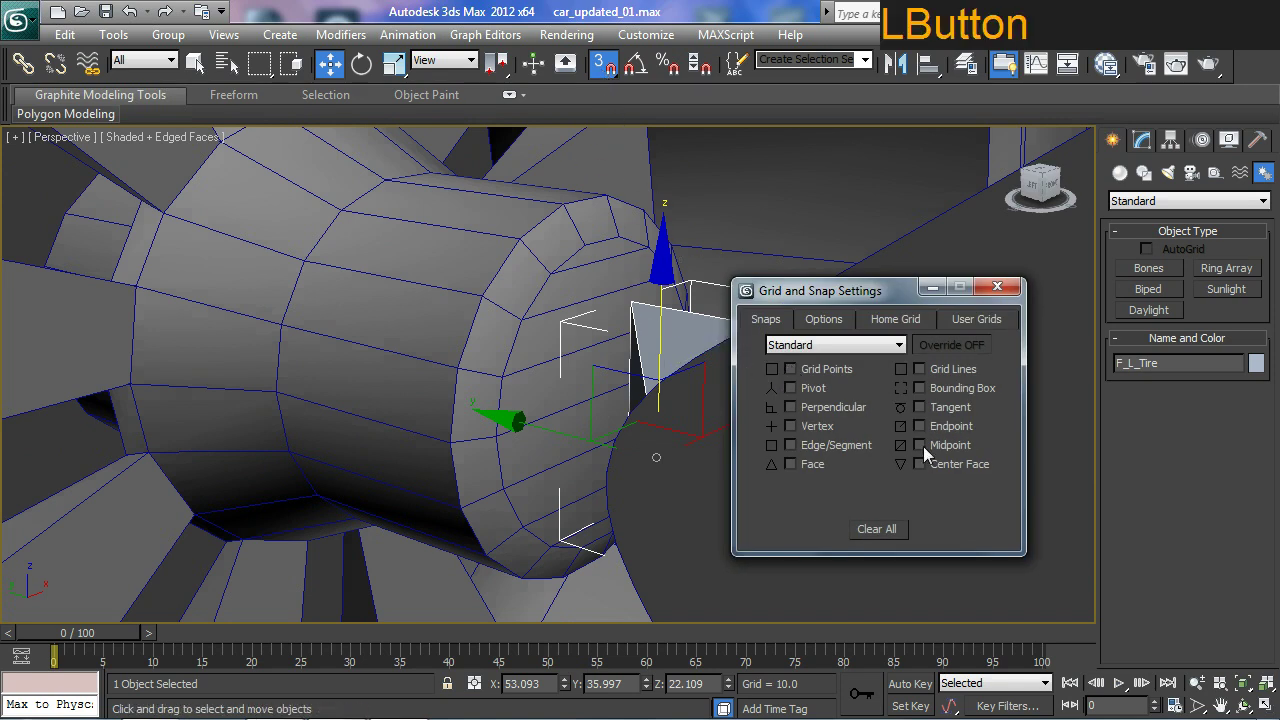
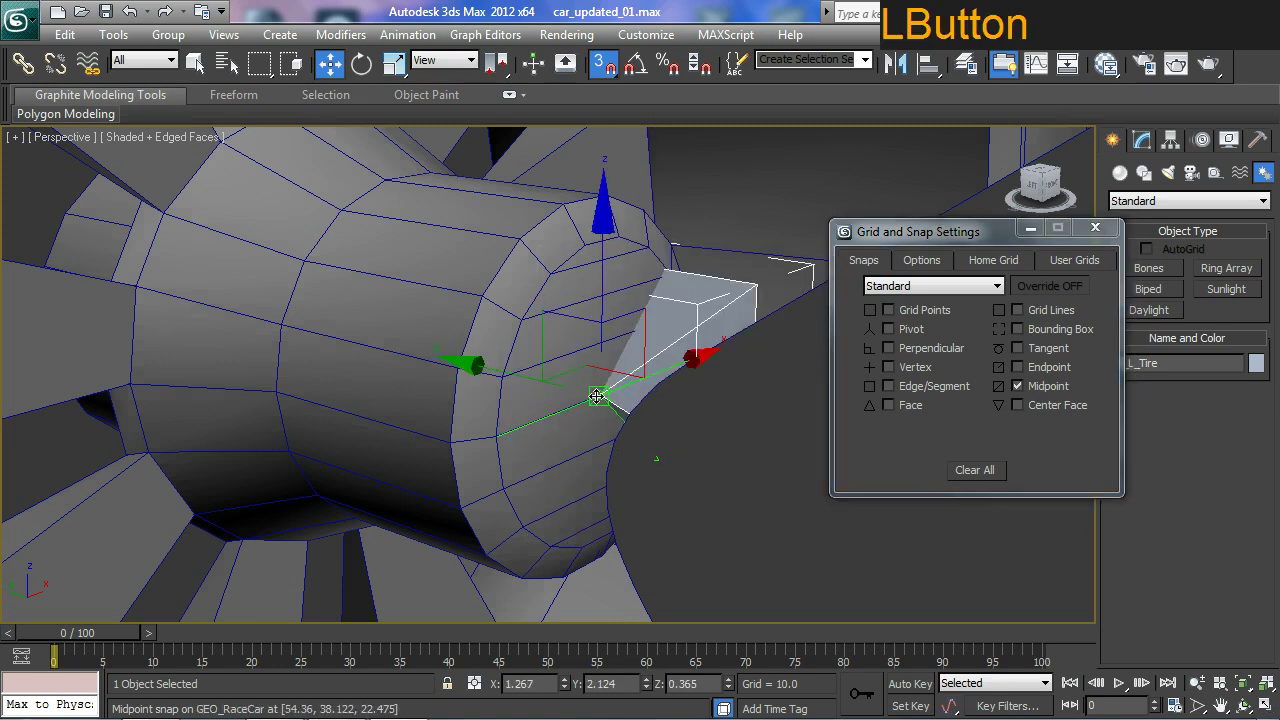
middle_click(624, 463)
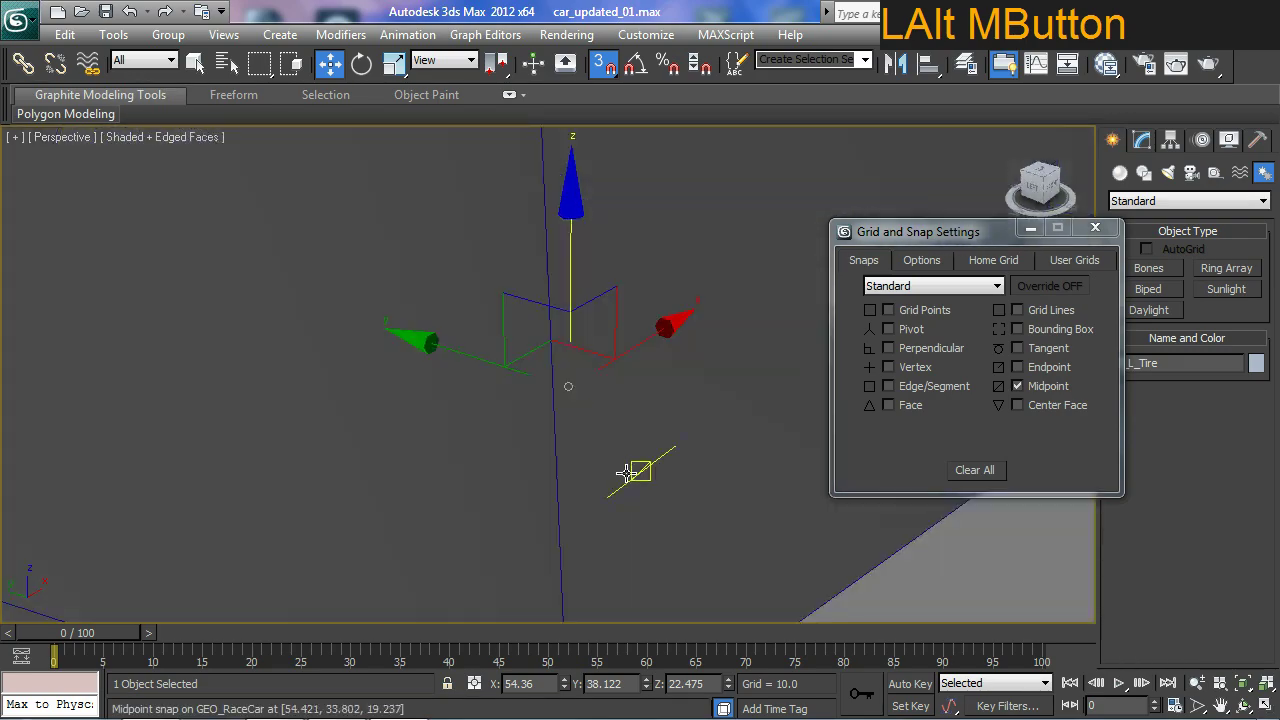
middle_click(626, 465)
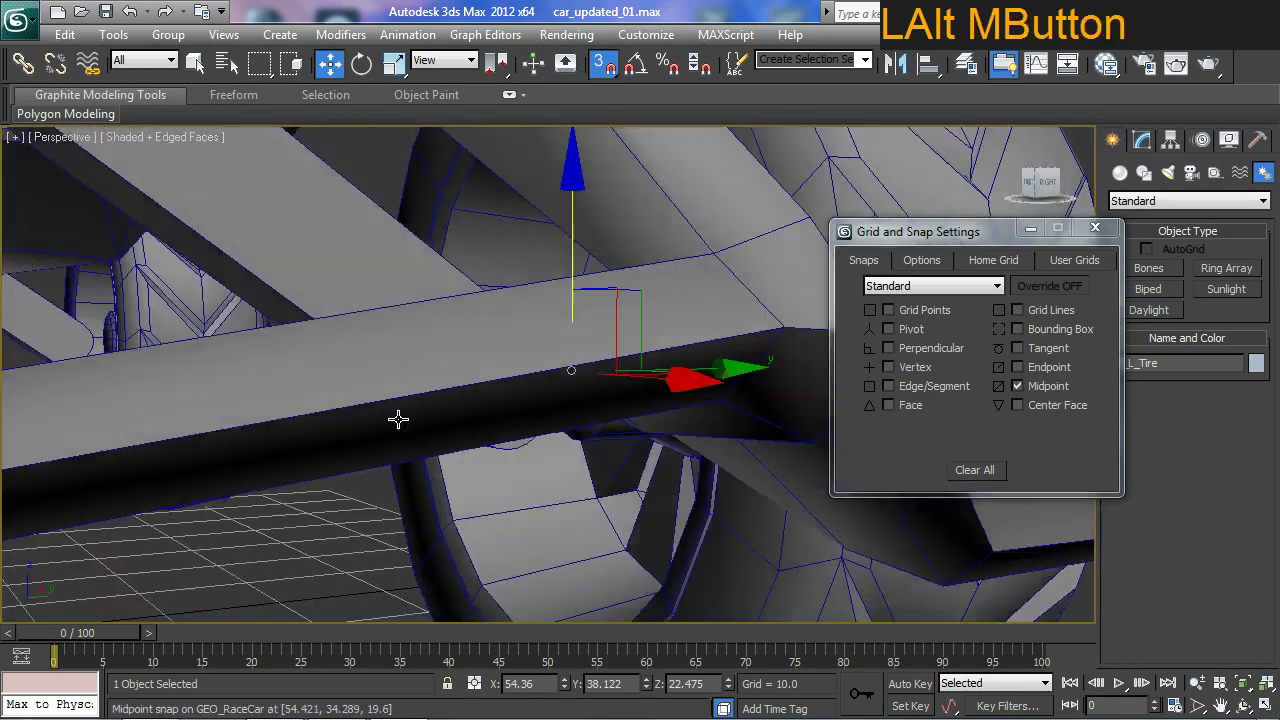
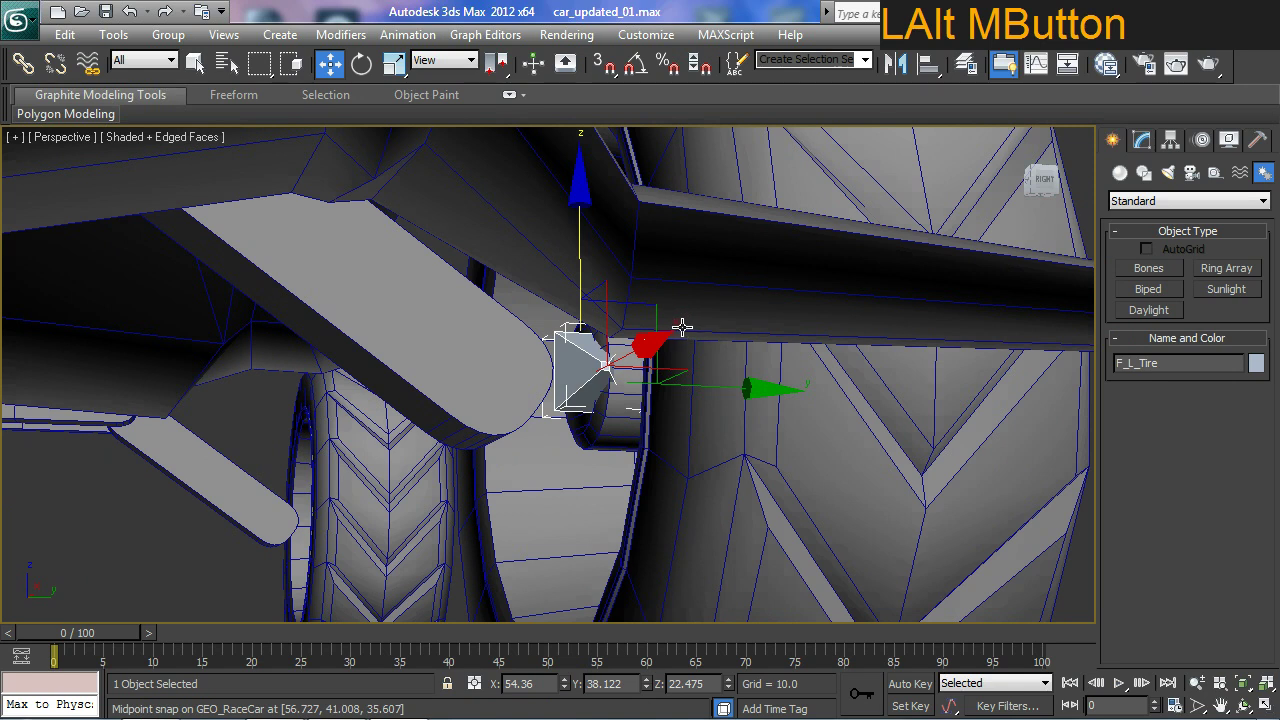
In the Left wireframe view, slide F_L_Tire along X to the suspension arm's outer end (Y 32.28).
key("l")
middle_click(637, 375)
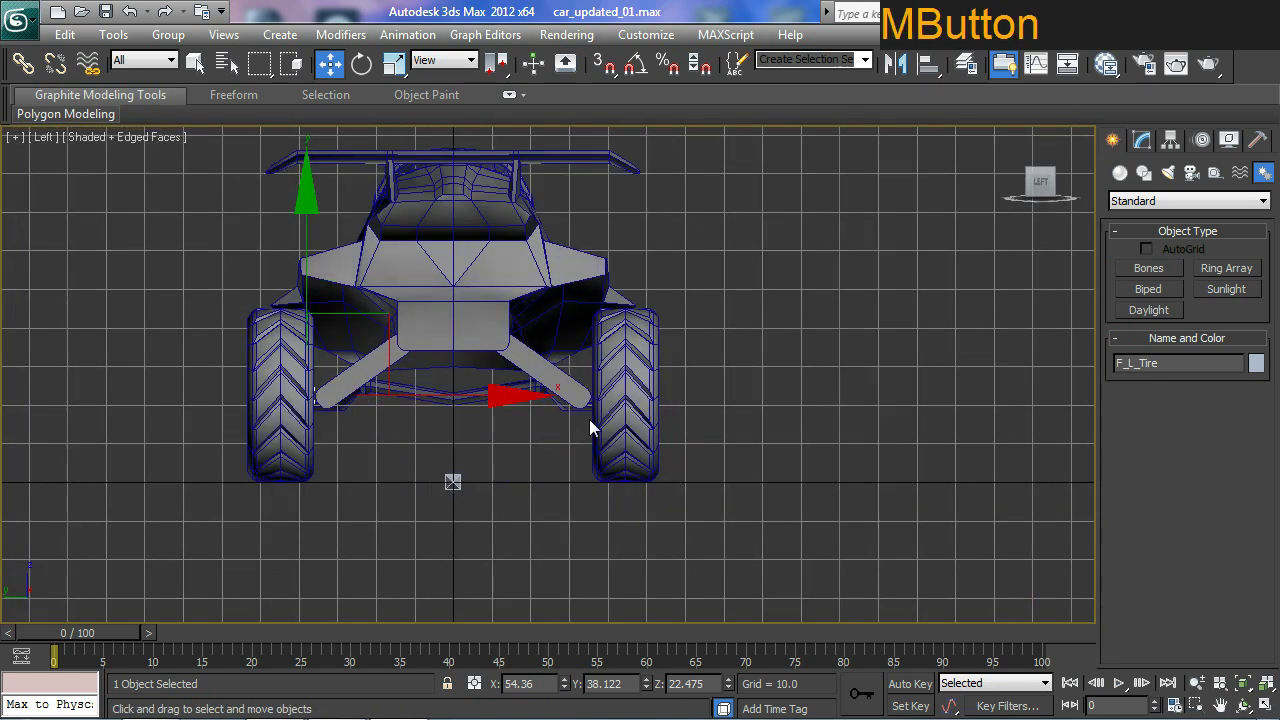
key("F3")
middle_click(420, 354)
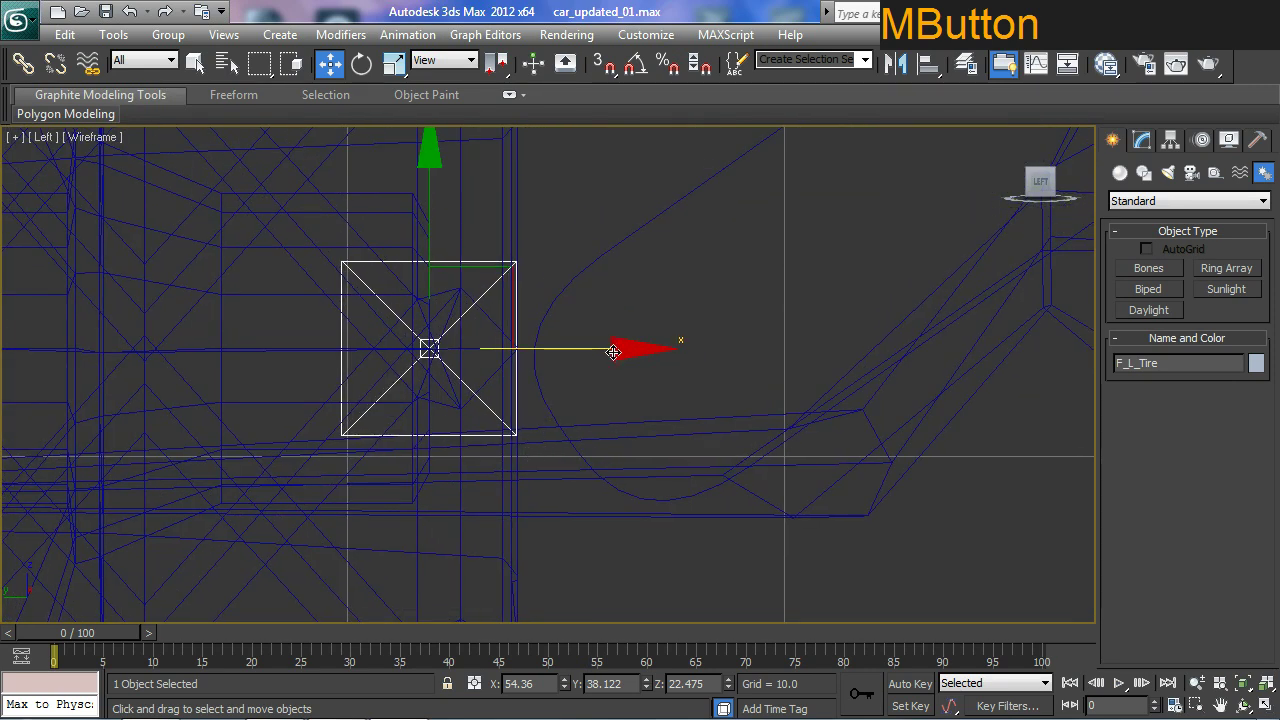
left_click(616, 350)
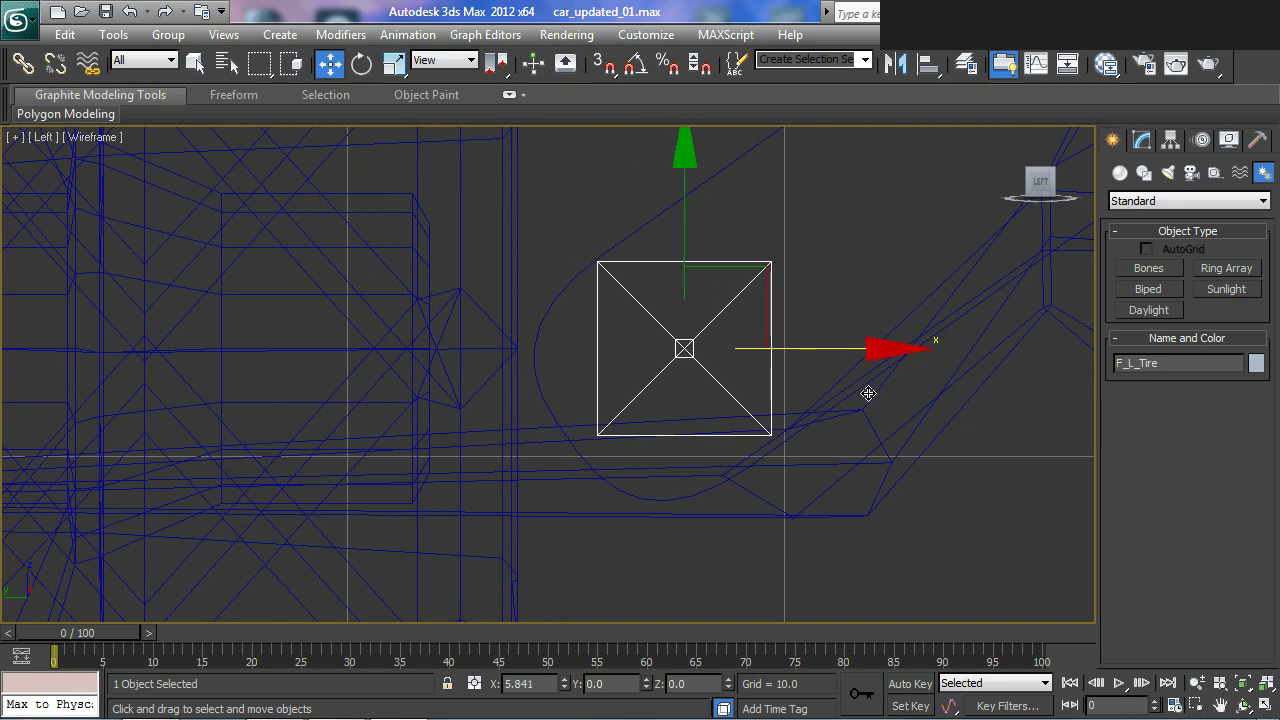
middle_click(853, 420)
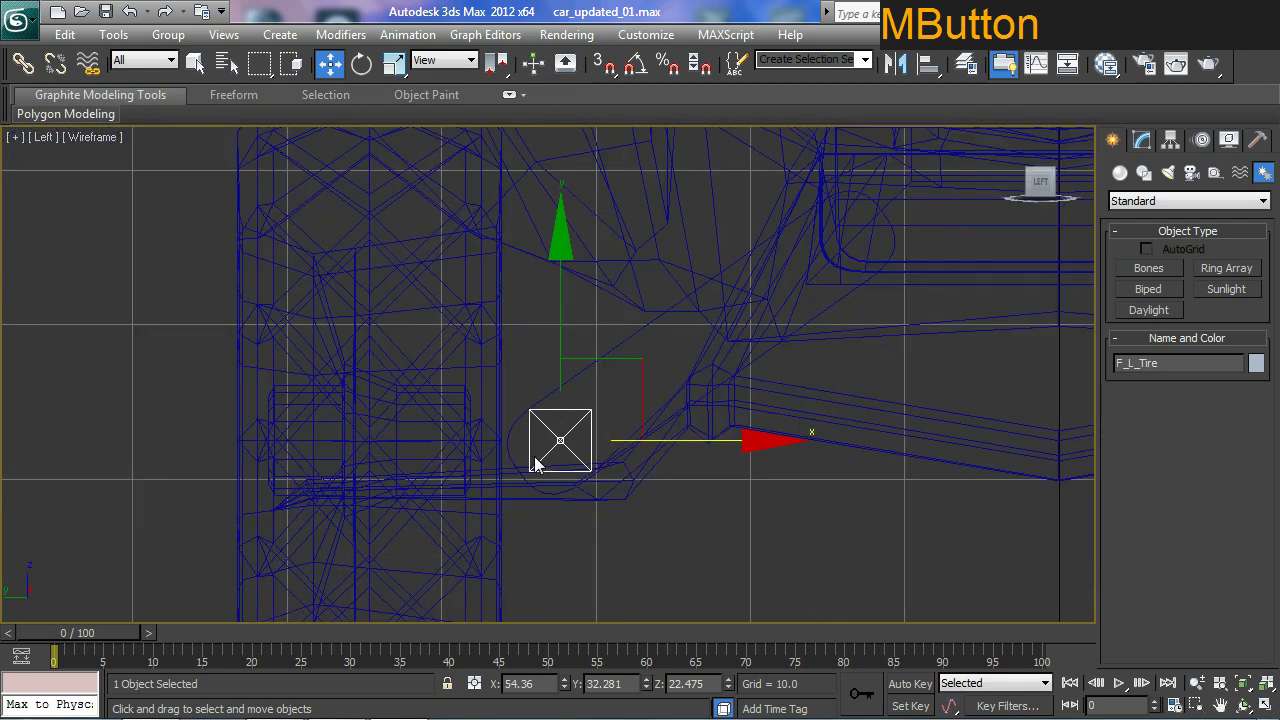
key("ctrl+2")
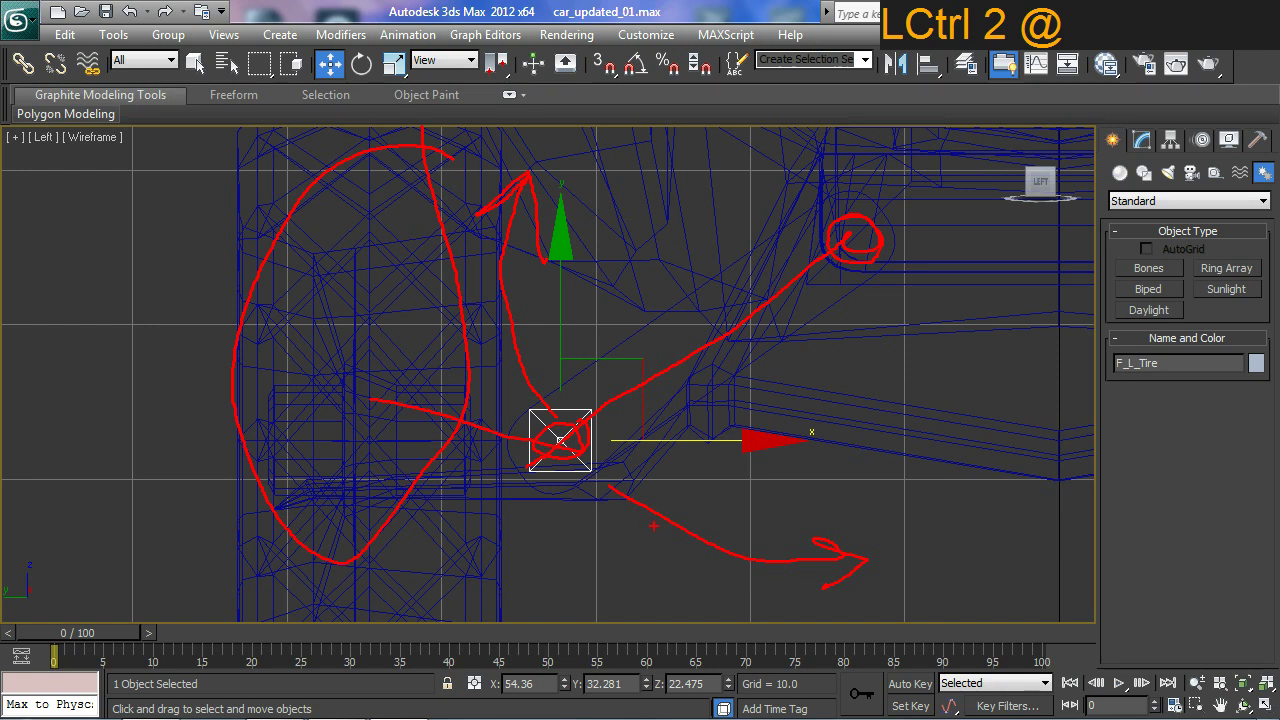
key("Escape")
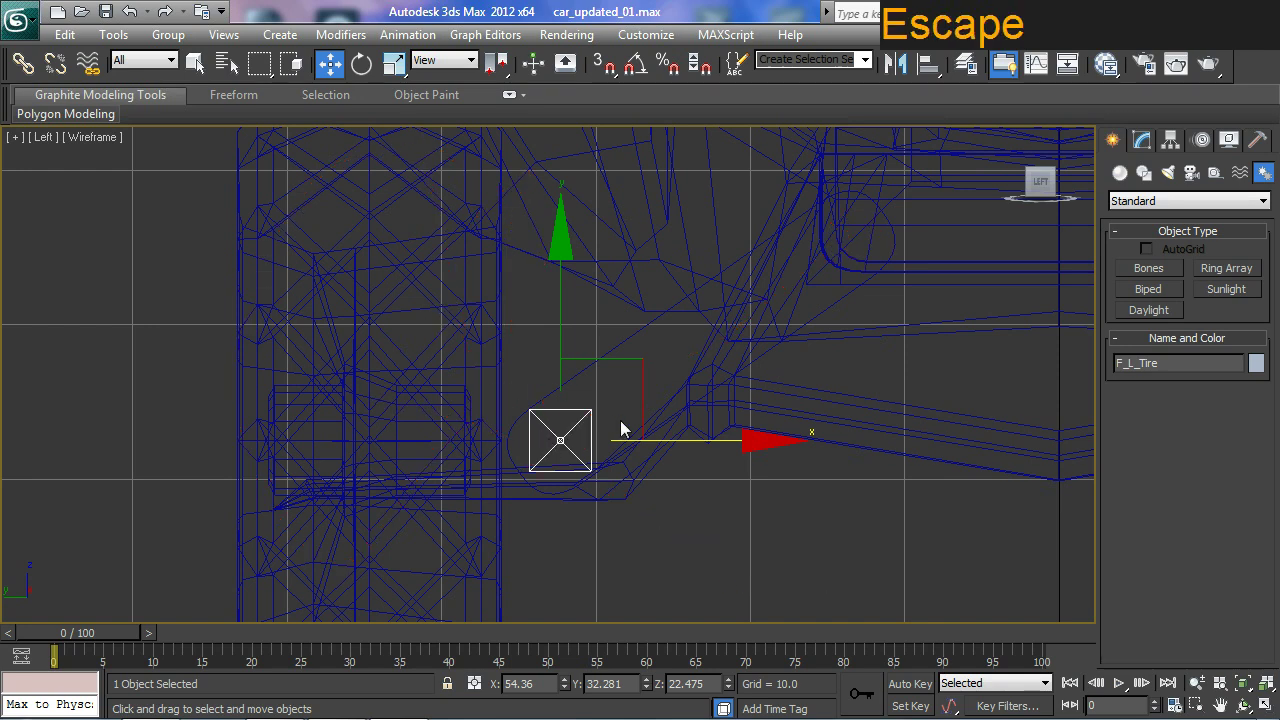
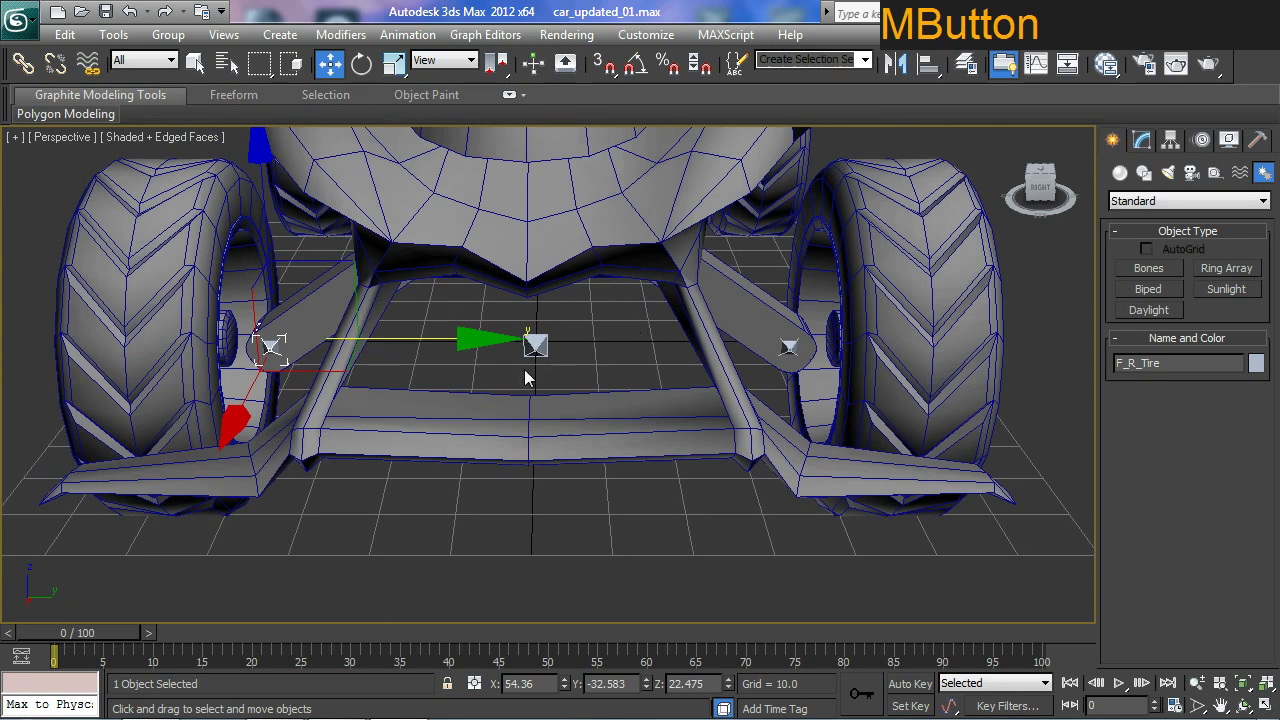
View under the front axle and select F_L_Tire to clone it as F_R_Tire at the opposite hub.
middle_click(369, 396)
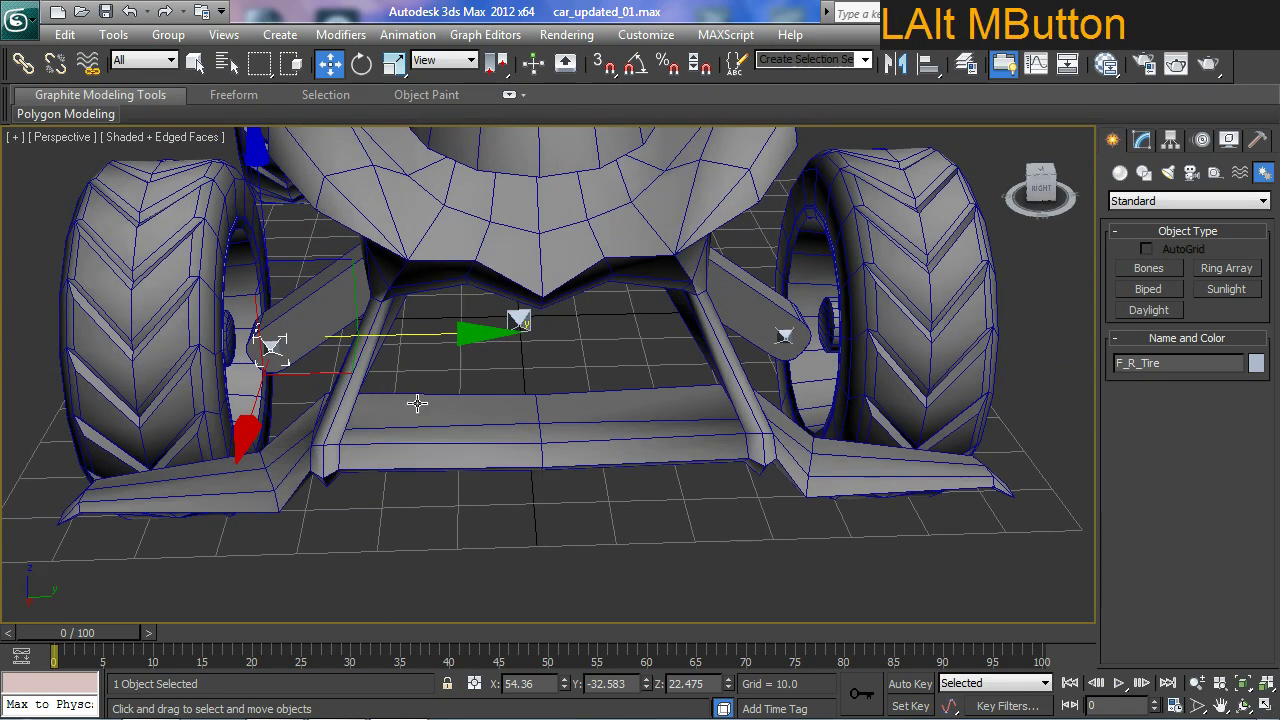
middle_click(670, 440)
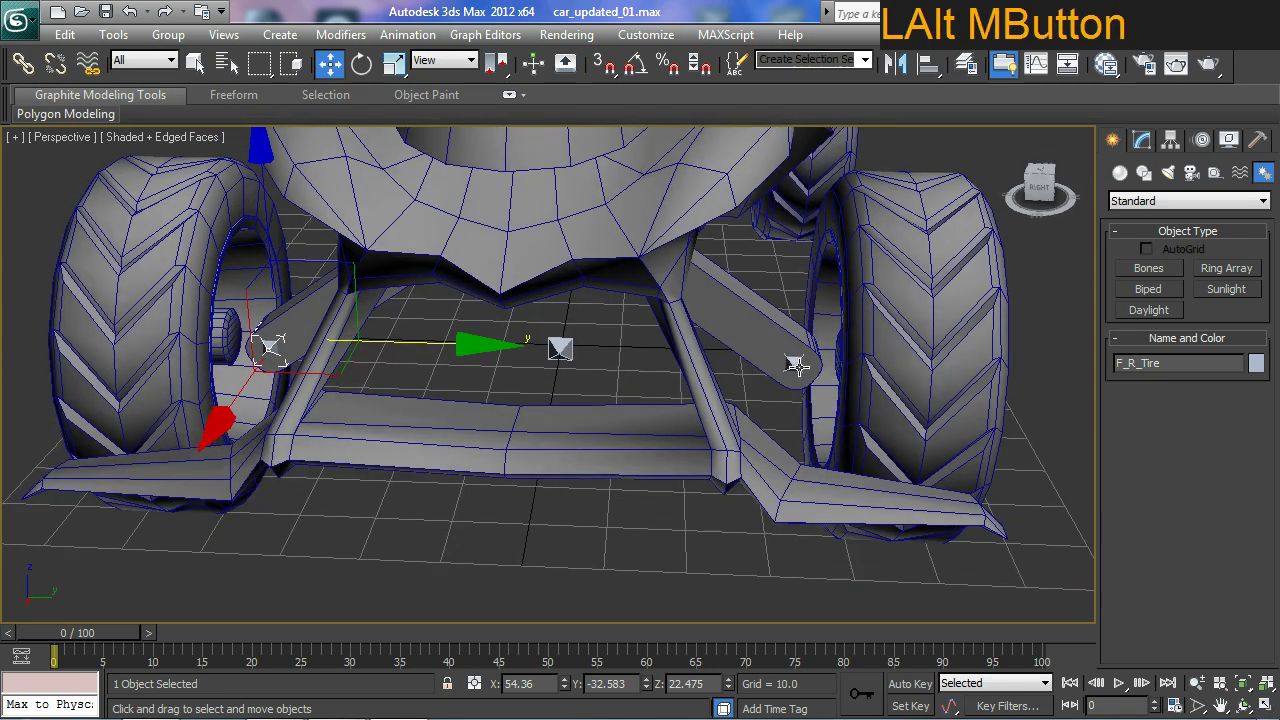
left_click(794, 361)
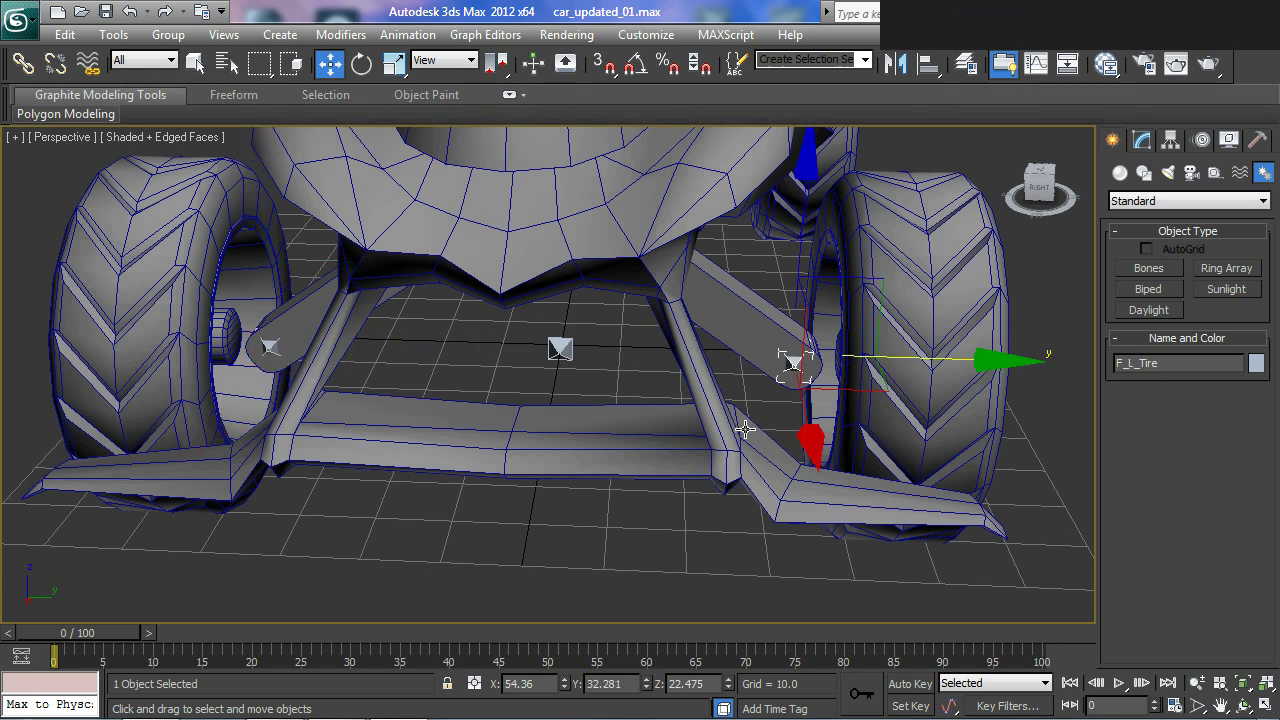
Set F_R_Tire's Y position to -32.281, mirroring F_L_Tire across the front axle.
key("ctrl+4")
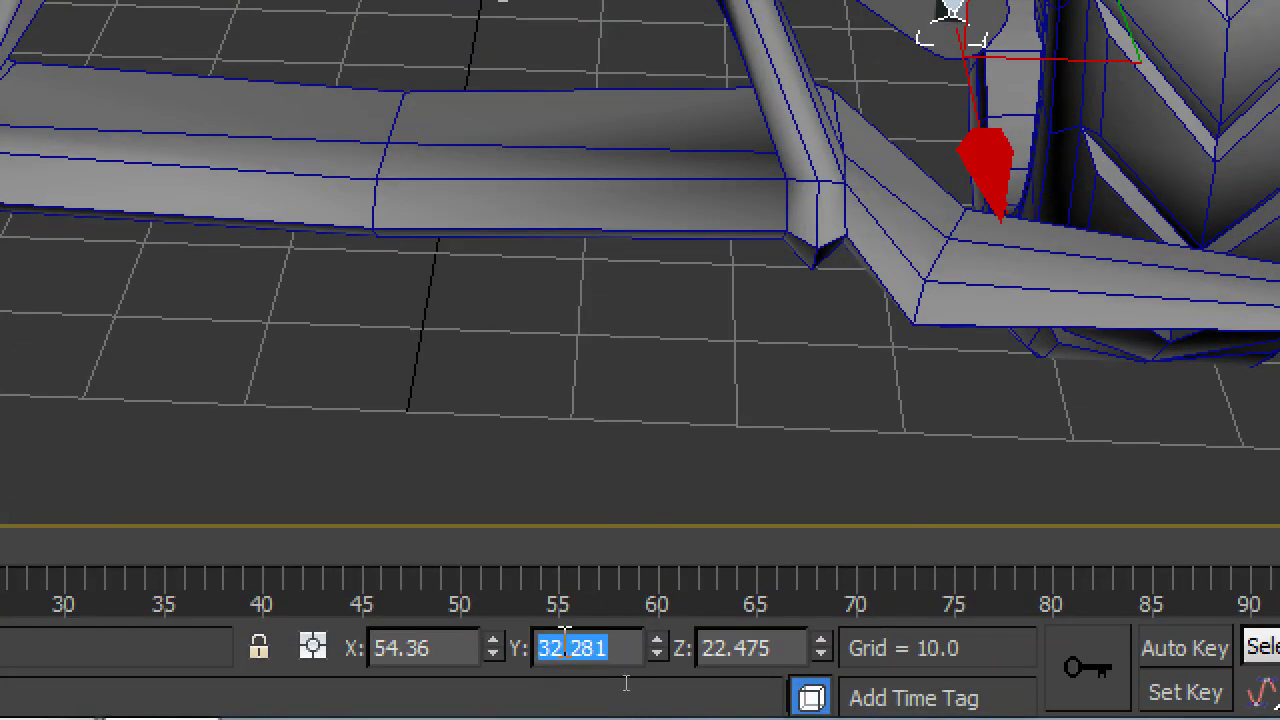
key("ctrl+4")
left_click(268, 345)
key("ctrl+4")
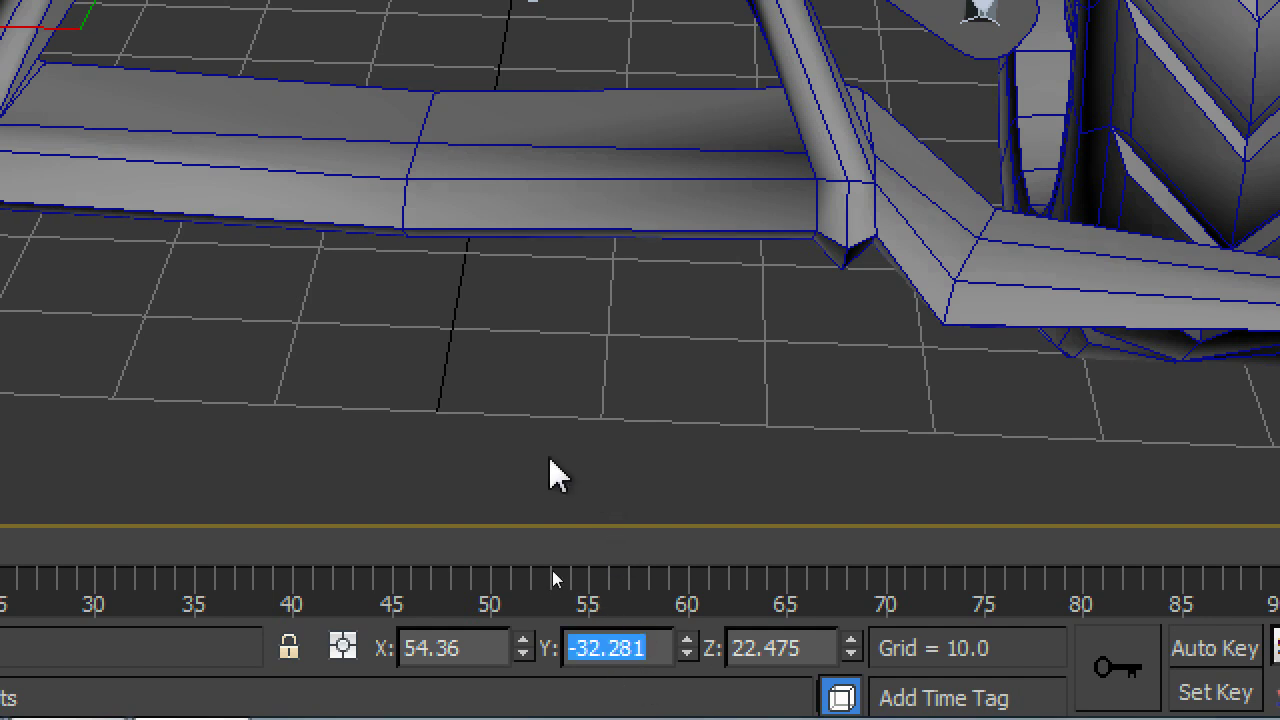
key("ctrl+4")
middle_click(433, 458)
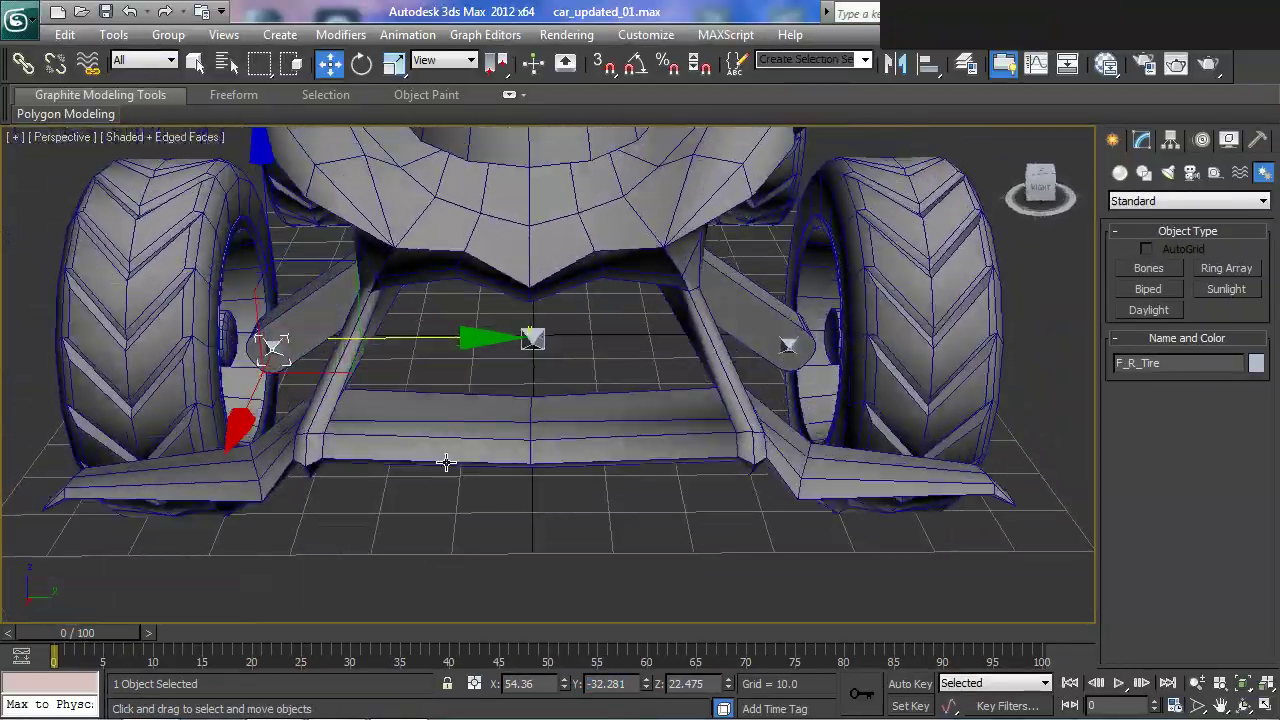
middle_click(558, 491)
middle_click(569, 528)
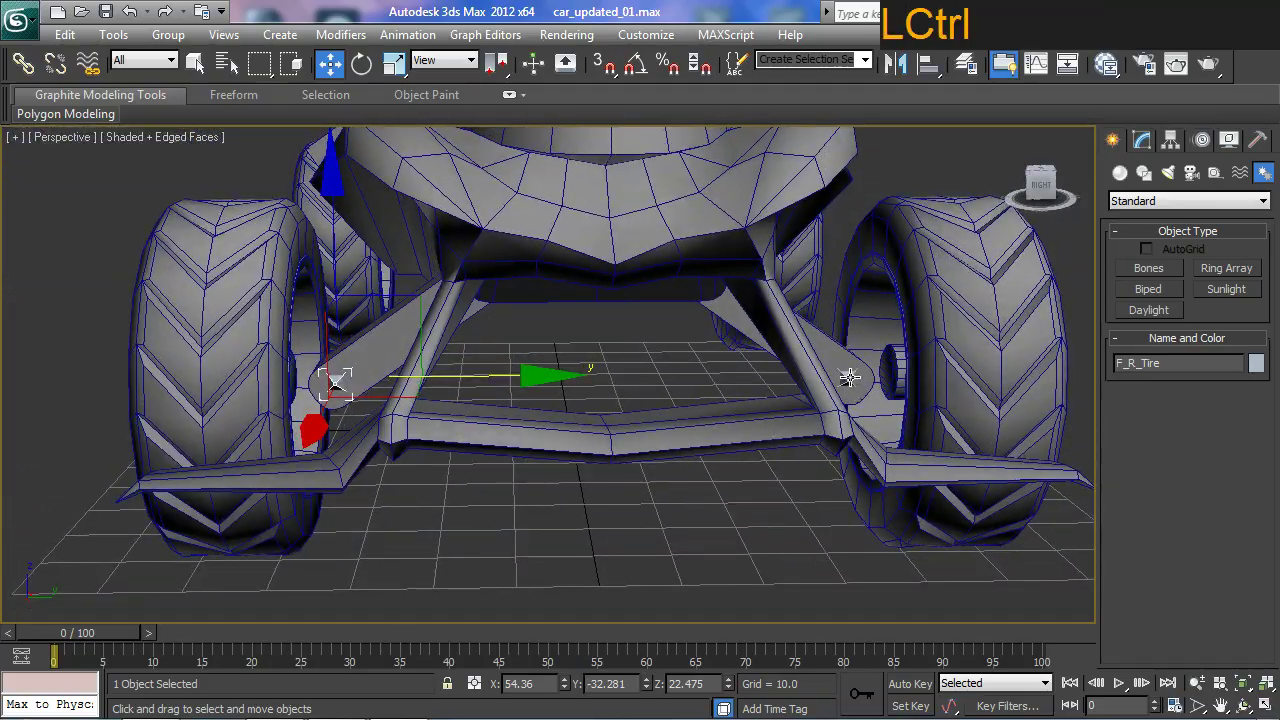
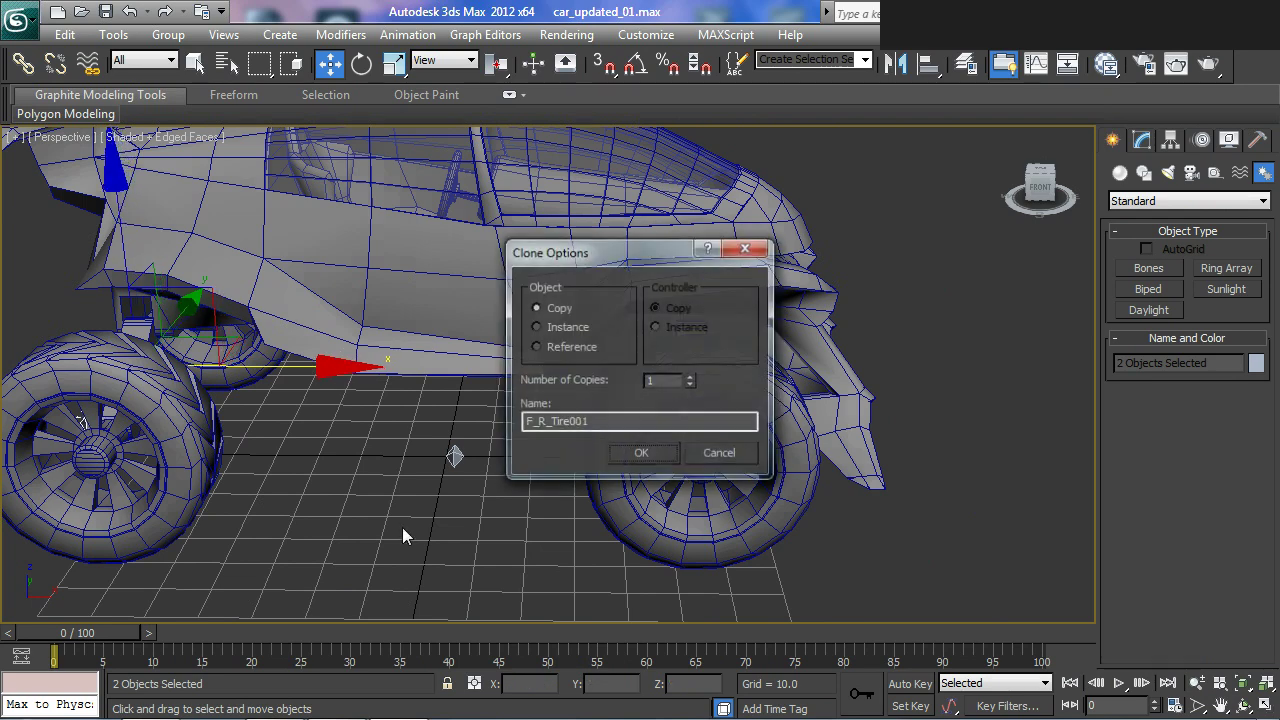
Clone F_R_Tire001 as F_L_Tire001 and snap it to the opposite wheel hub with snapping on.
left_click(648, 464)
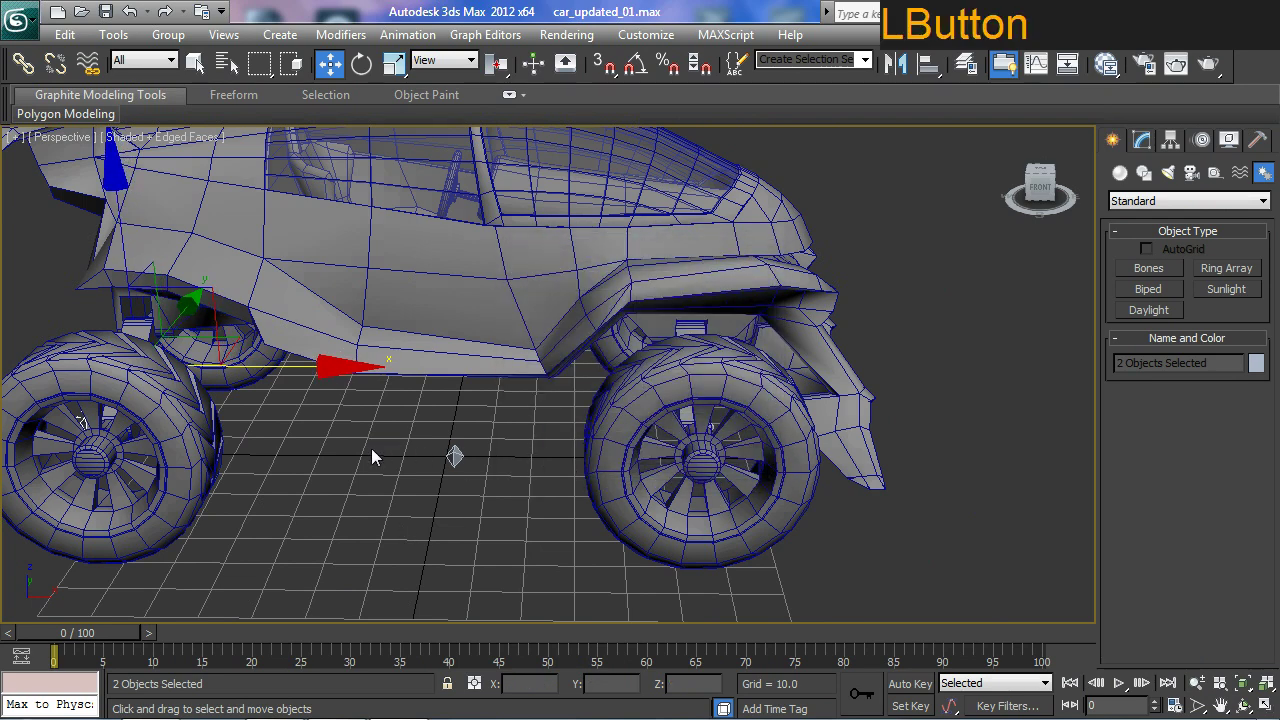
middle_click(366, 478)
middle_click(412, 515)
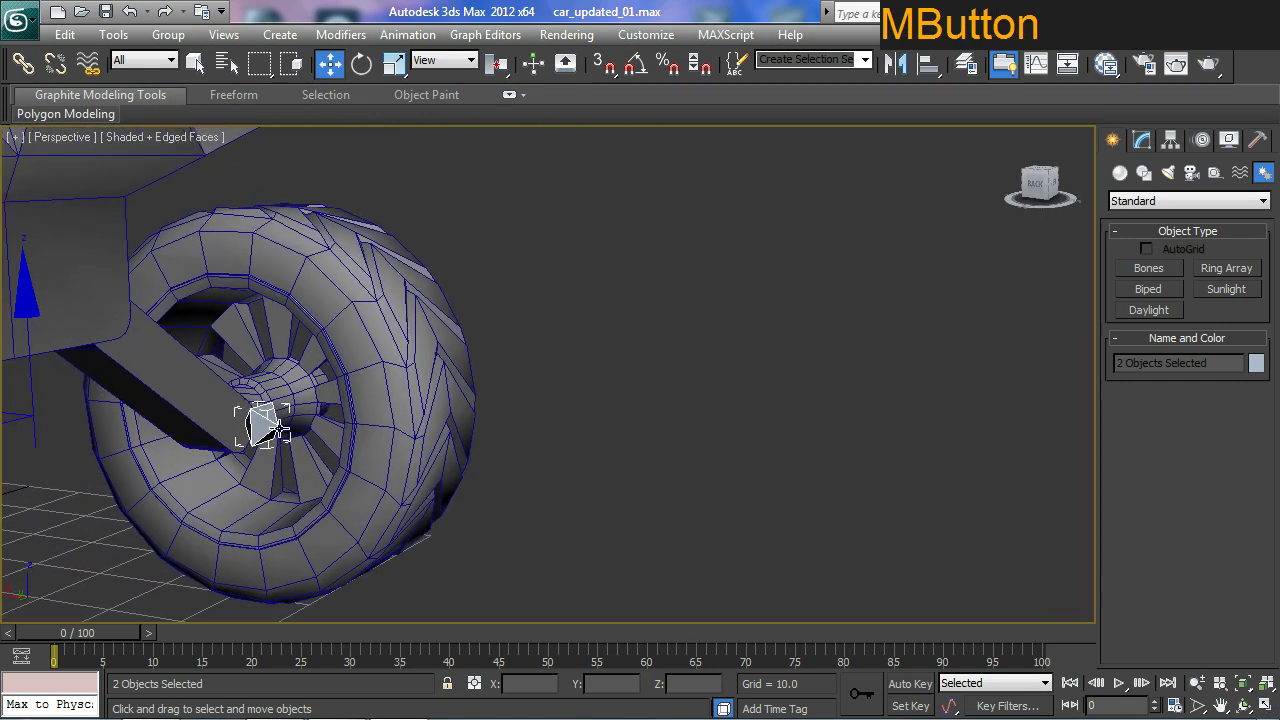
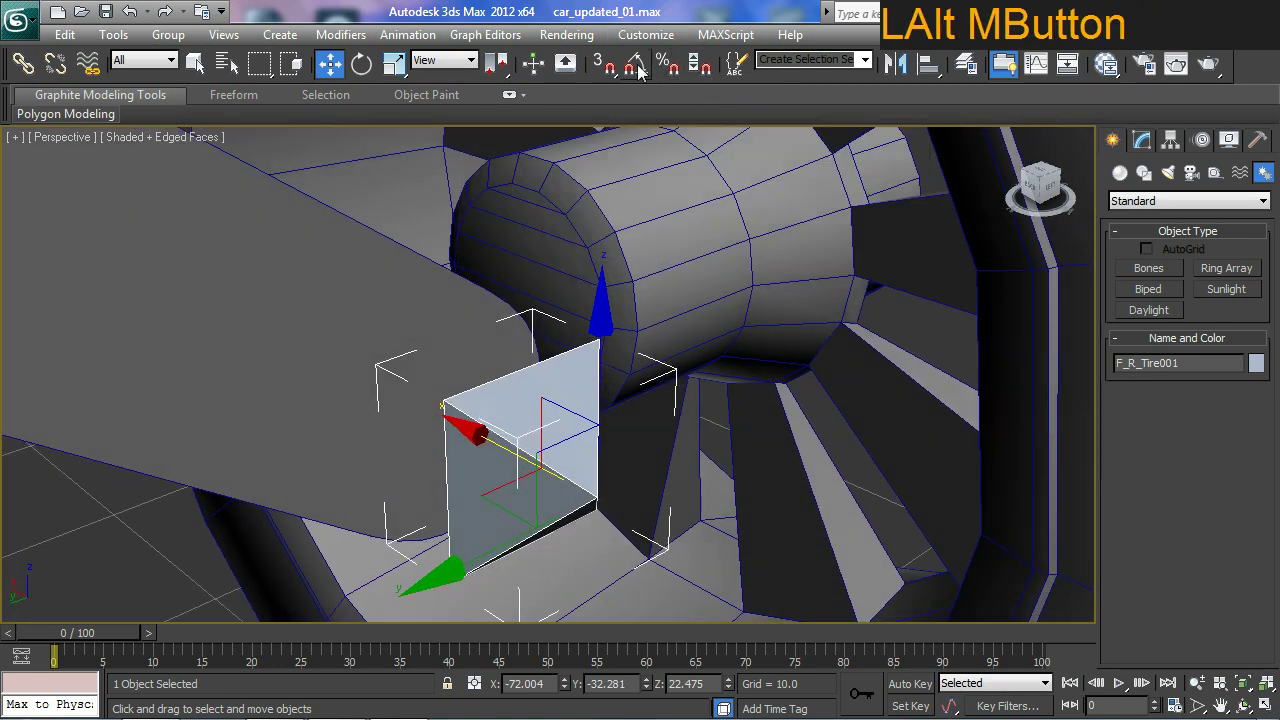
left_click(608, 72)
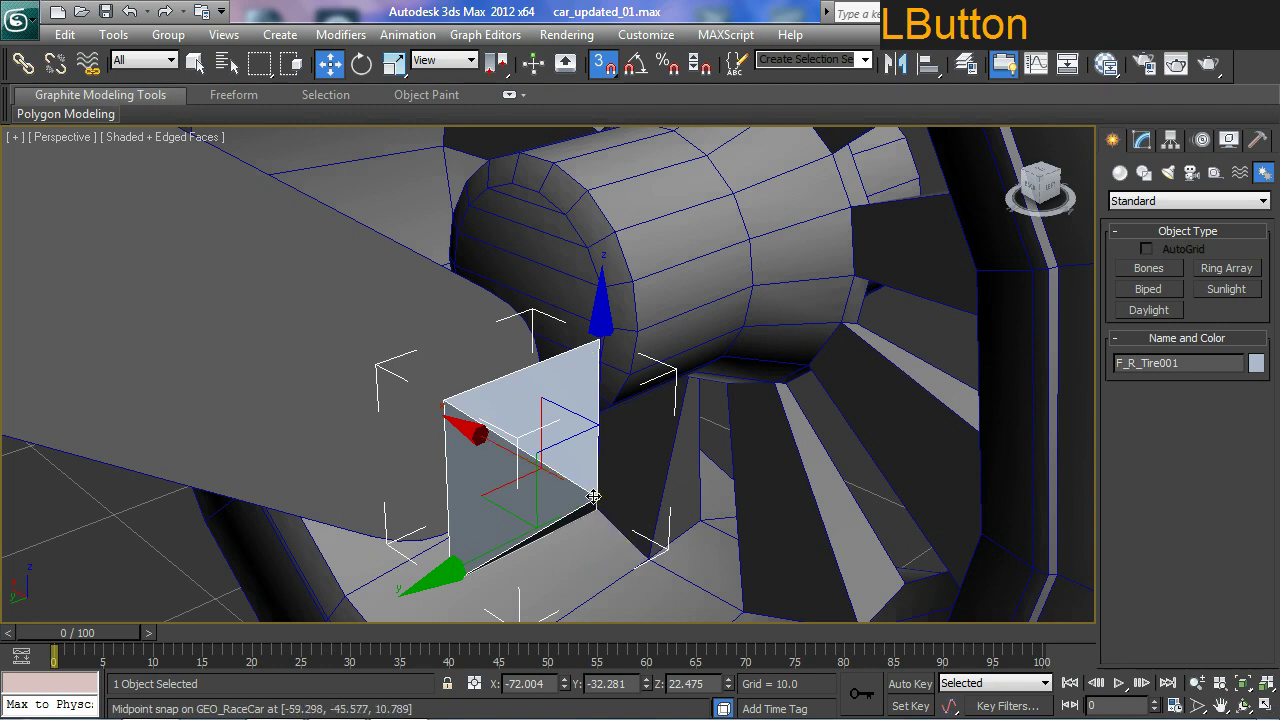
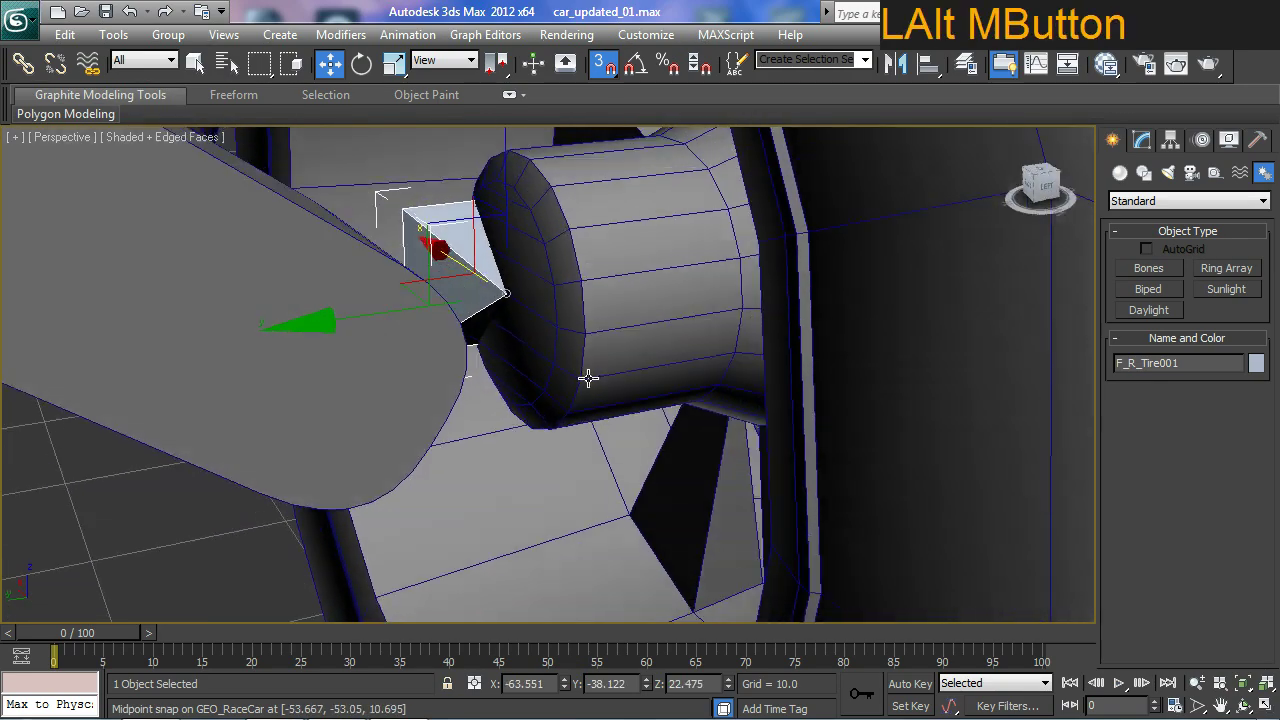
middle_click(380, 418)
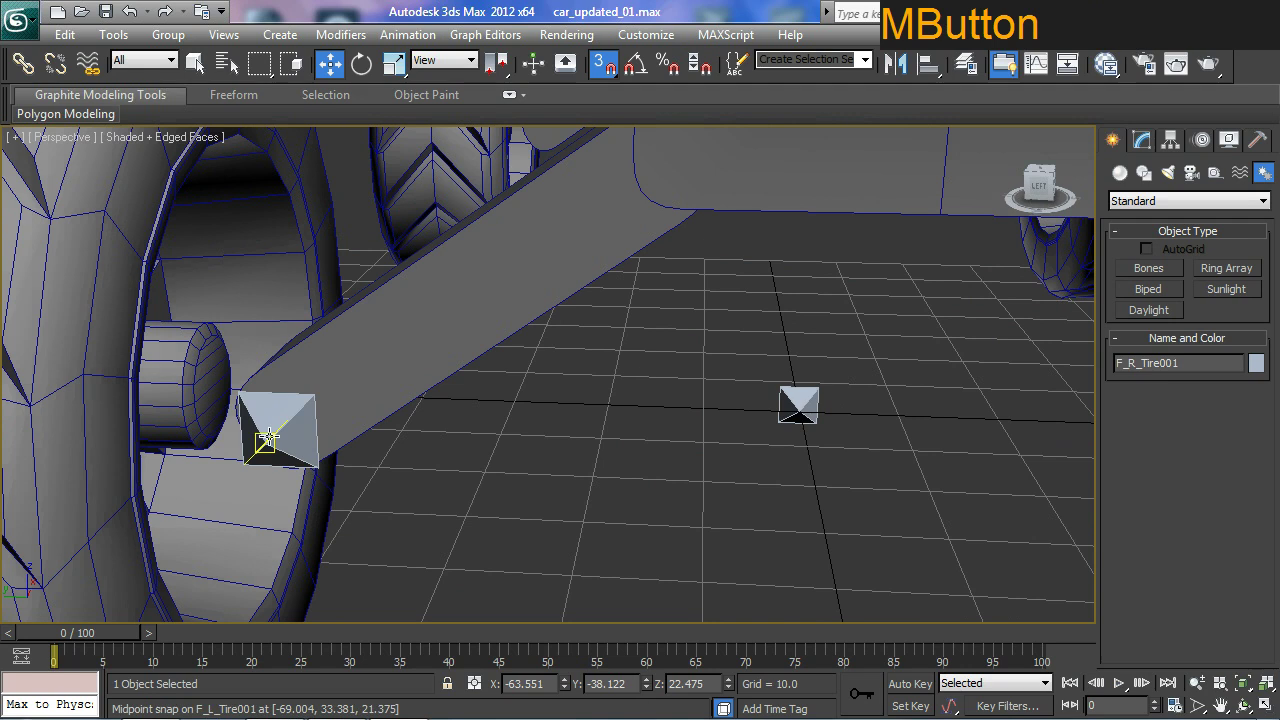
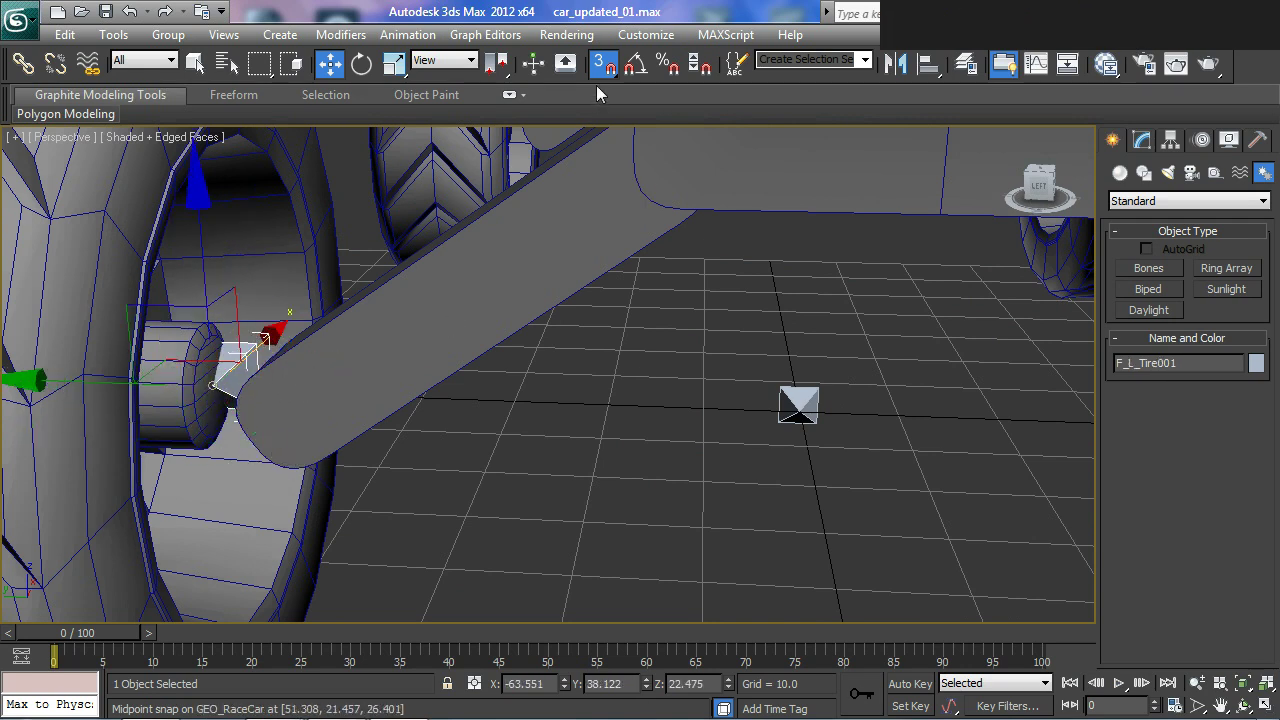
Set F_R_Tire001 to Y -32.281 and F_L_Tire001 to Y 32.281, centred on their hubs.
left_click(603, 66)
middle_click(591, 479)
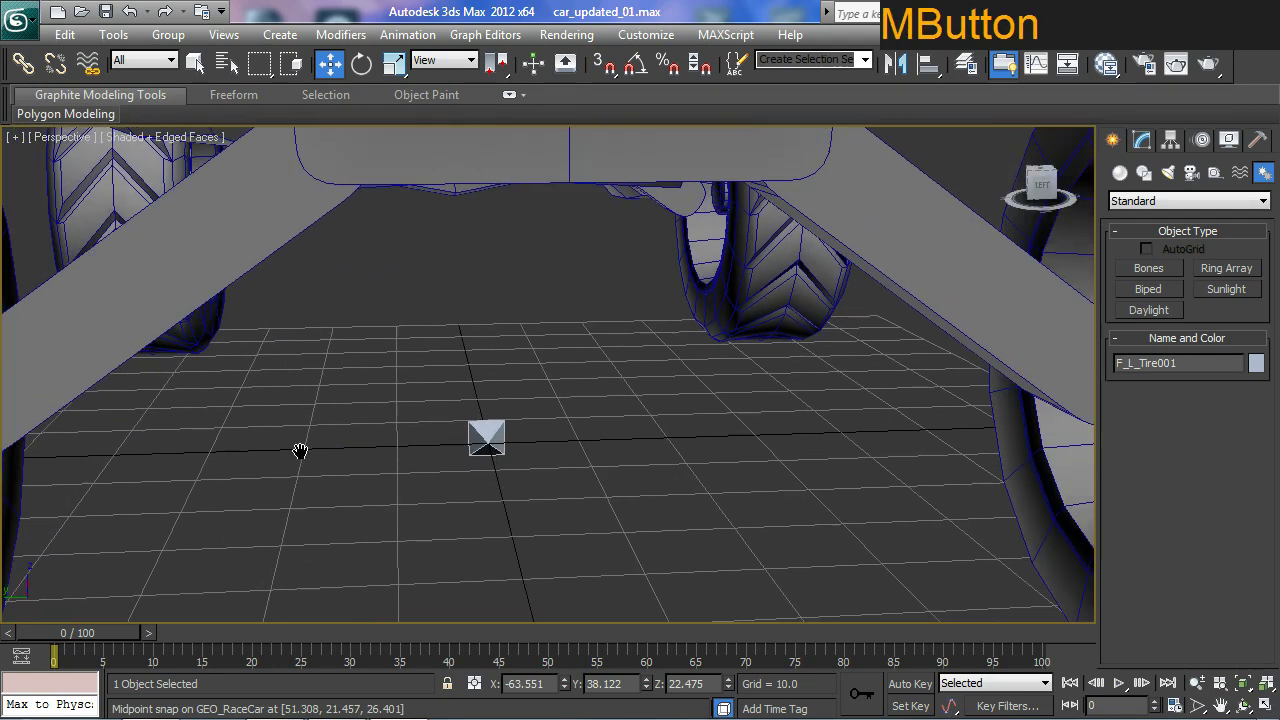
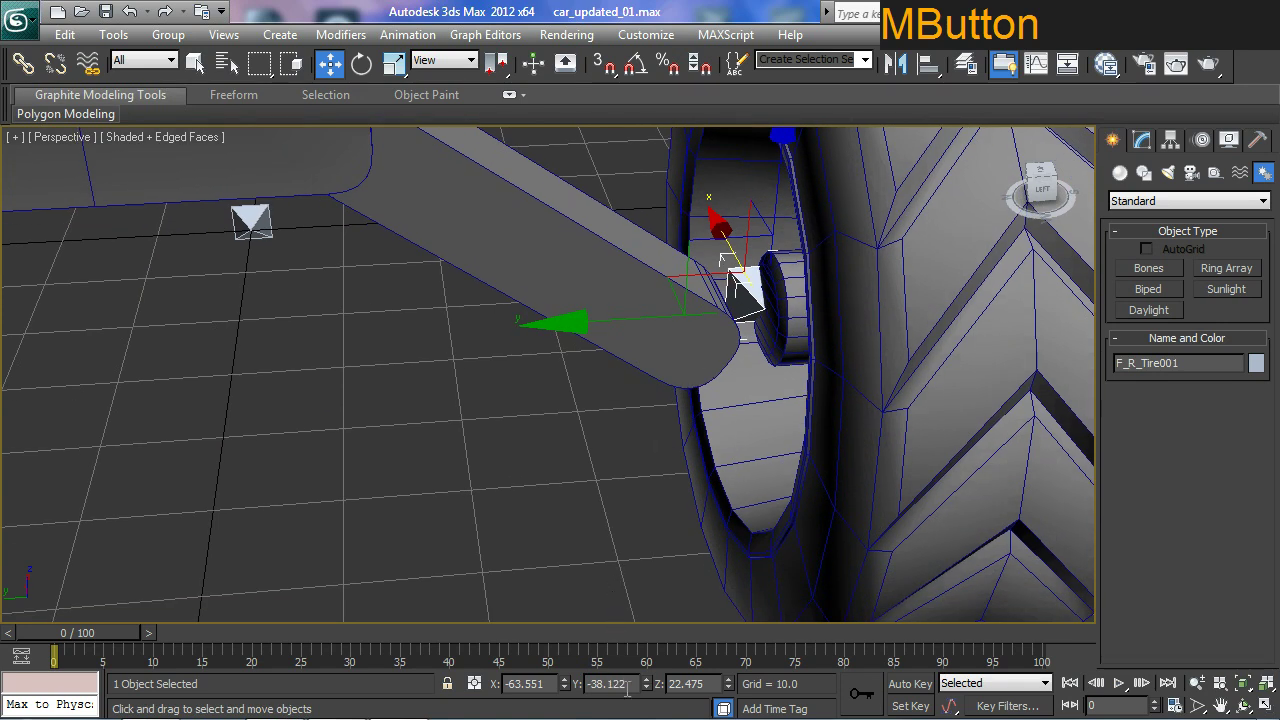
key("ctrl+4")
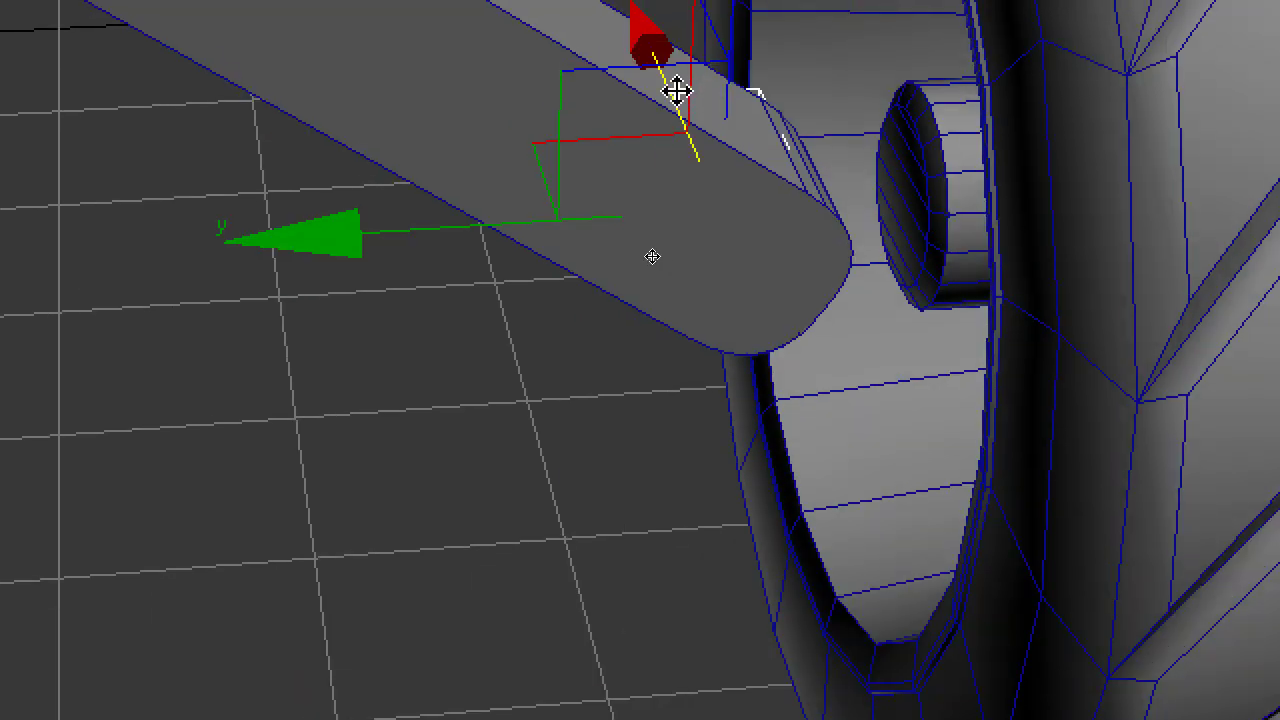
key("ctrl+4")
middle_click(514, 363)
middle_click(636, 430)
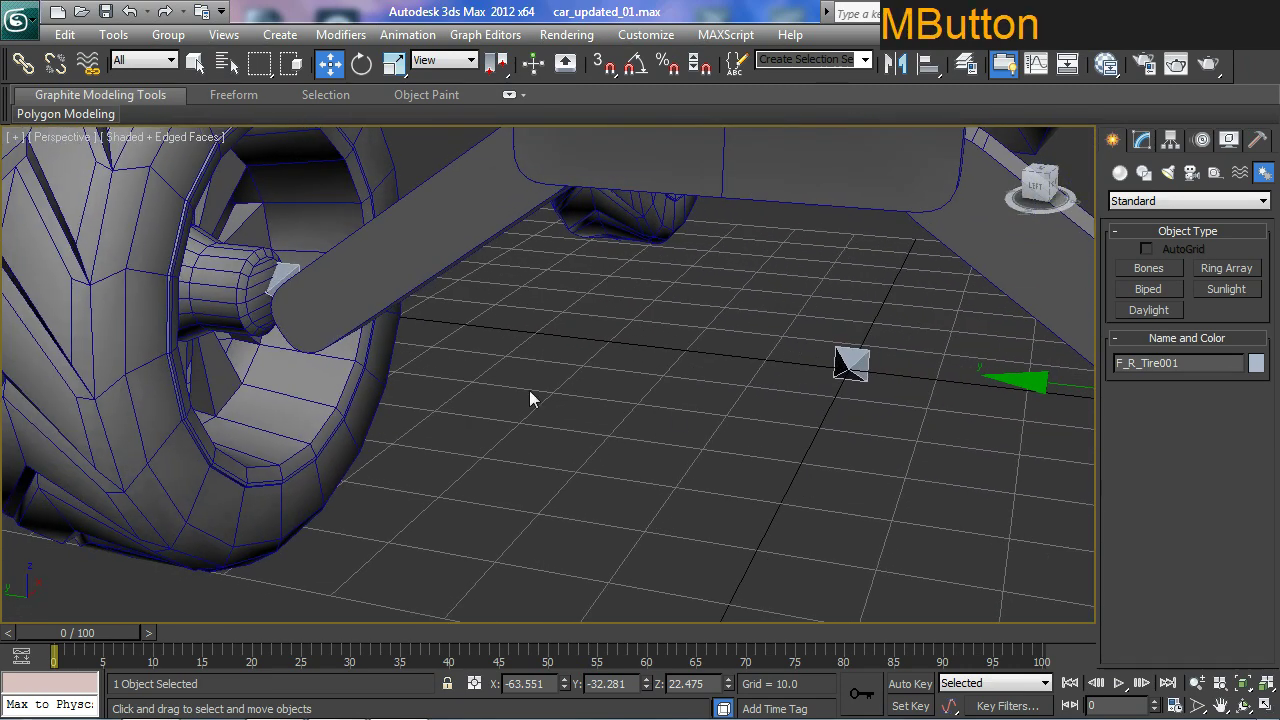
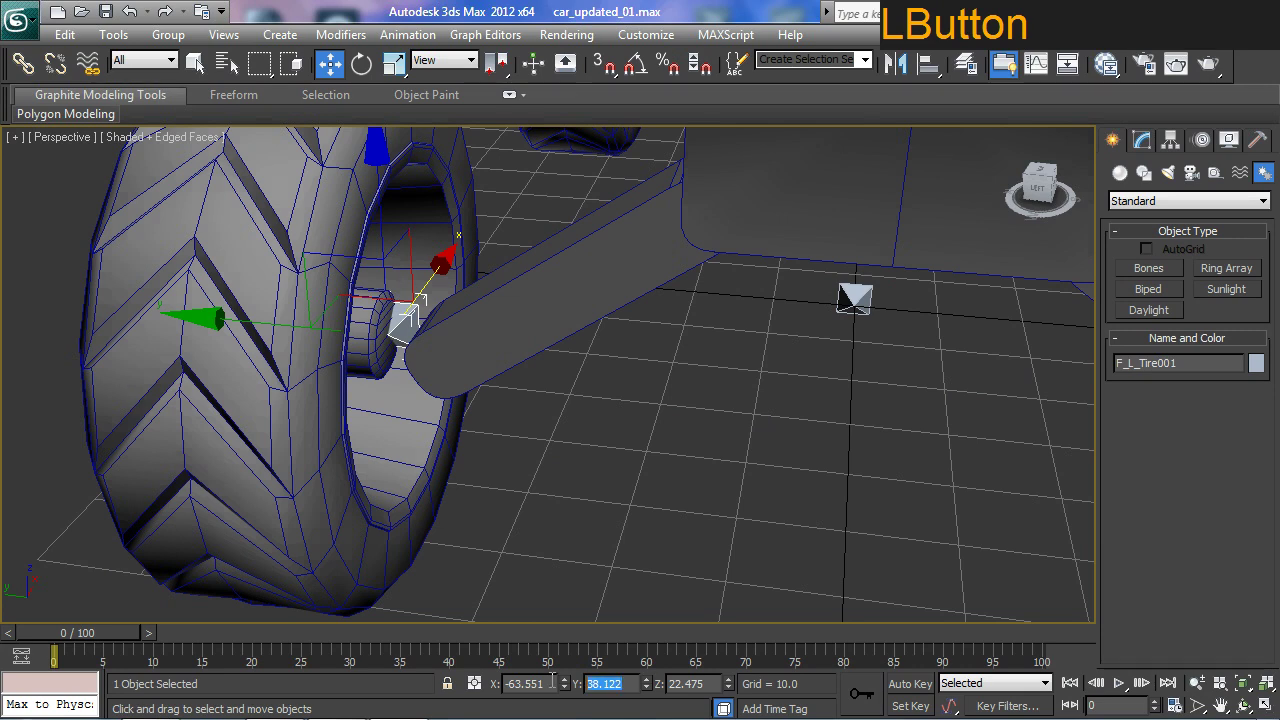
key("ctrl+v")
key("Return")
key("KP_Enter")
Check the tire bone placement in Left and Front wireframe views.
middle_click(715, 499)
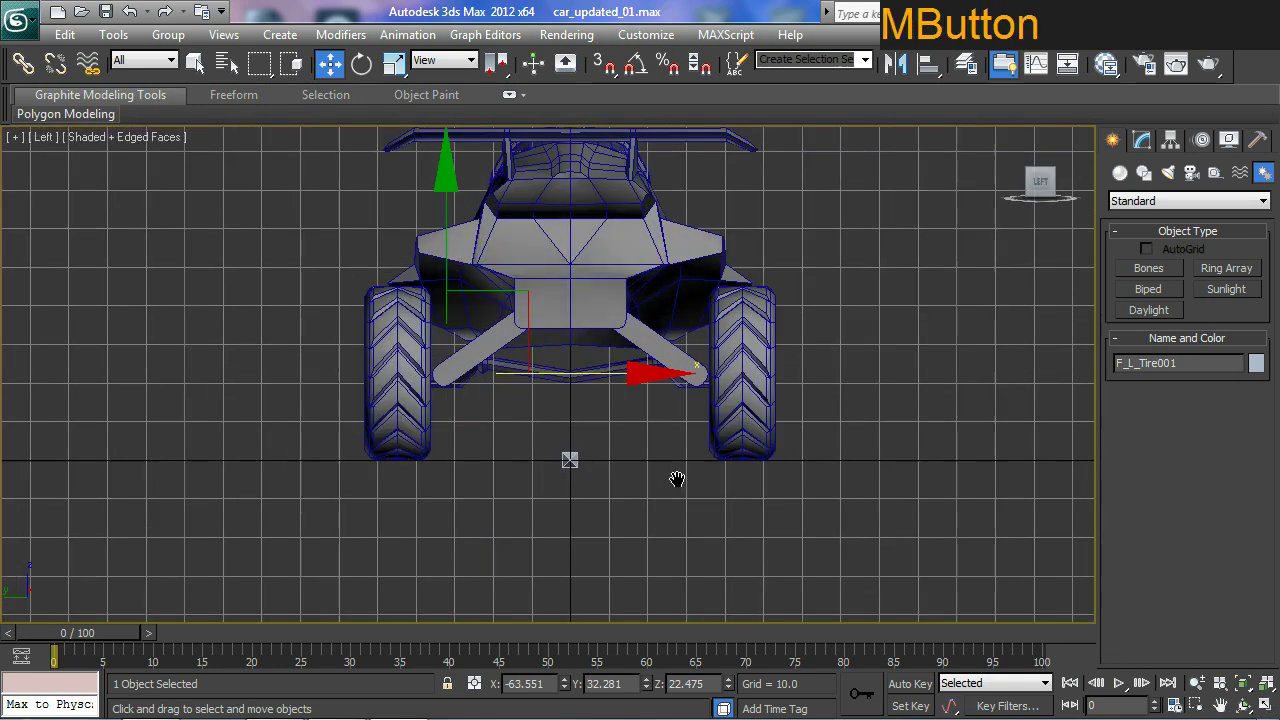
key("F3")
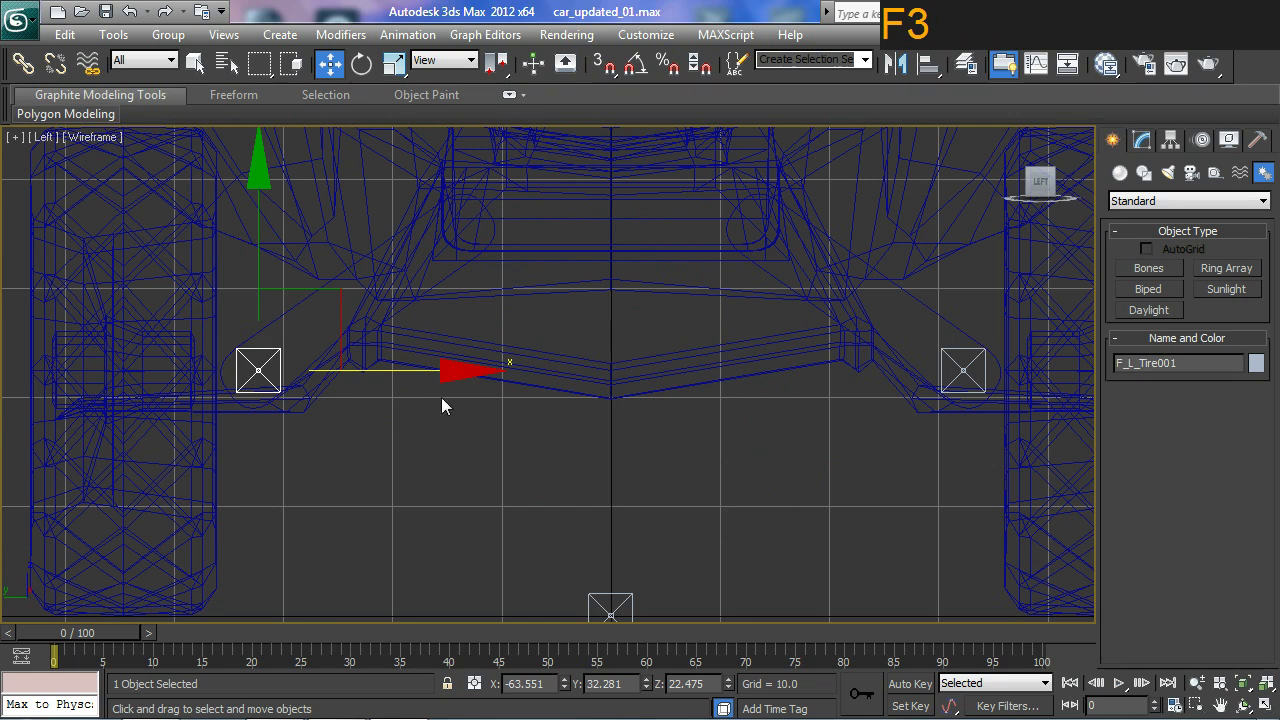
middle_click(440, 411)
key("f")
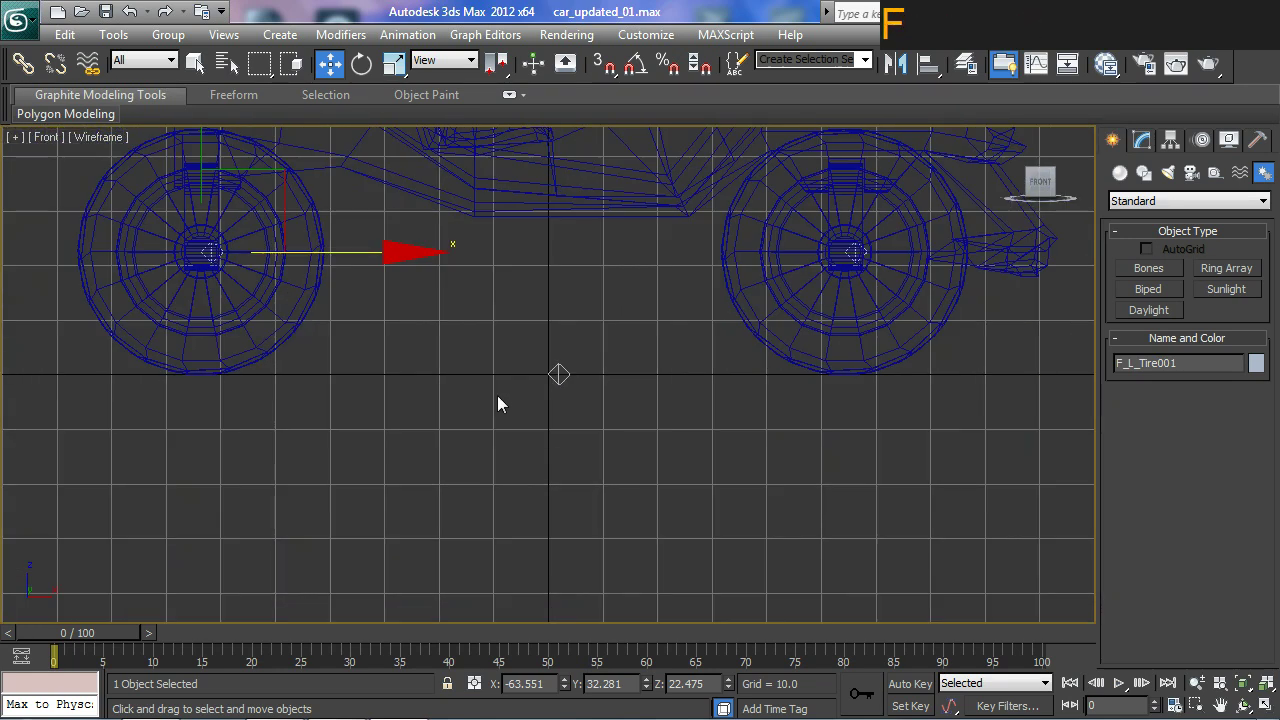
key("p")
key("F3")
middle_click(553, 412)
middle_click(458, 424)
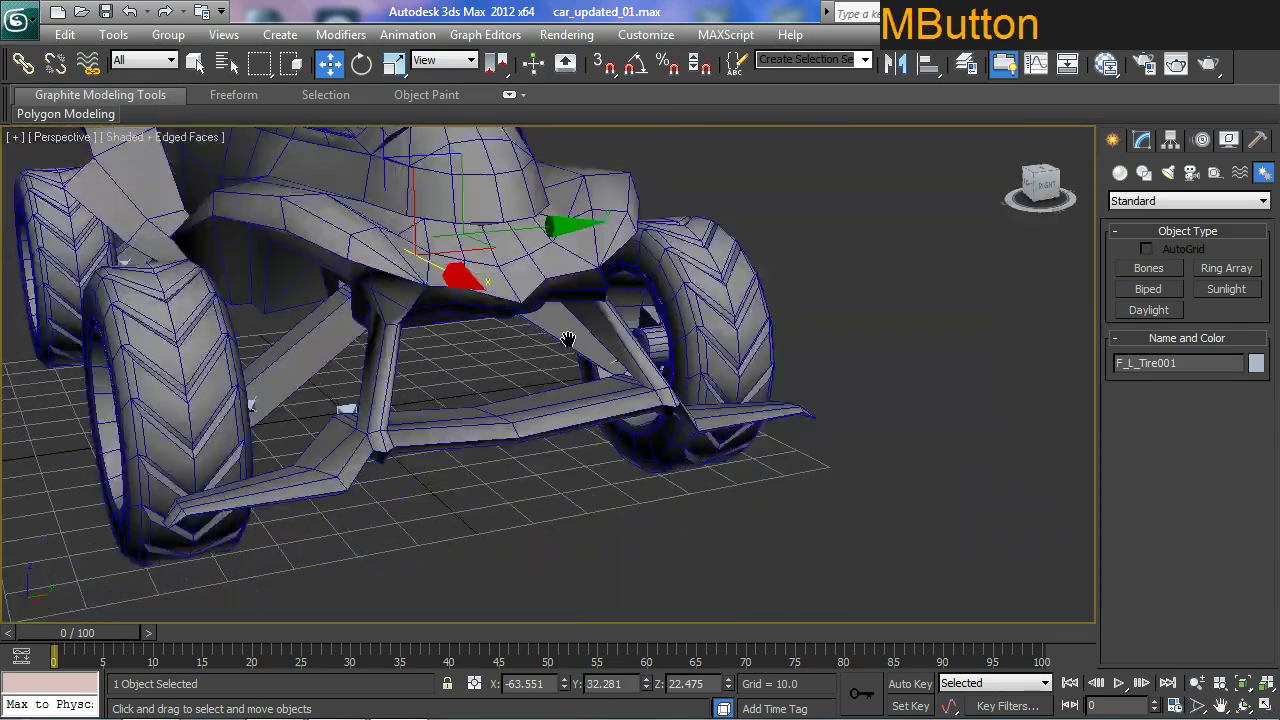
Clone the tire bone and name the copy F_R_Axle in Clone Options.
middle_click(521, 338)
middle_click(587, 411)
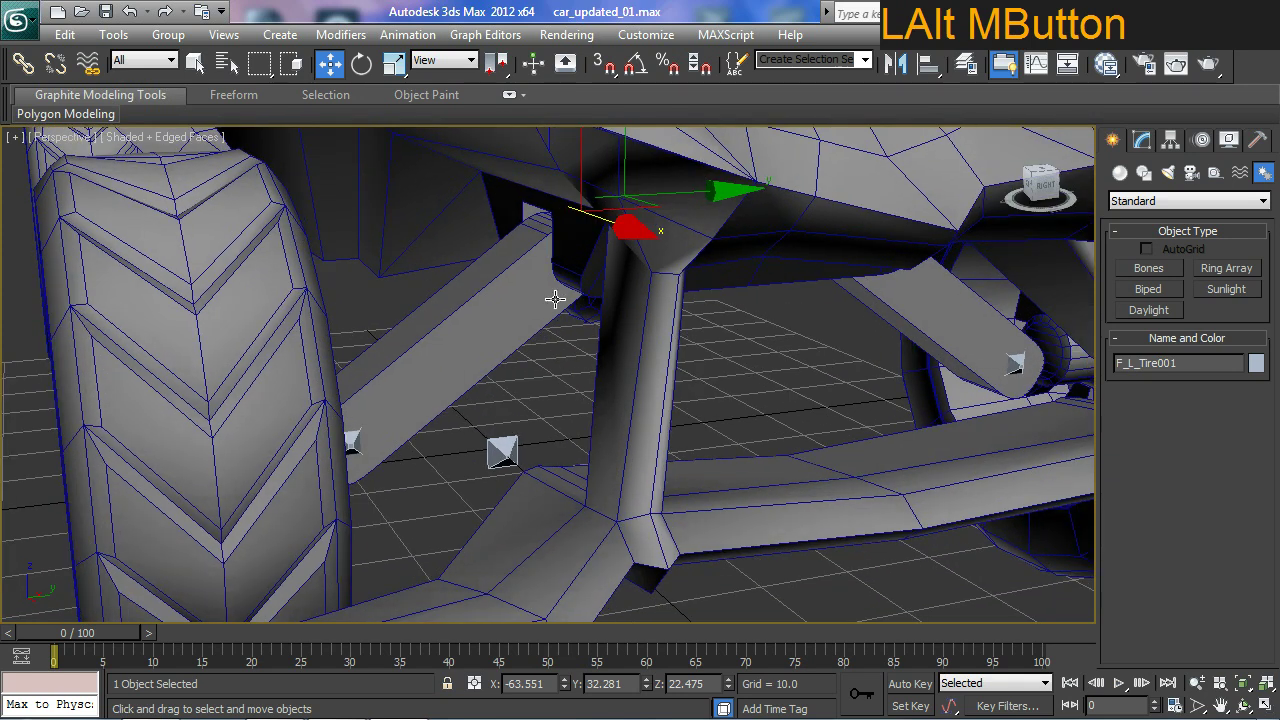
key("ctrl+2")
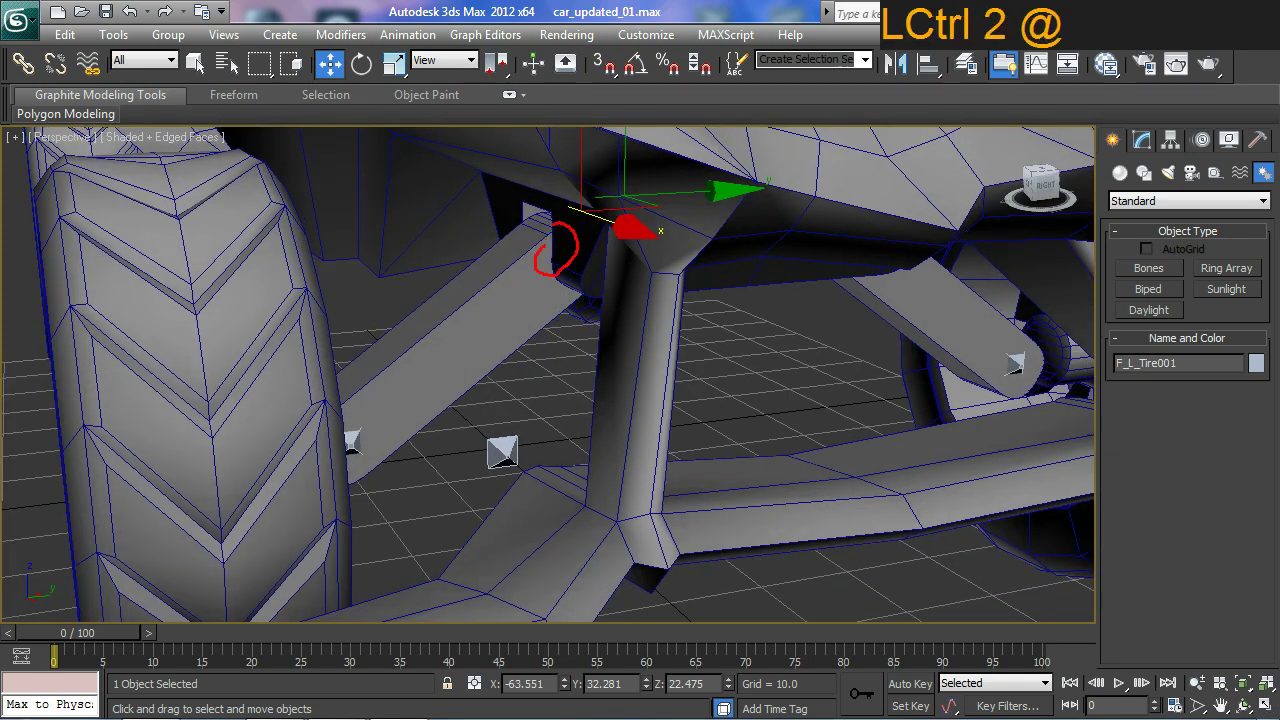
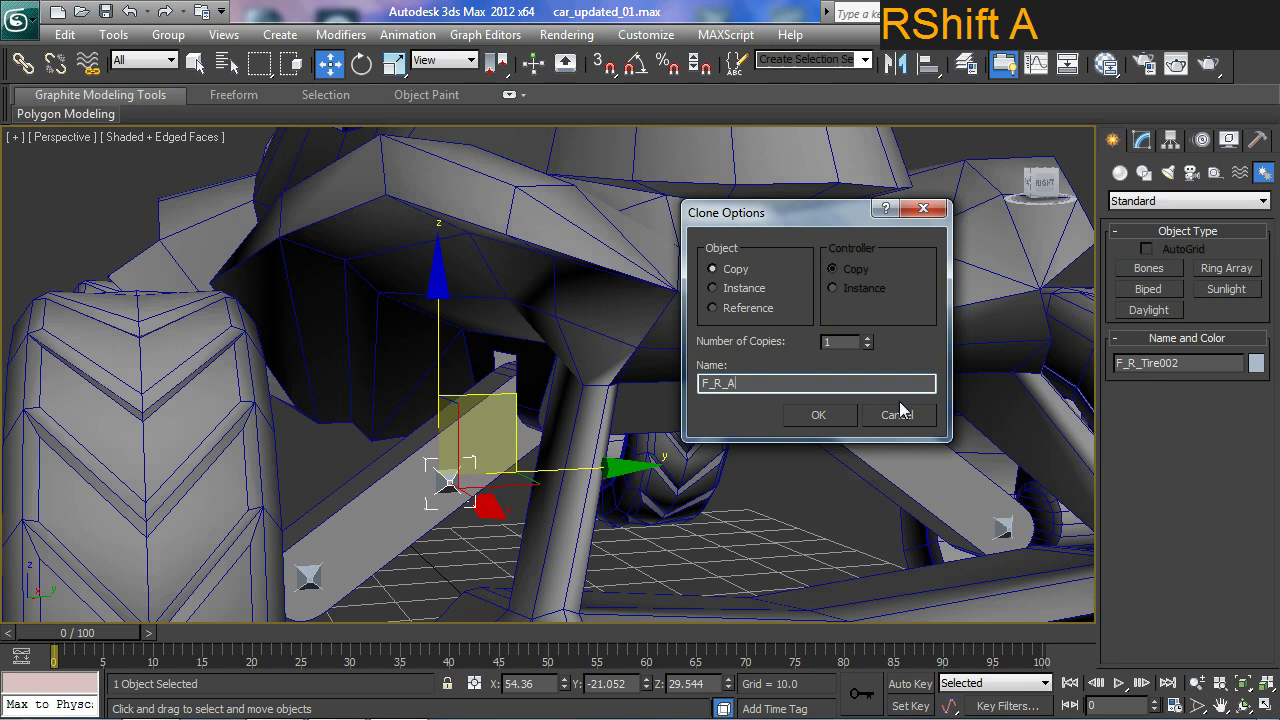
key("BackSpace")
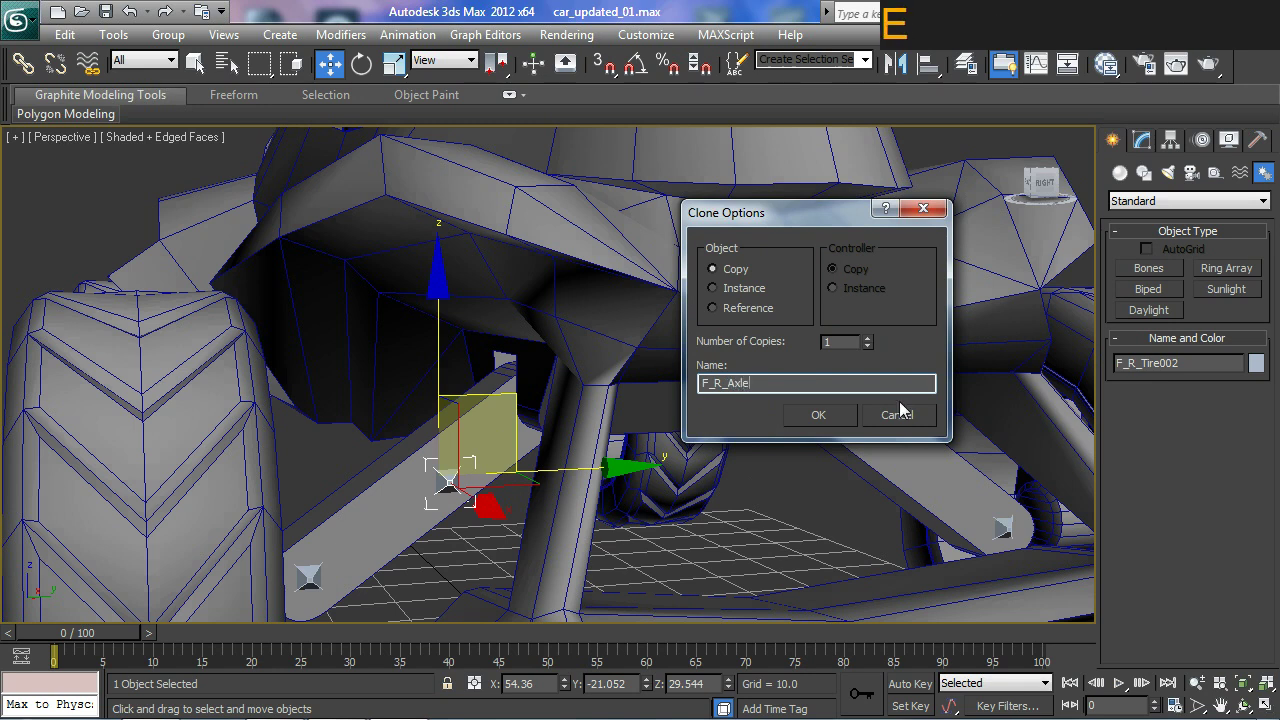
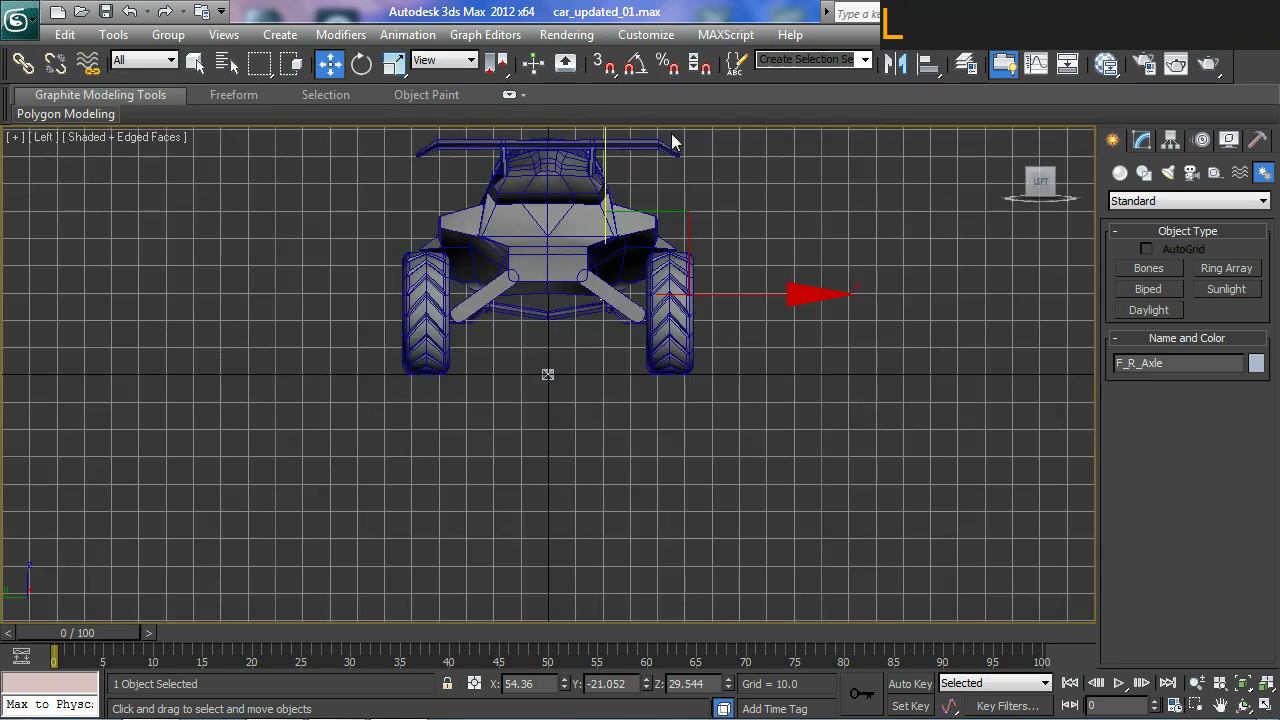
Move F_R_Axle inward to the suspension arm's body joint in the Left wireframe view.
key("F3")
middle_click(766, 477)
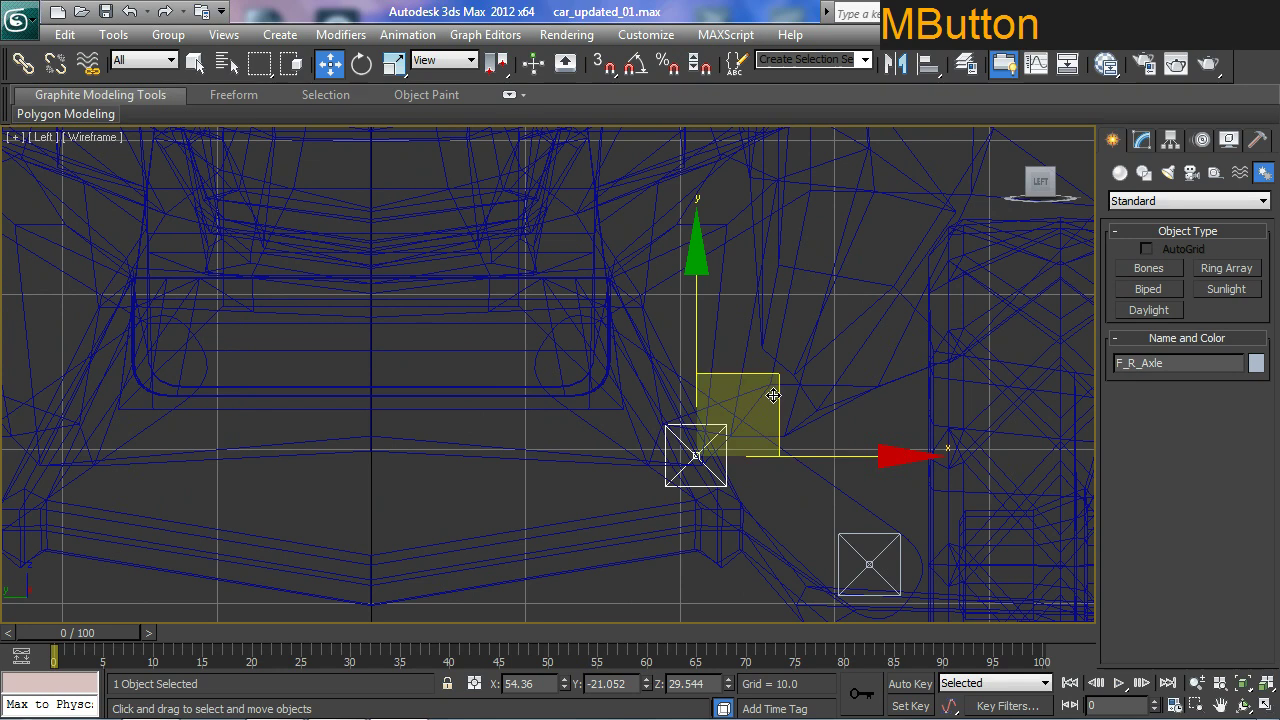
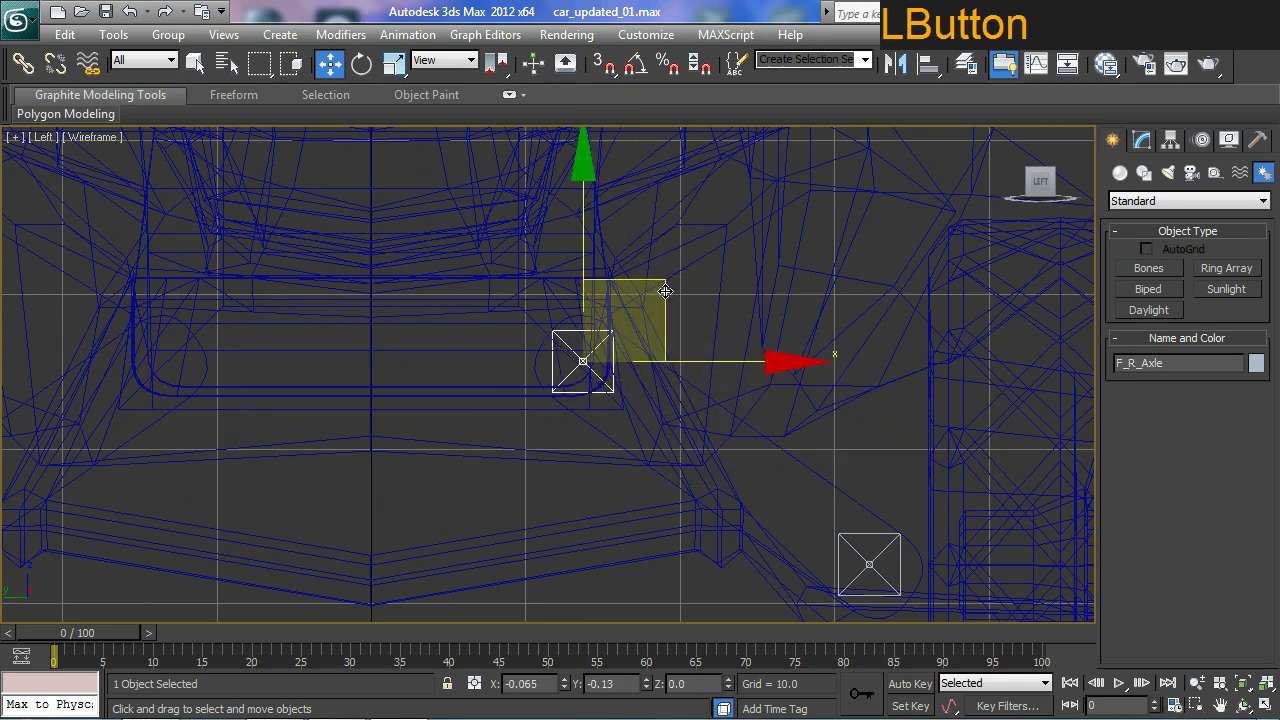
middle_click(597, 528)
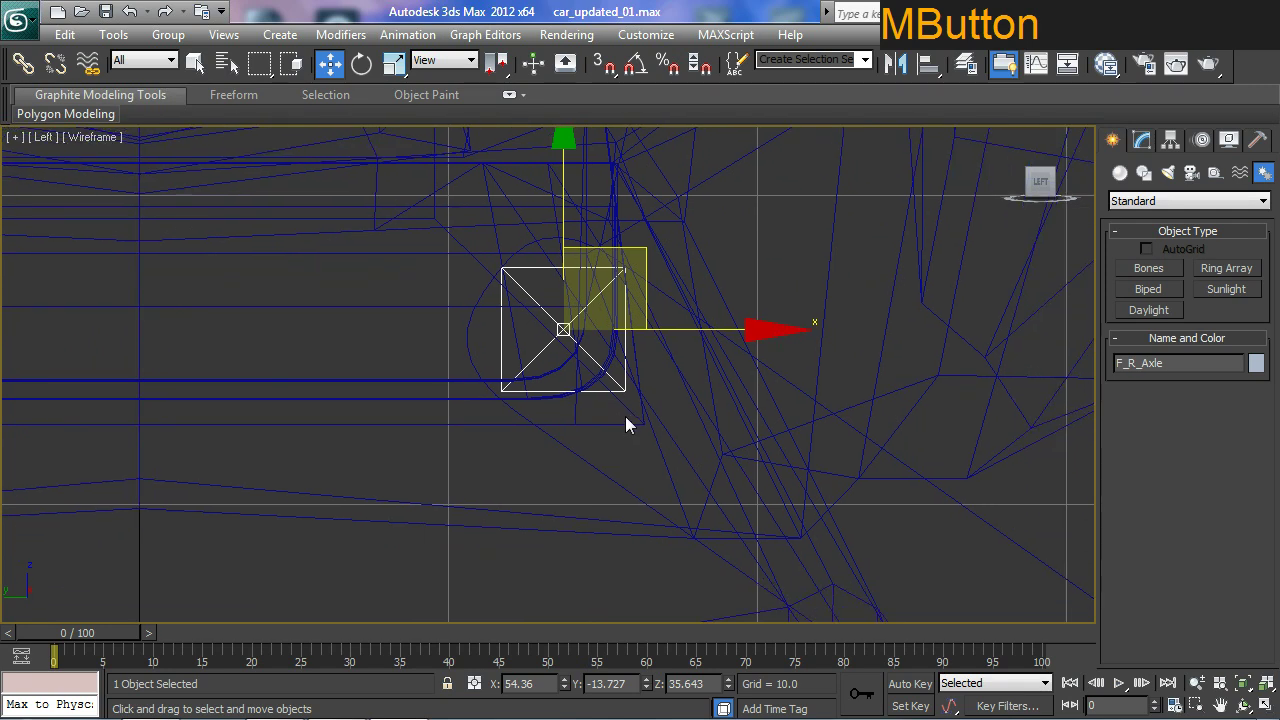
key("ctrl+4")
key("ctrl+4")
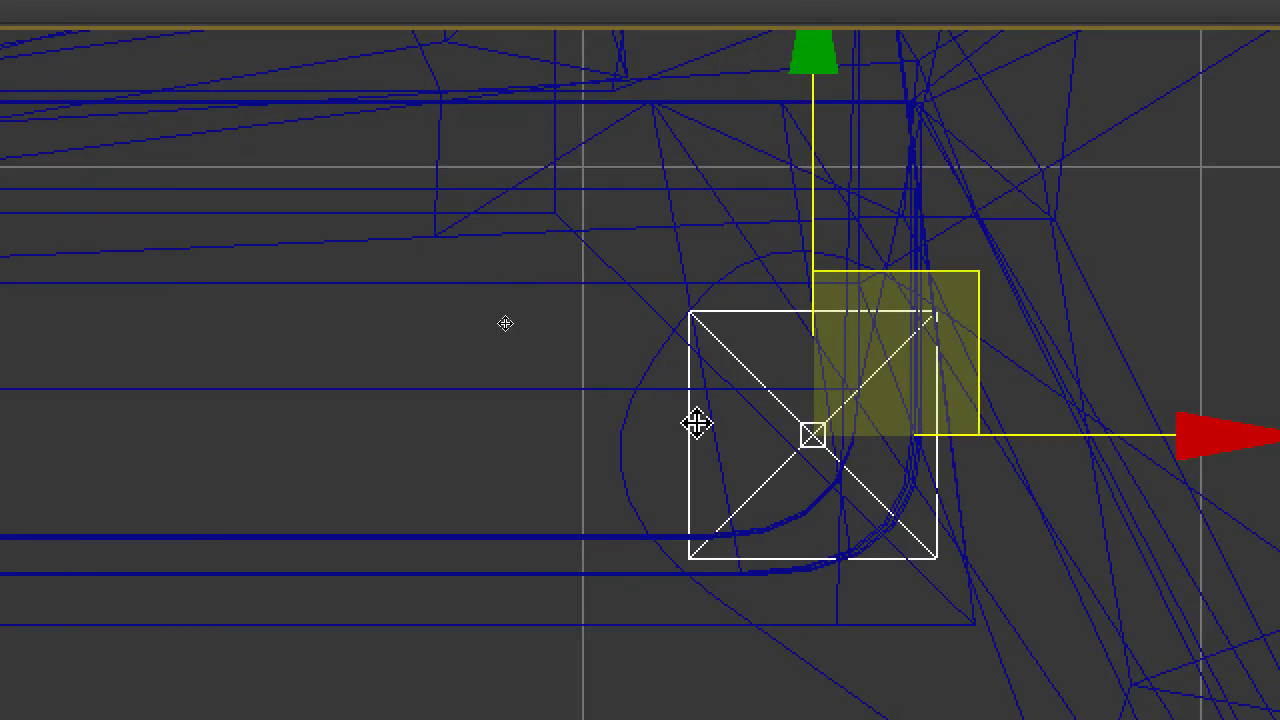
key("ctrl+4")
key("ctrl+2")
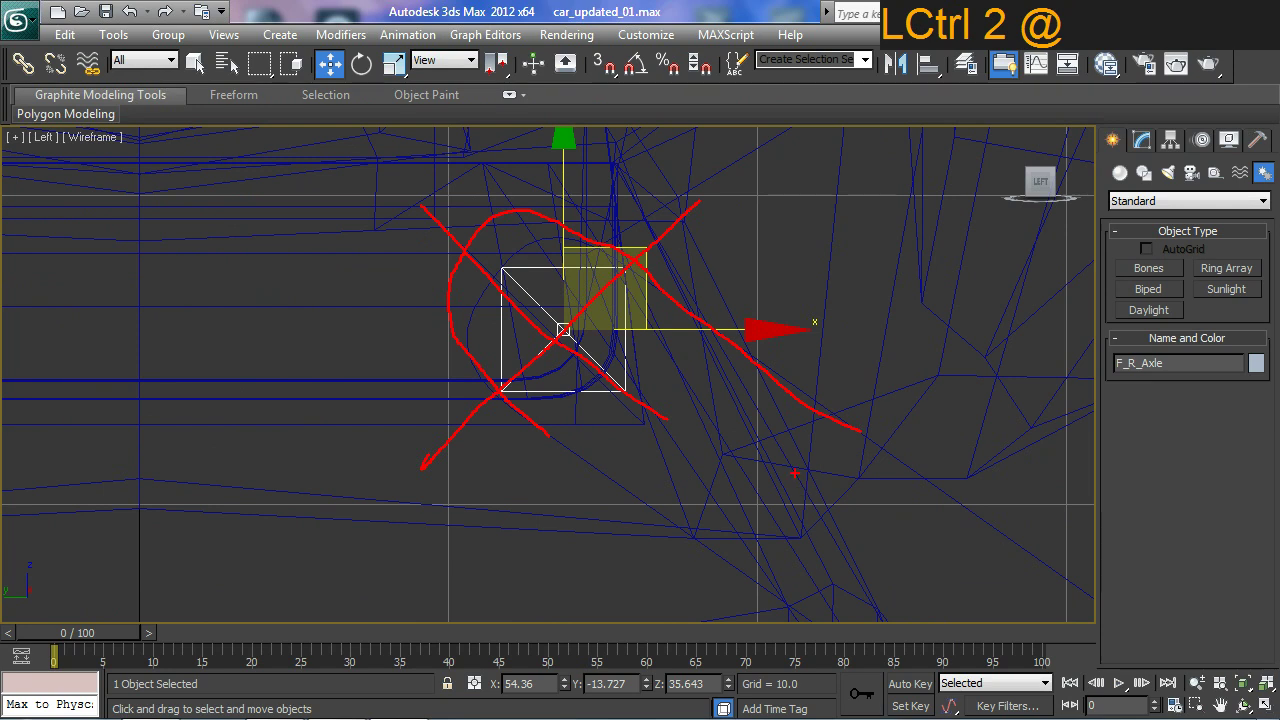
key("Escape")
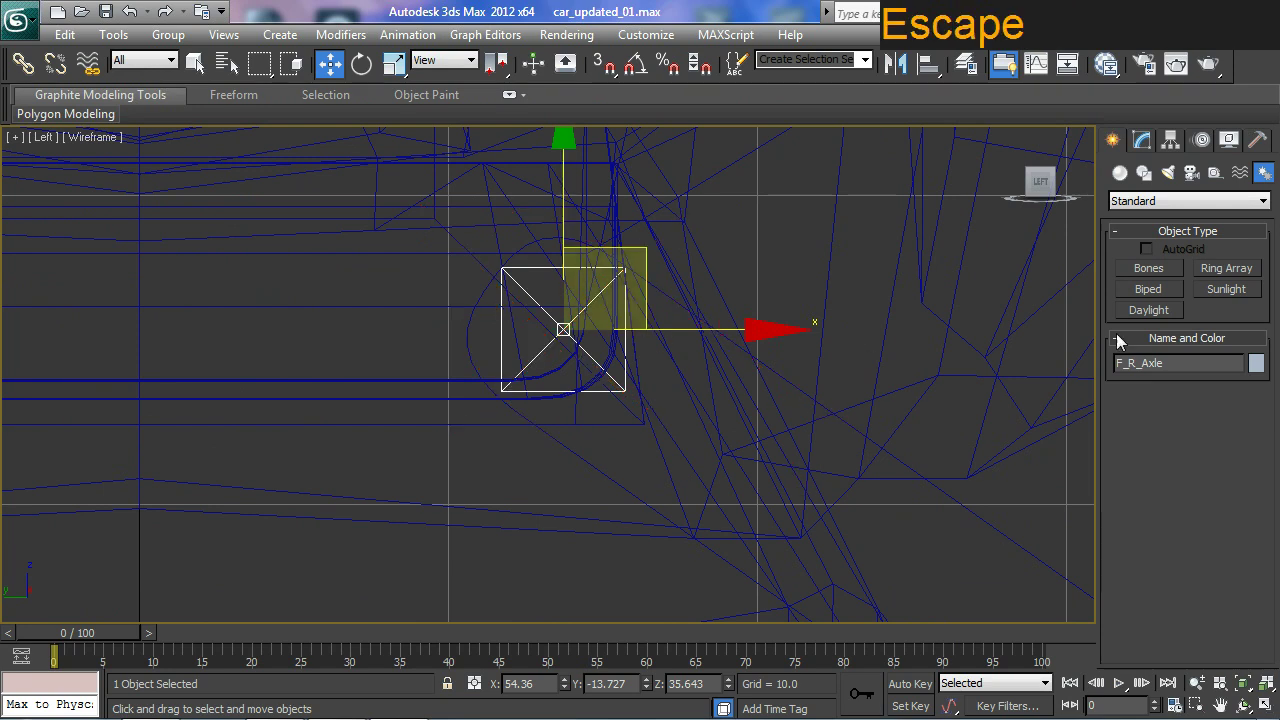
Clone F_R_Axle and name the copy F_L_Axle.
key("p")
middle_click(616, 399)
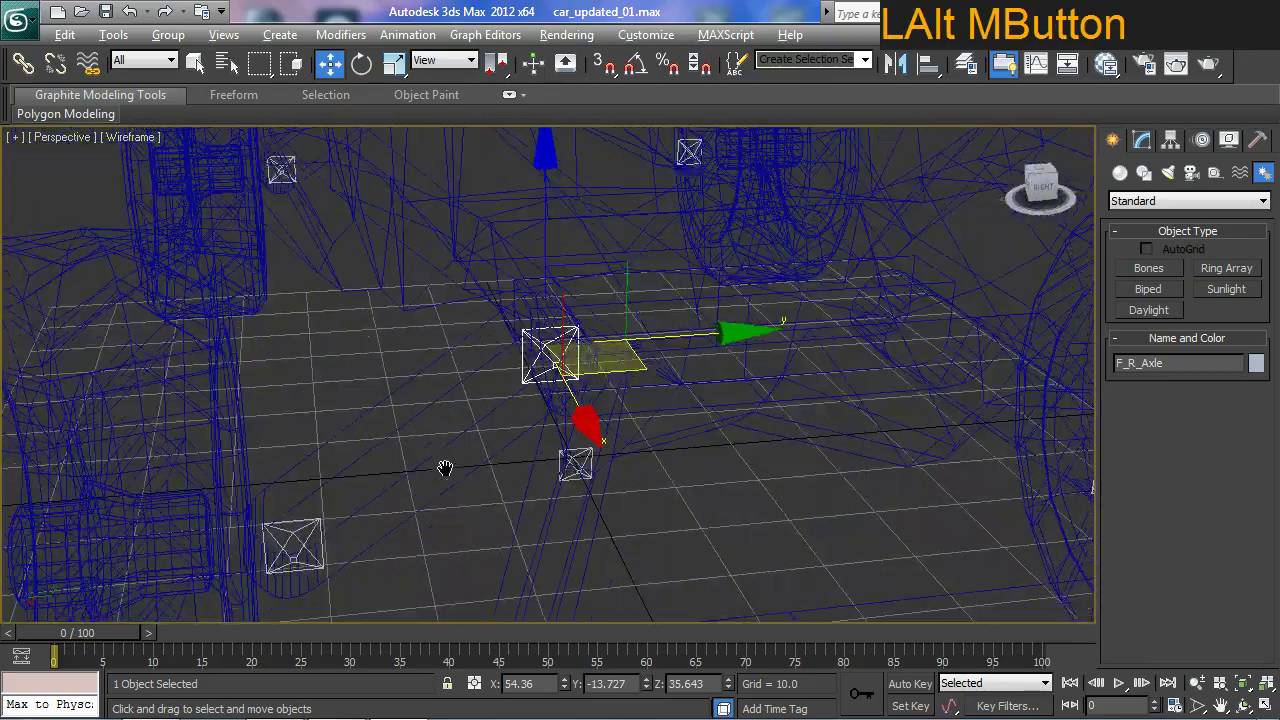
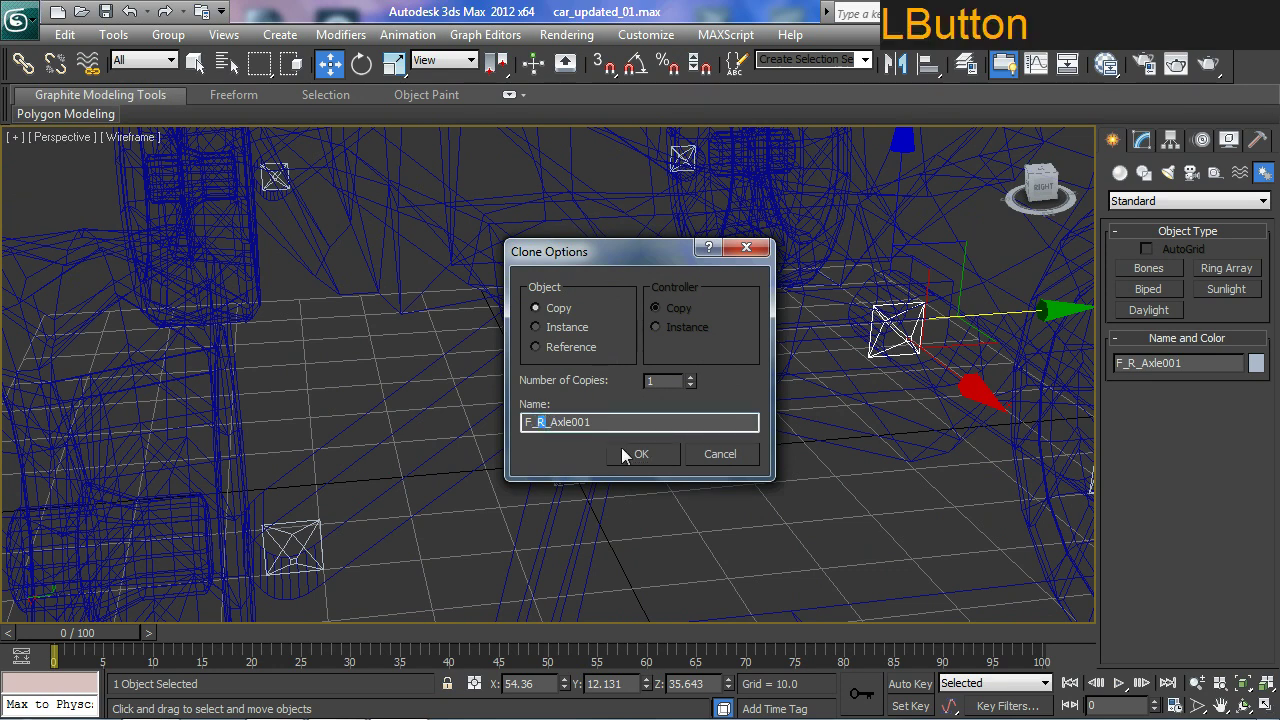
key("l")
key("Right")
key("BackSpace")
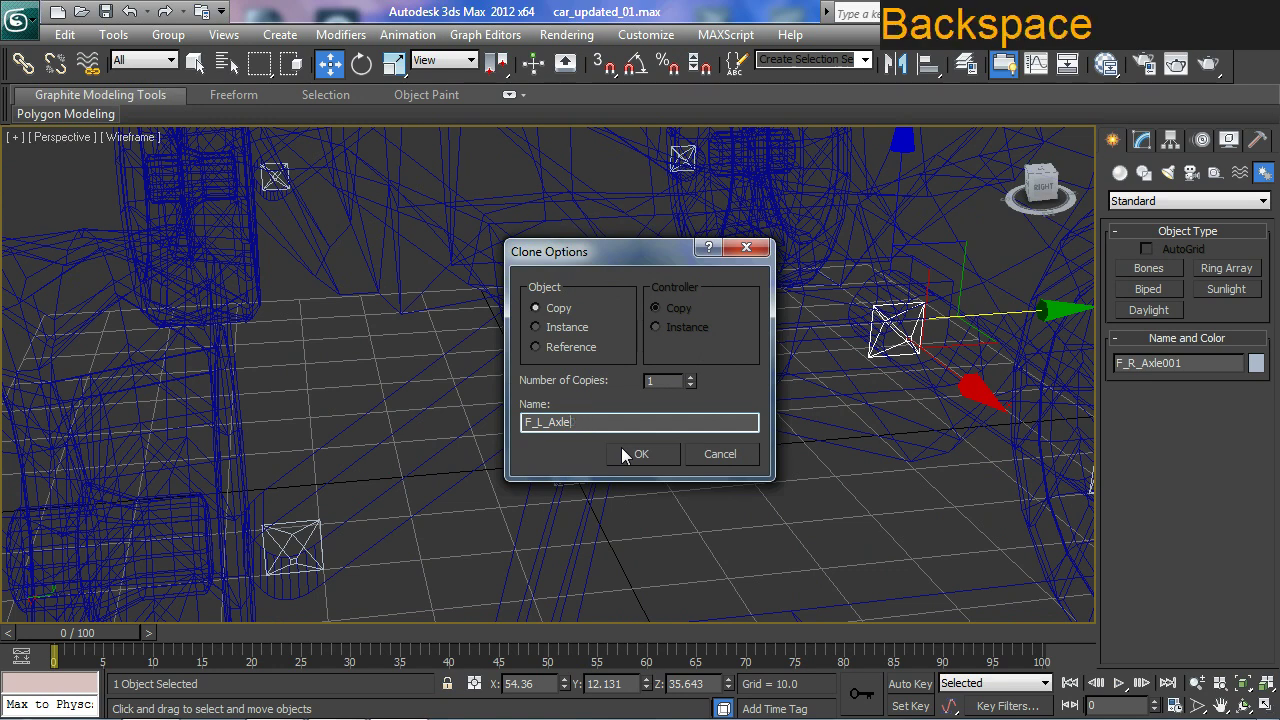
key("Return")
key("KP_Enter")
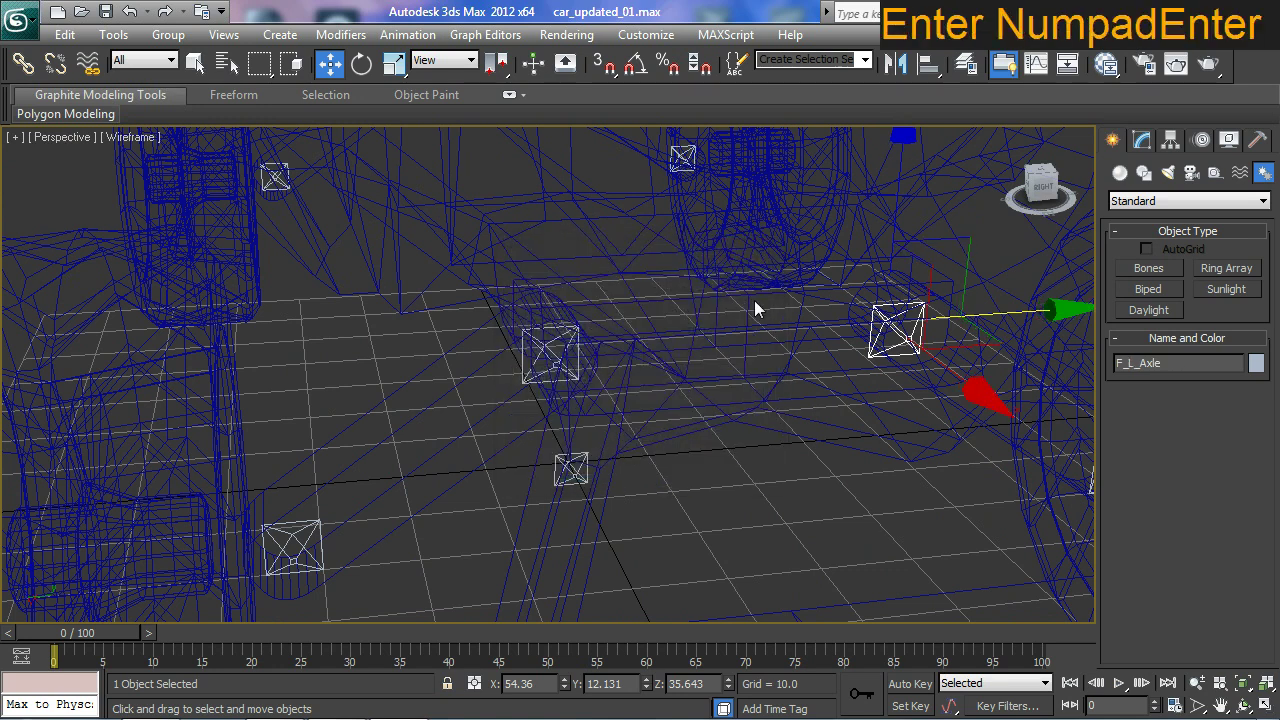
Set F_L_Axle's Y coordinate to 13.727, mirroring F_R_Axle.
left_click(518, 364)
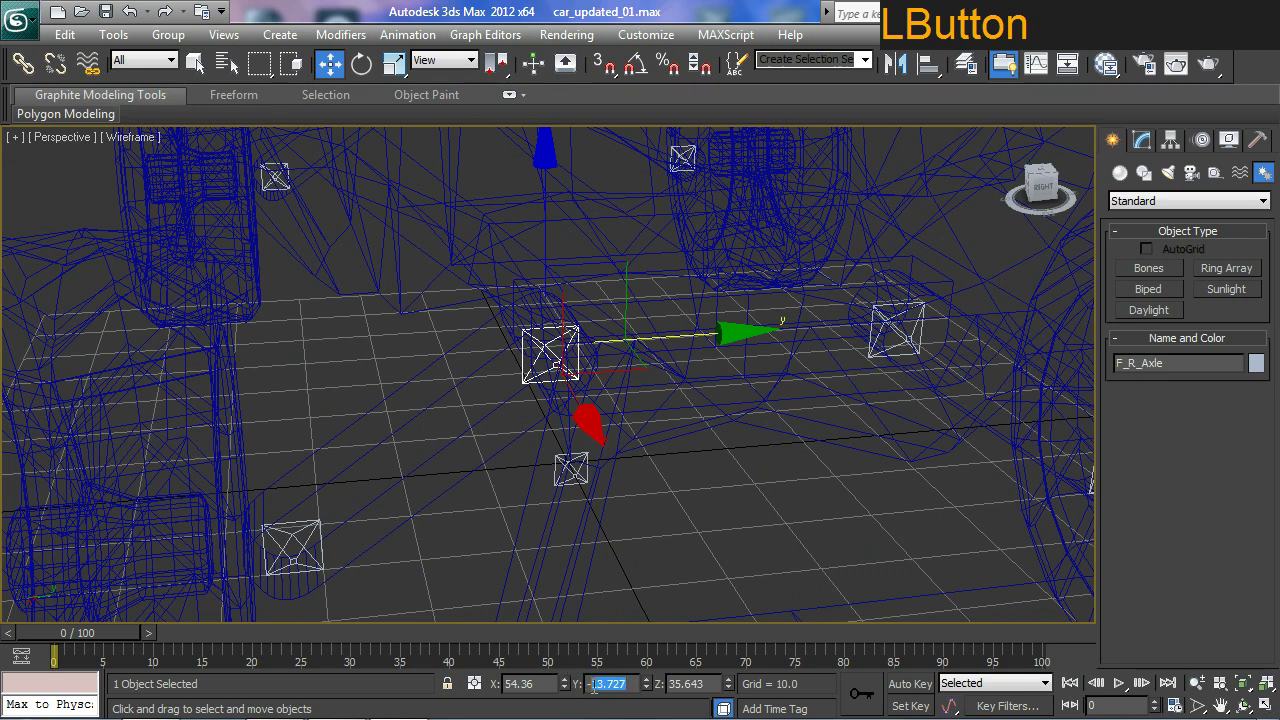
key("ctrl+c")
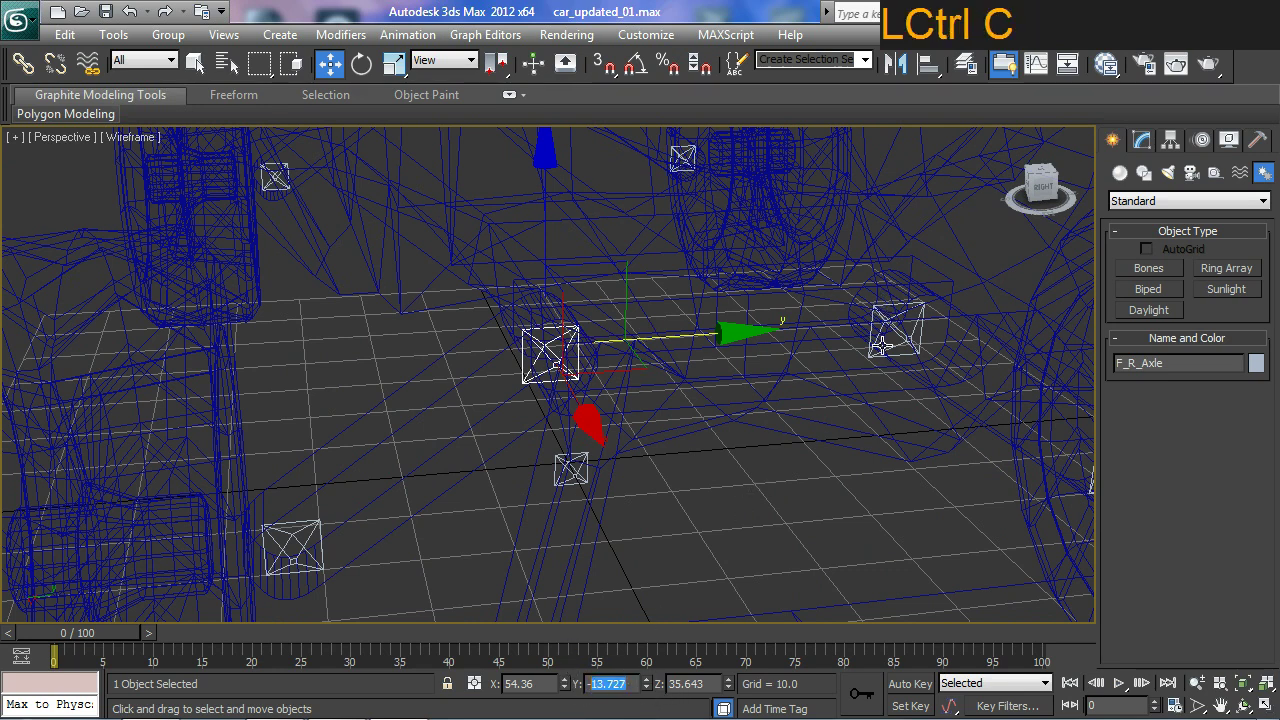
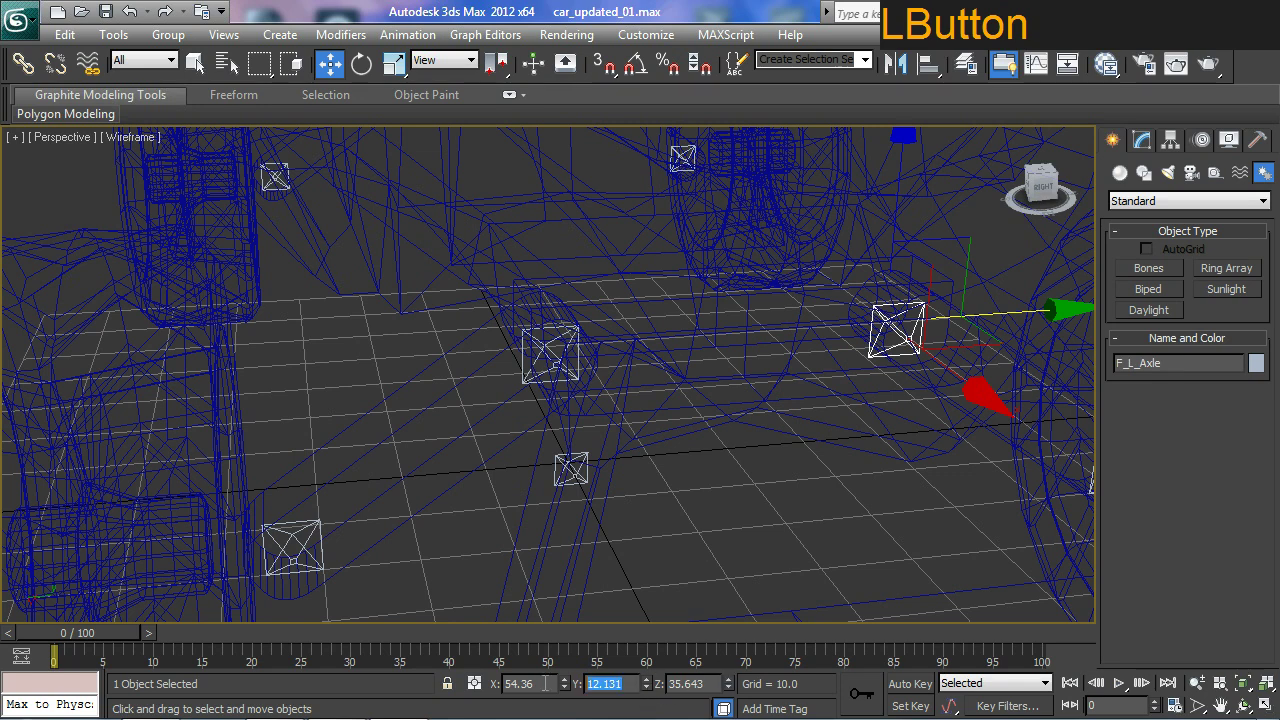
key("v")
key("\\")
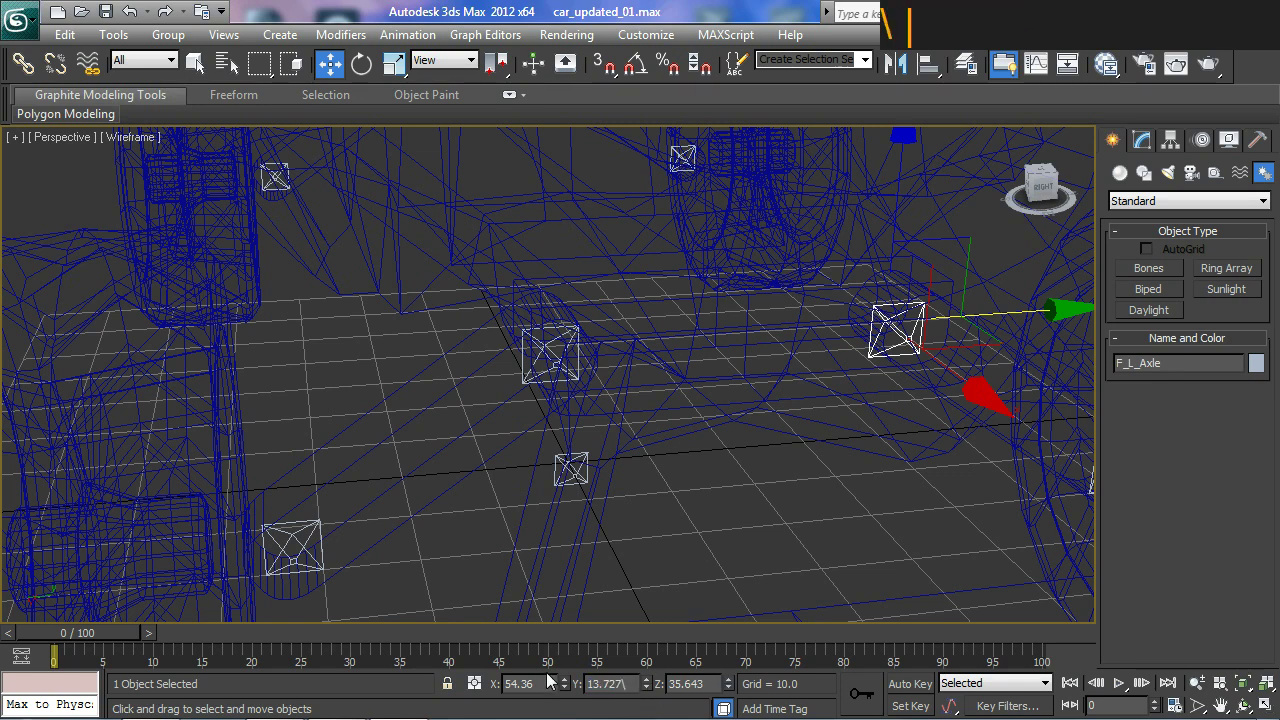
key("BackSpace")
key("Return")
key("KP_Enter")
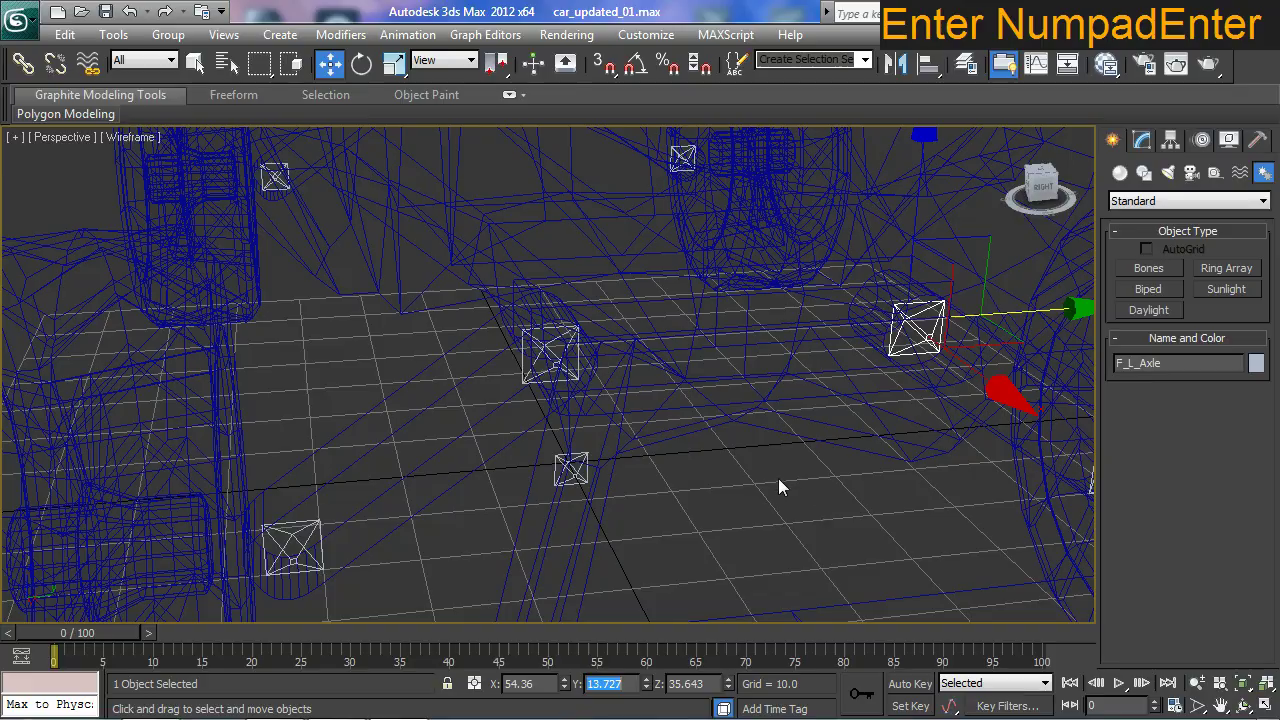
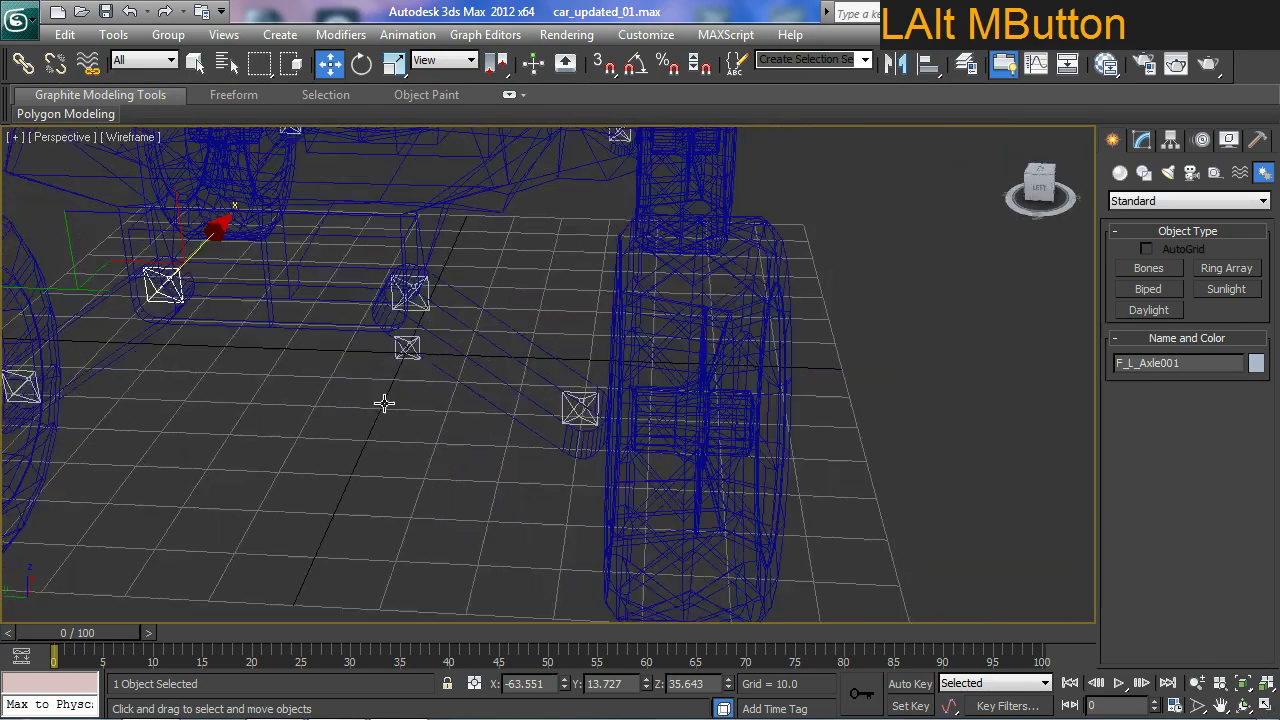
Clone the front-left axle and tire bones to the rear wheels at X -63.551.
middle_click(548, 433)
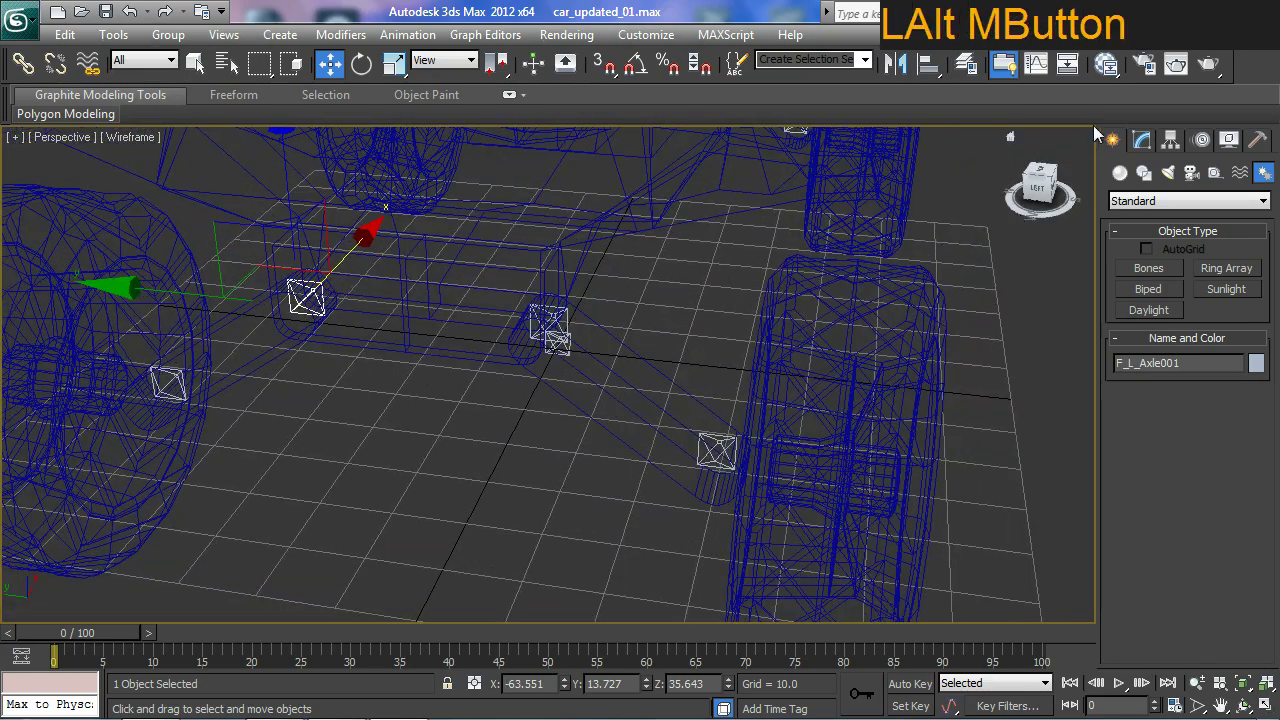
Rename the first rear axle copy with a B_ prefix and no 001 suffix in the Modify panel.
left_click(1146, 146)
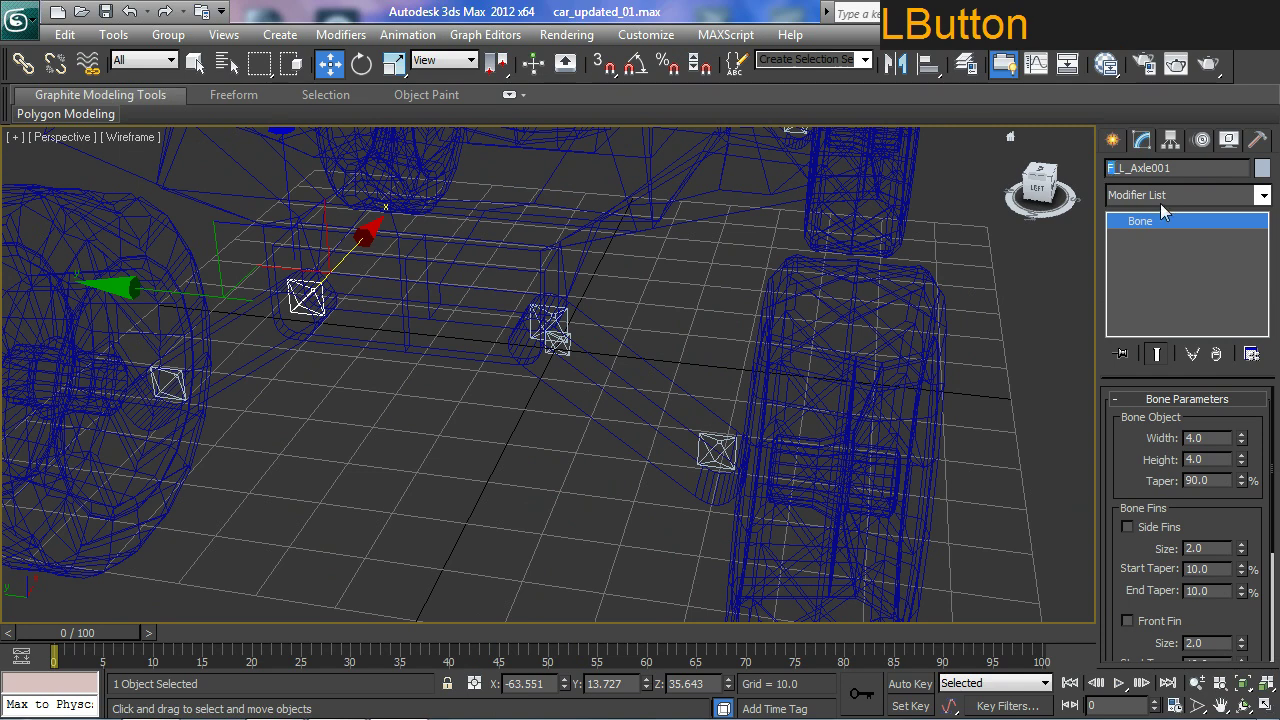
key("shift+b")
key("Right")
key("BackSpace")
key("Return")
Rename the rear-right copies to B_R_Axle and B_R_Tire, then select the rear-left tire bone.
left_click(564, 315)
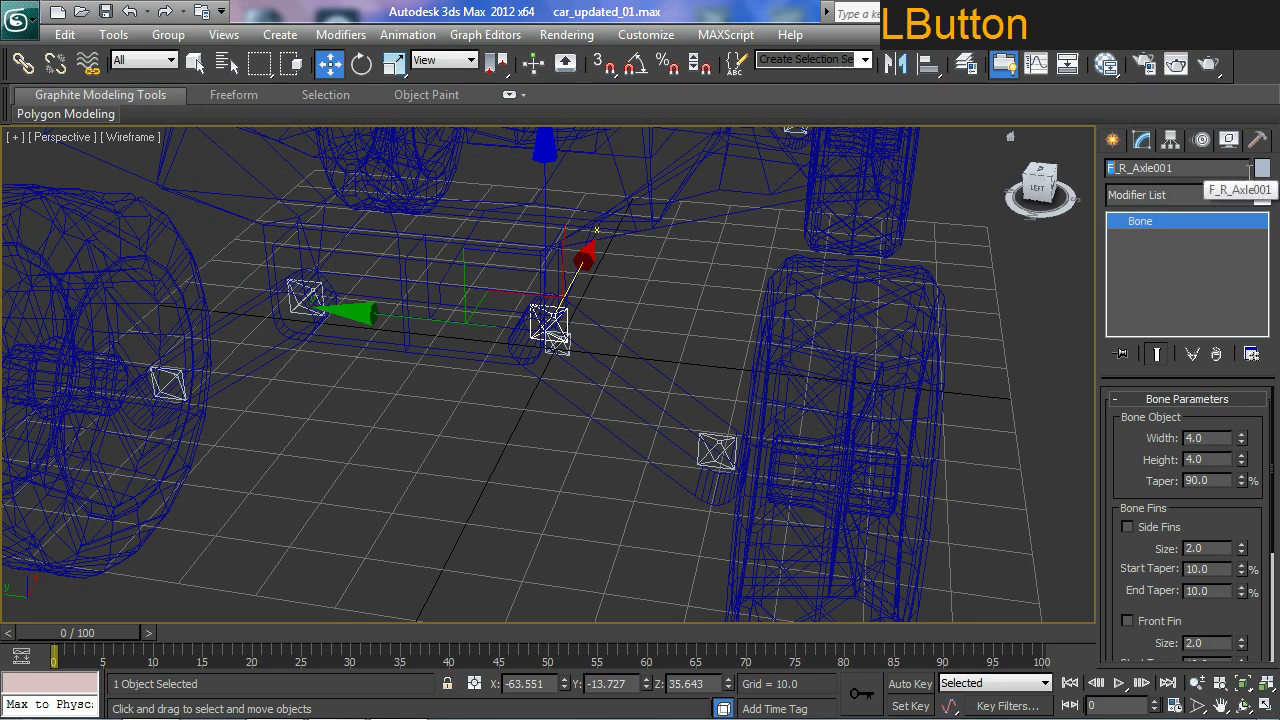
key("shift+b")
key("Right")
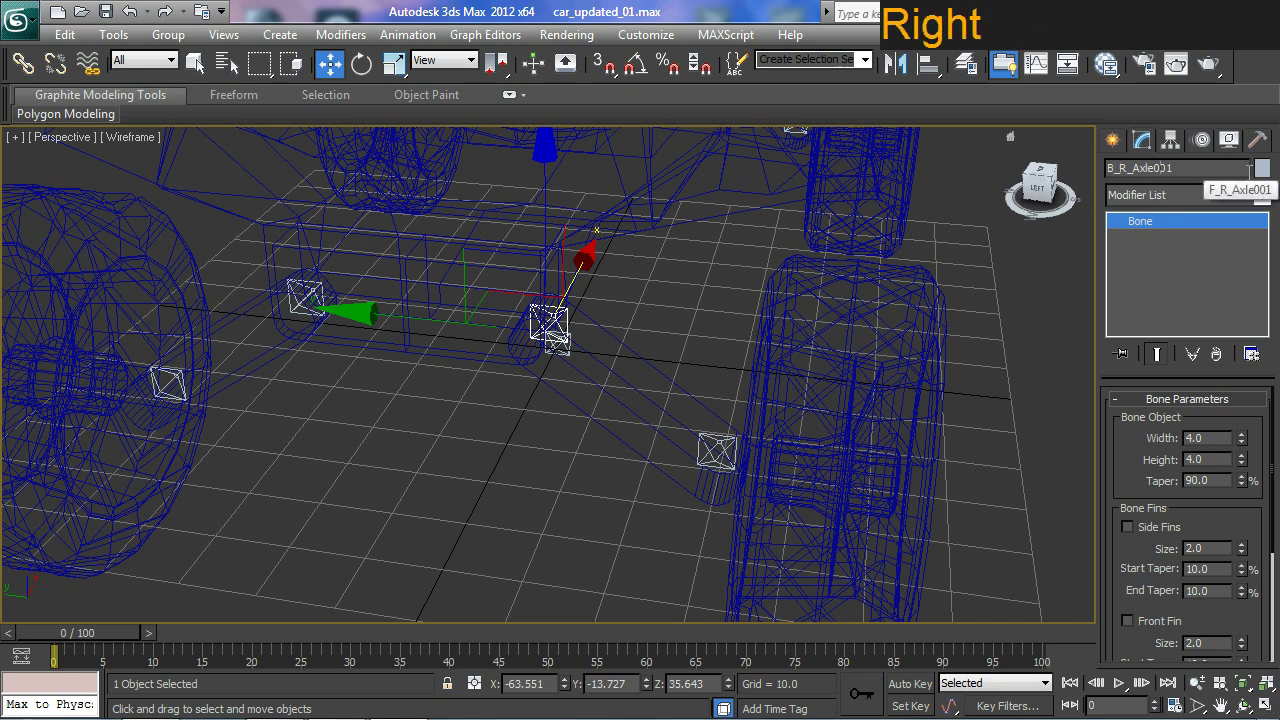
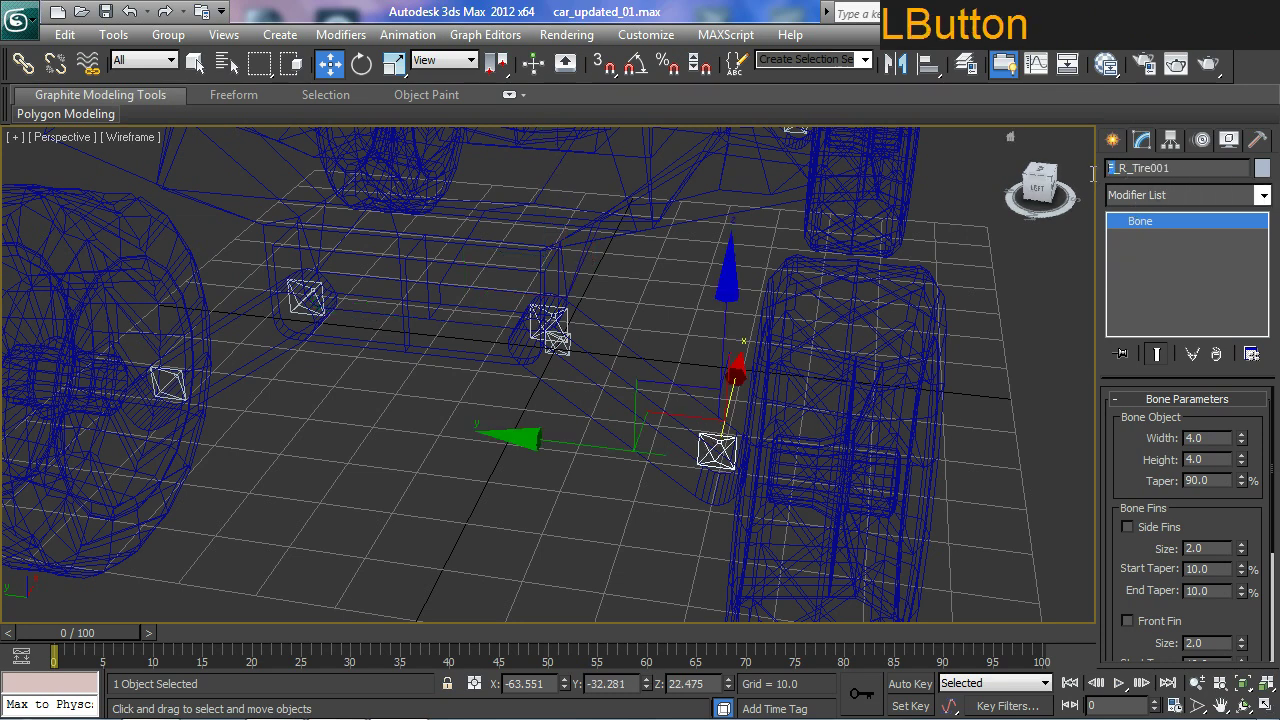
key("shift+b")
key("Right")
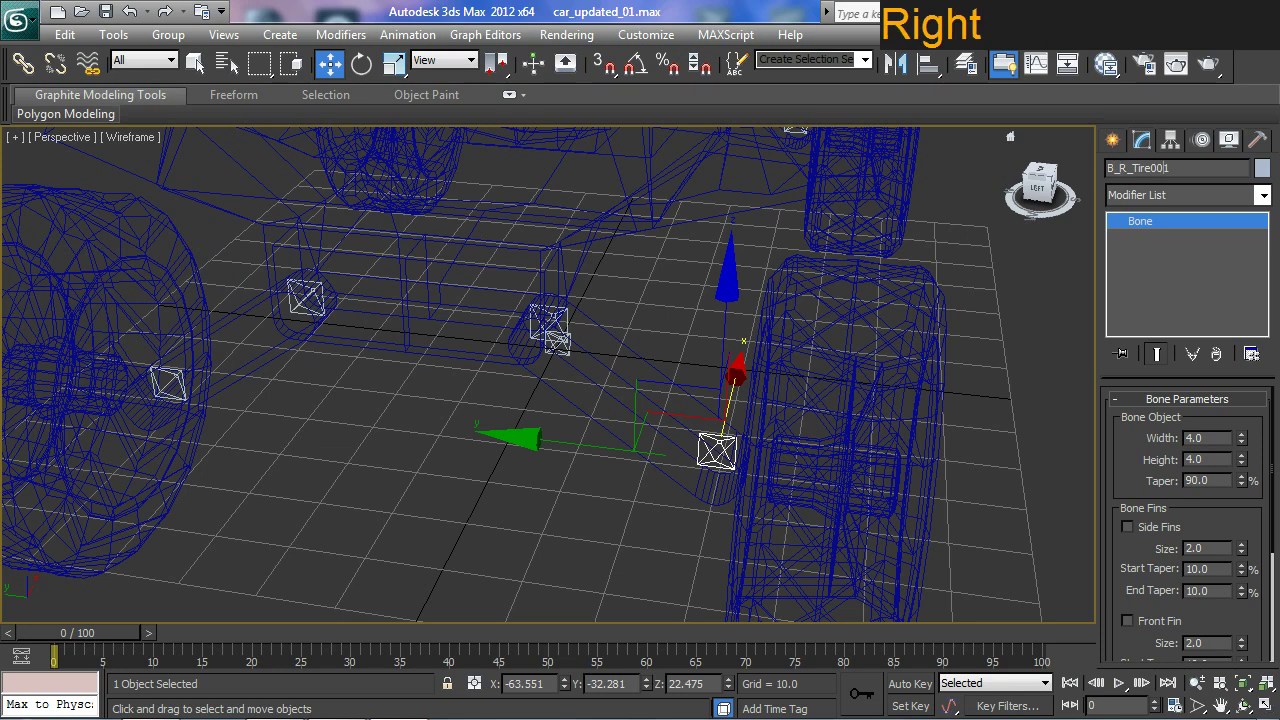
key("BackSpace")
key("Return")
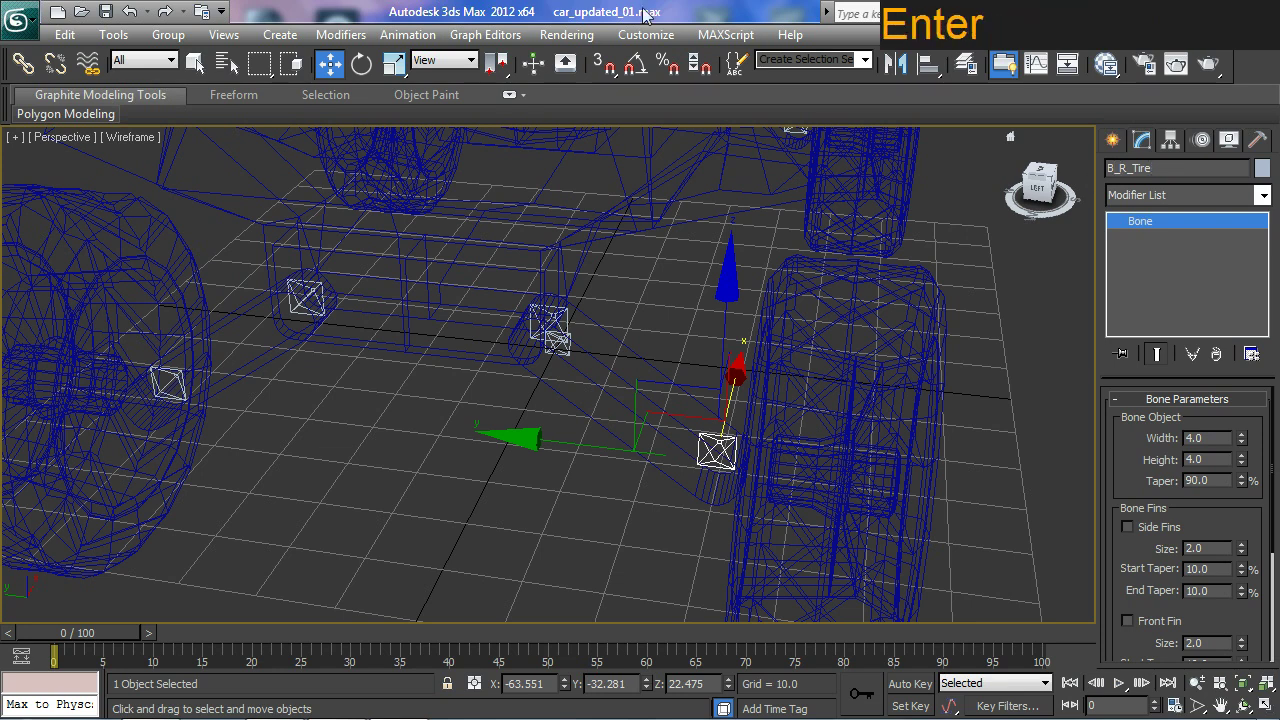
left_click(167, 380)
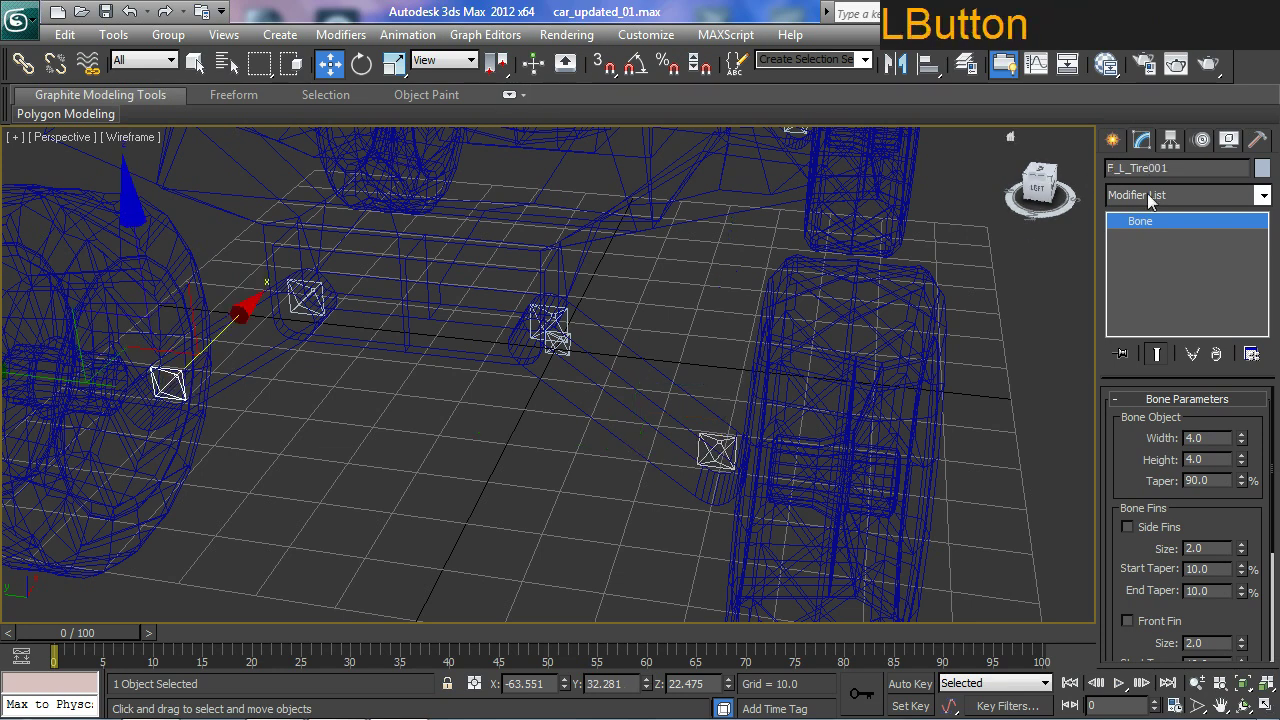
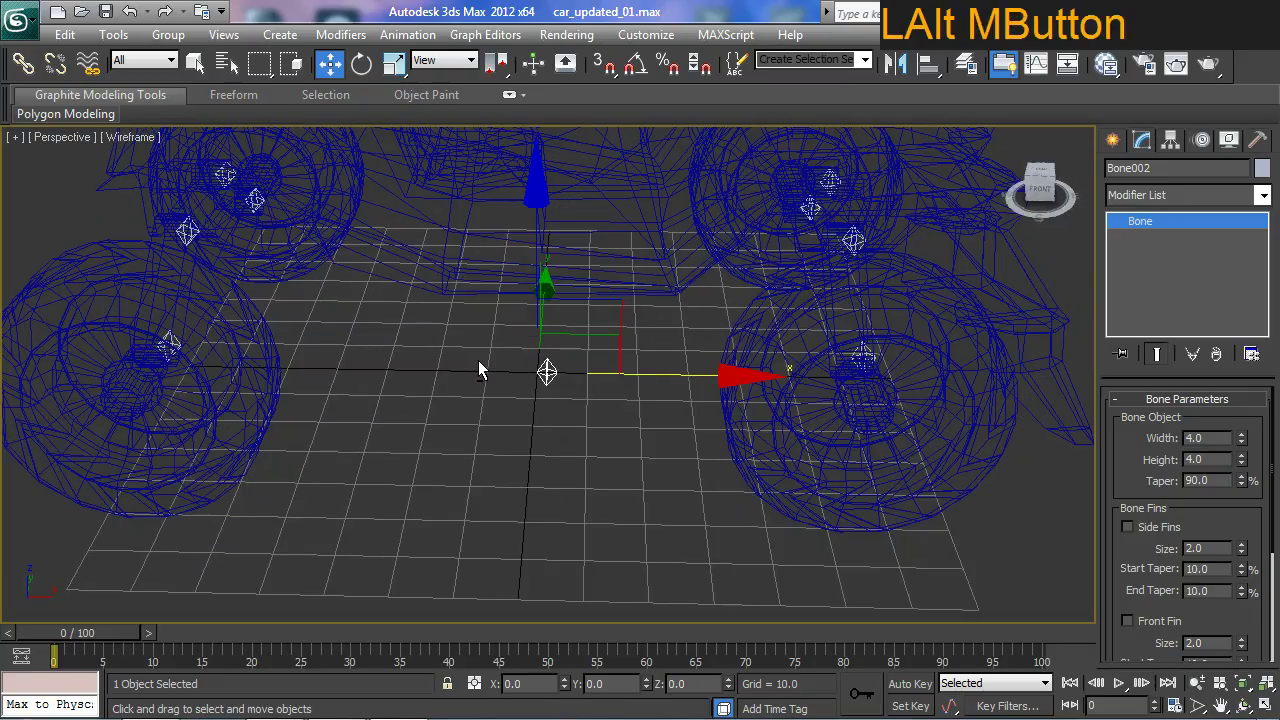
Rename Bone002 to Root_Bone, turn it 90° on Z and raise it to about Z 37.9 at the car's centre.
middle_click(554, 412)
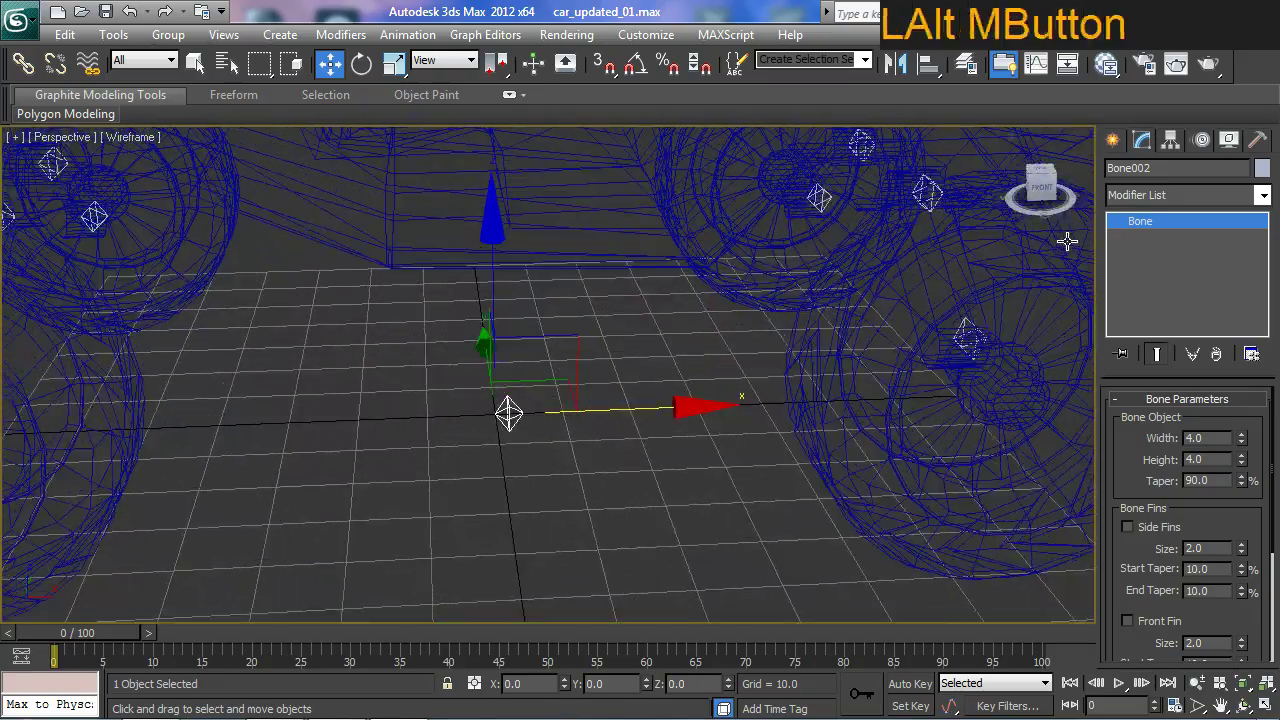
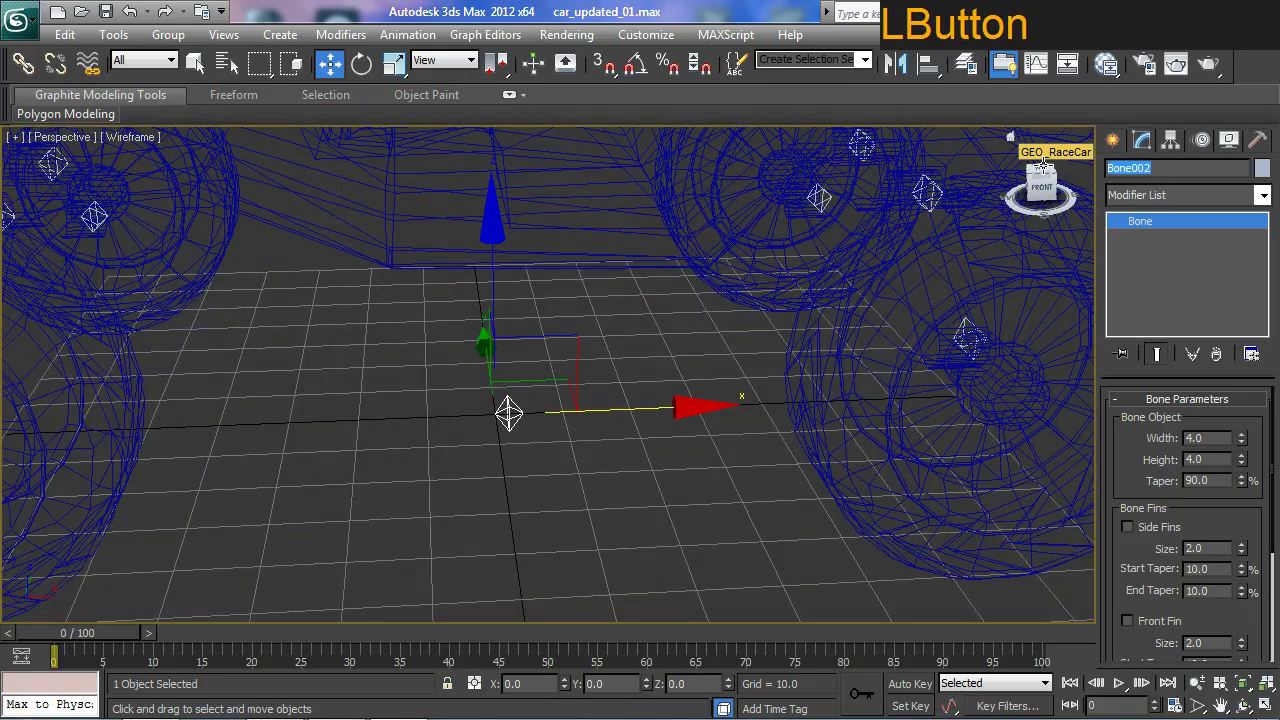
key("shift+-")
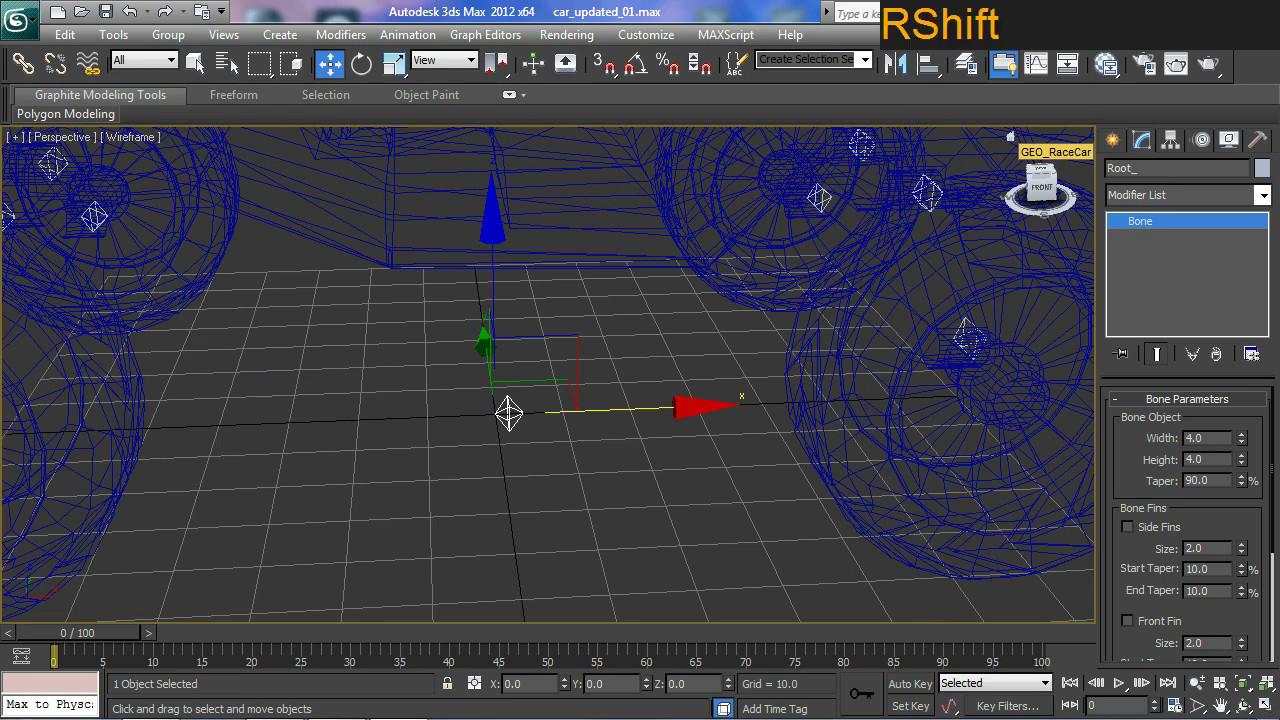
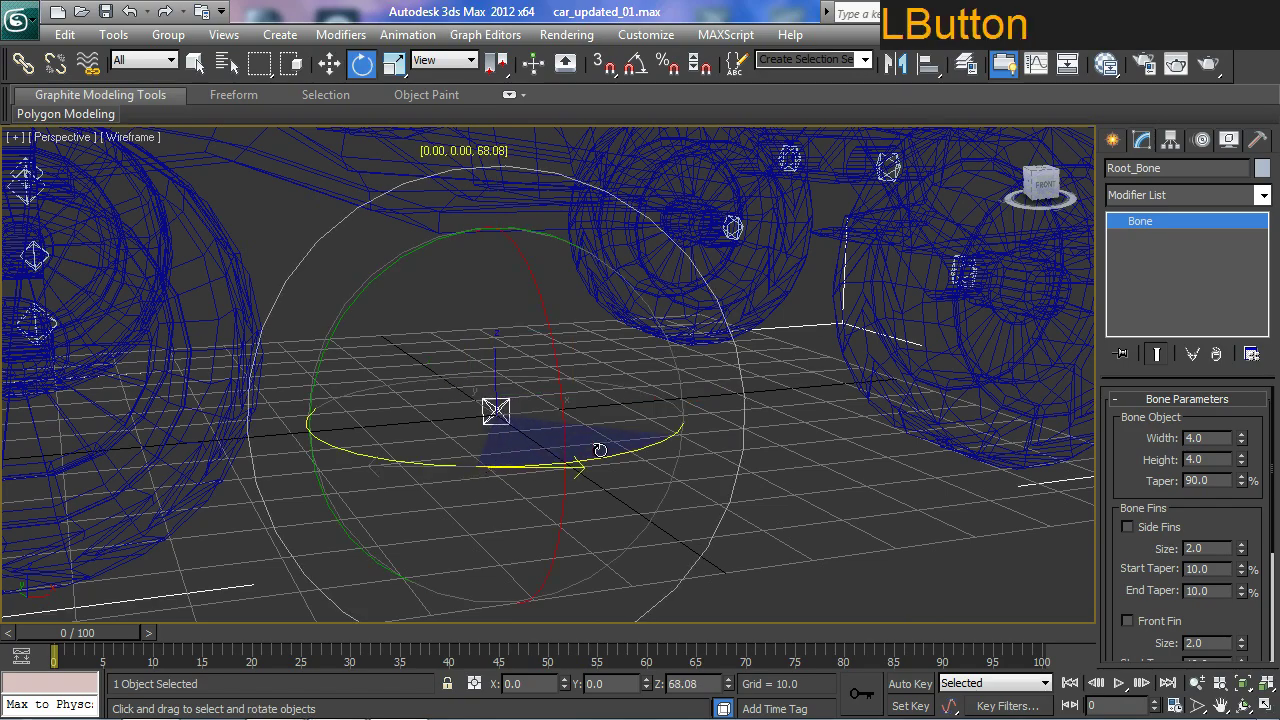
middle_click(665, 517)
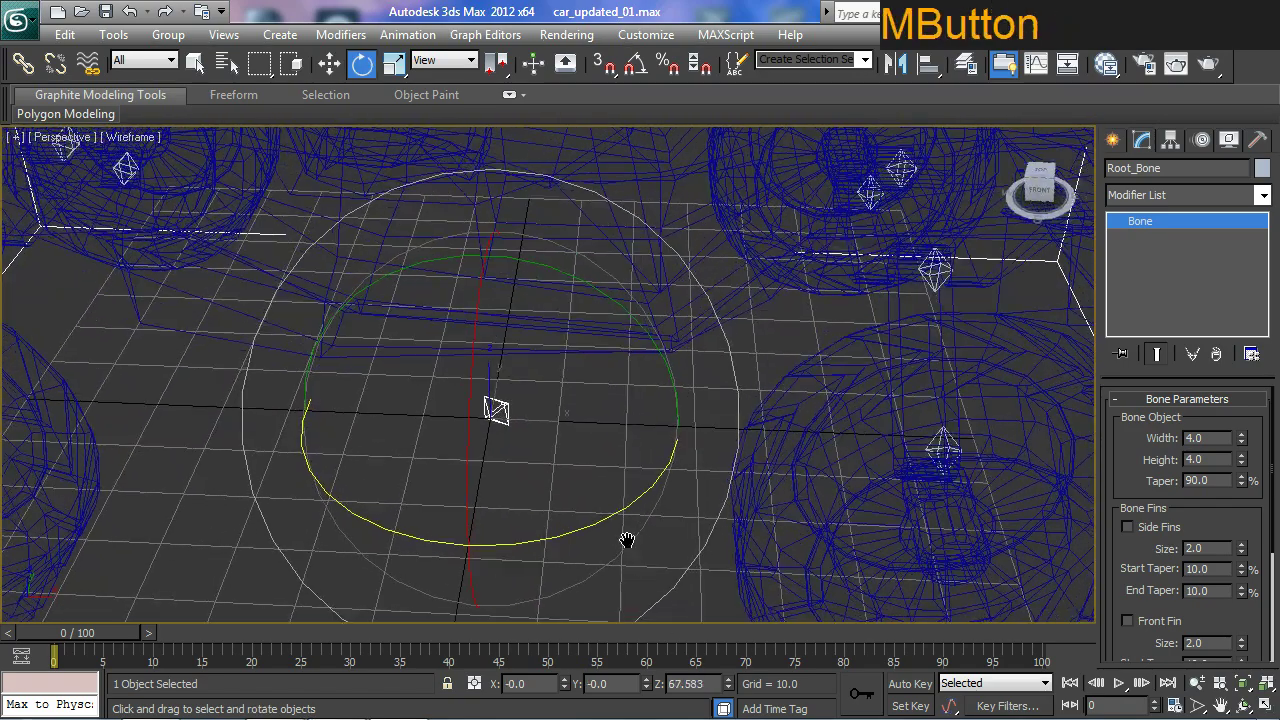
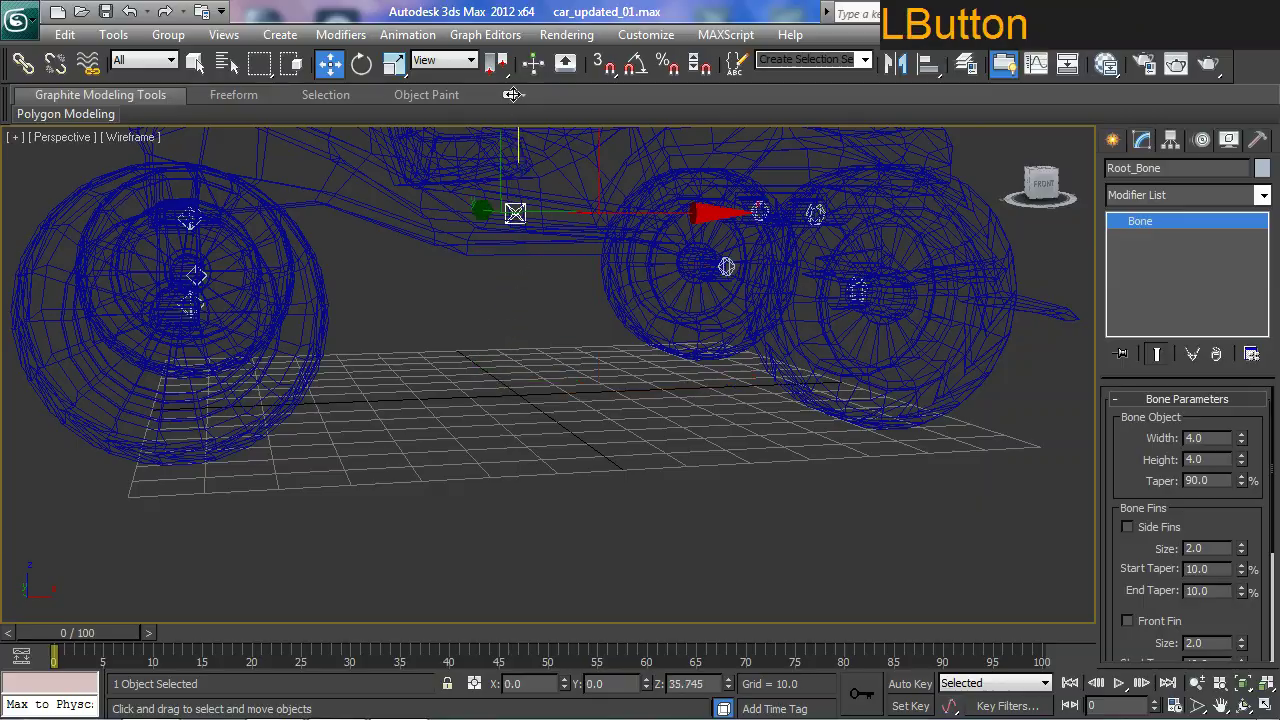
middle_click(610, 317)
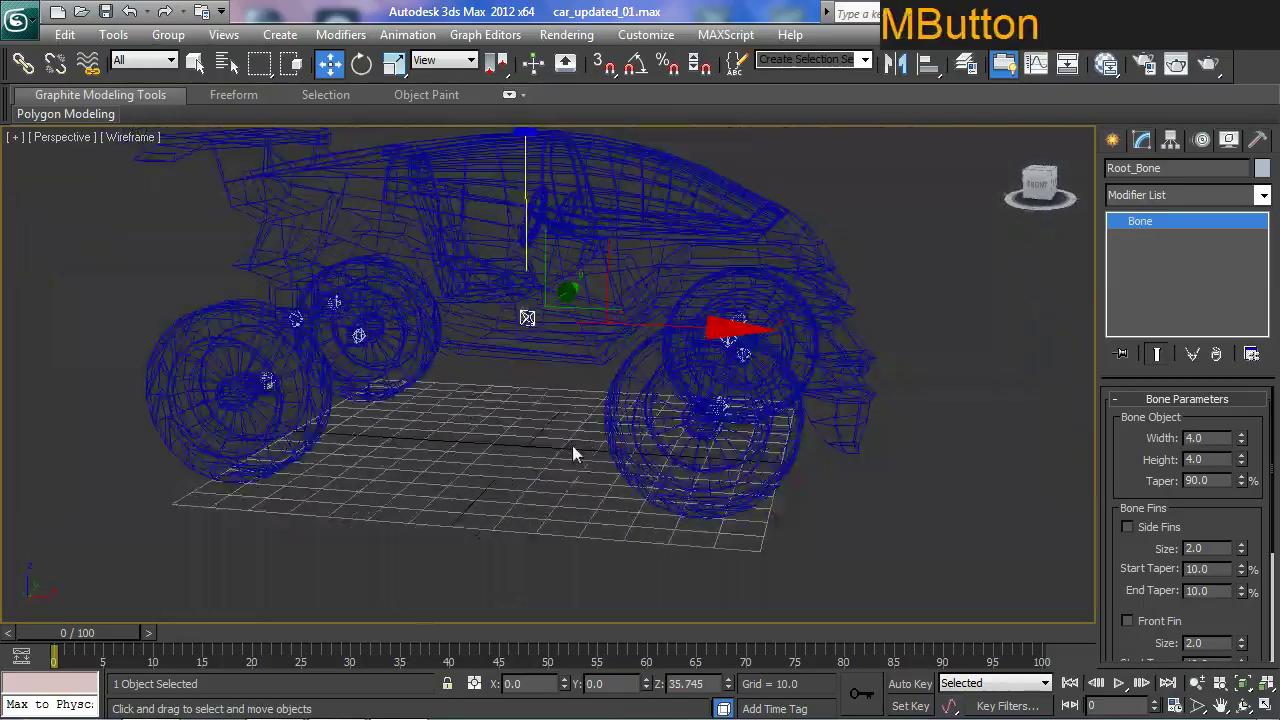
middle_click(581, 418)
middle_click(582, 460)
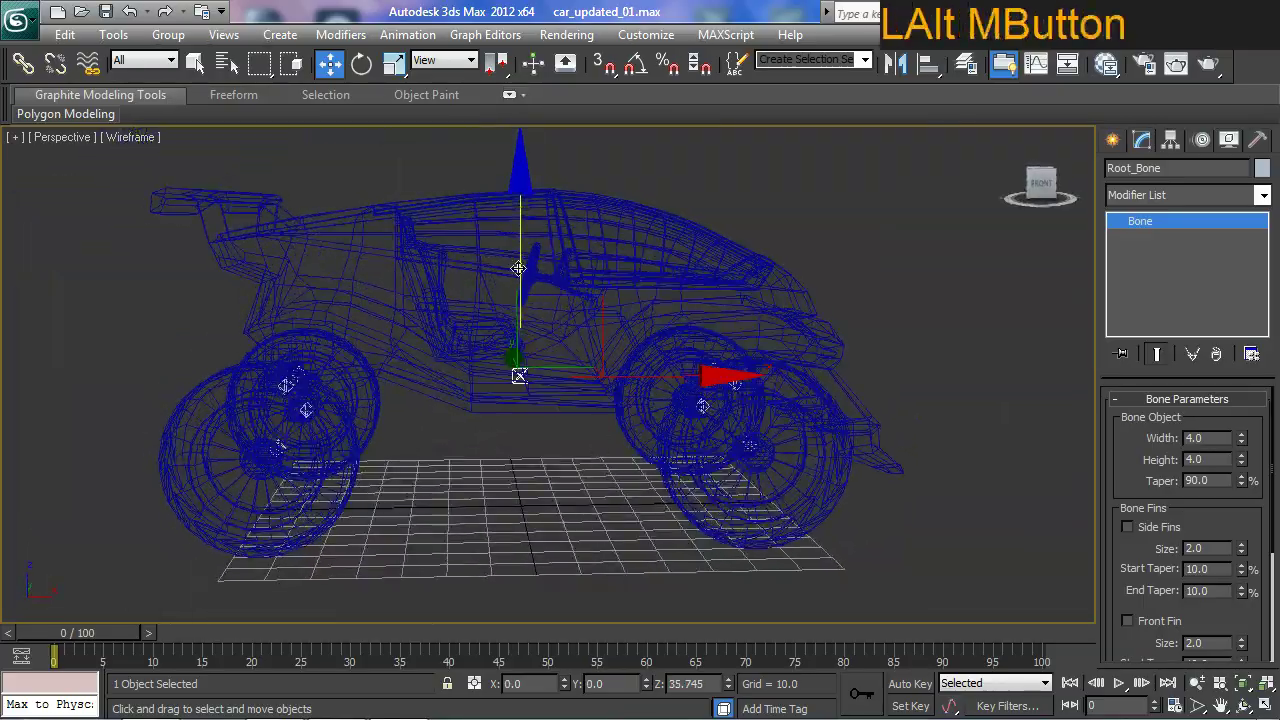
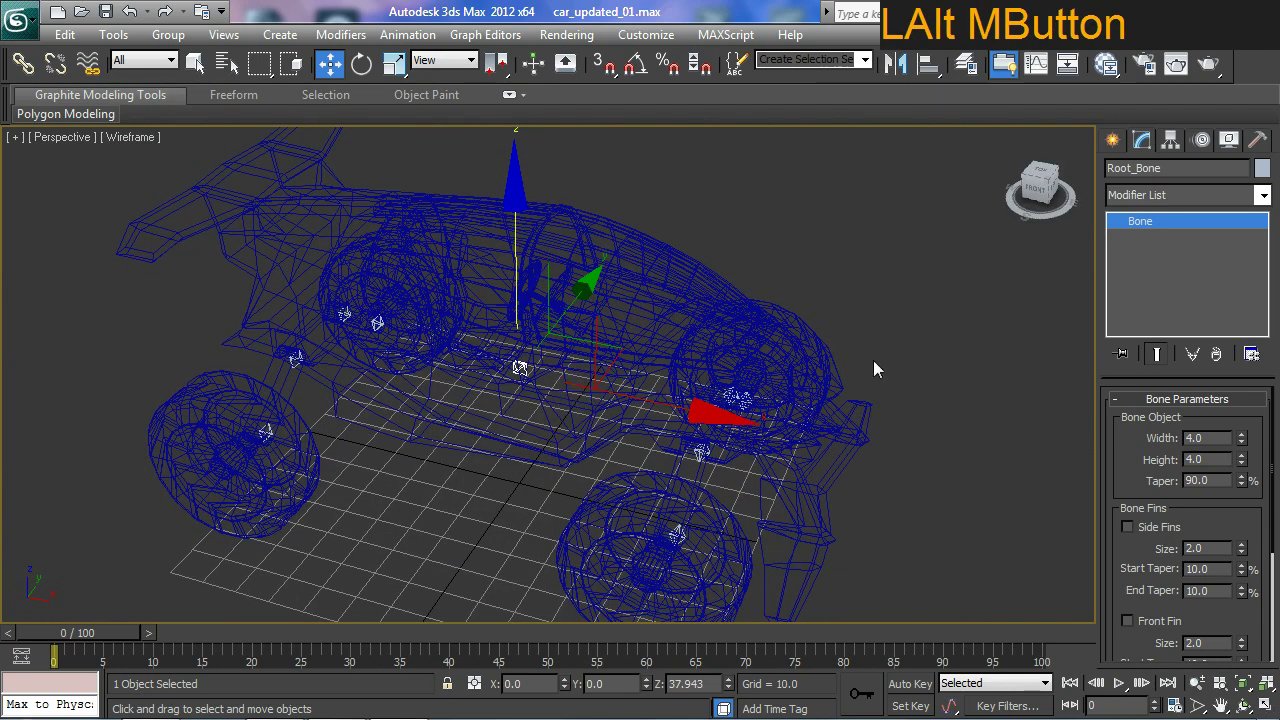
Hide all geometry via Display > Hide by Category so only bones show, then reselect F_L_Axle.
left_click(1202, 149)
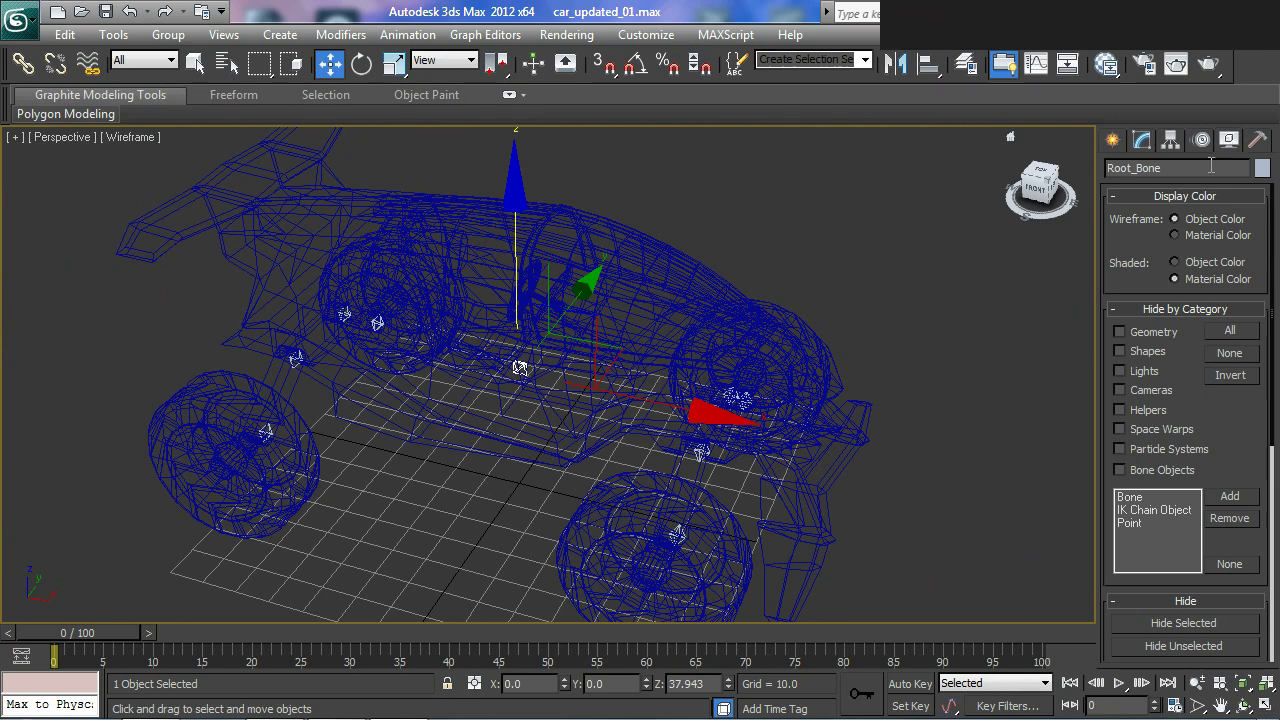
left_click(1134, 337)
middle_click(808, 391)
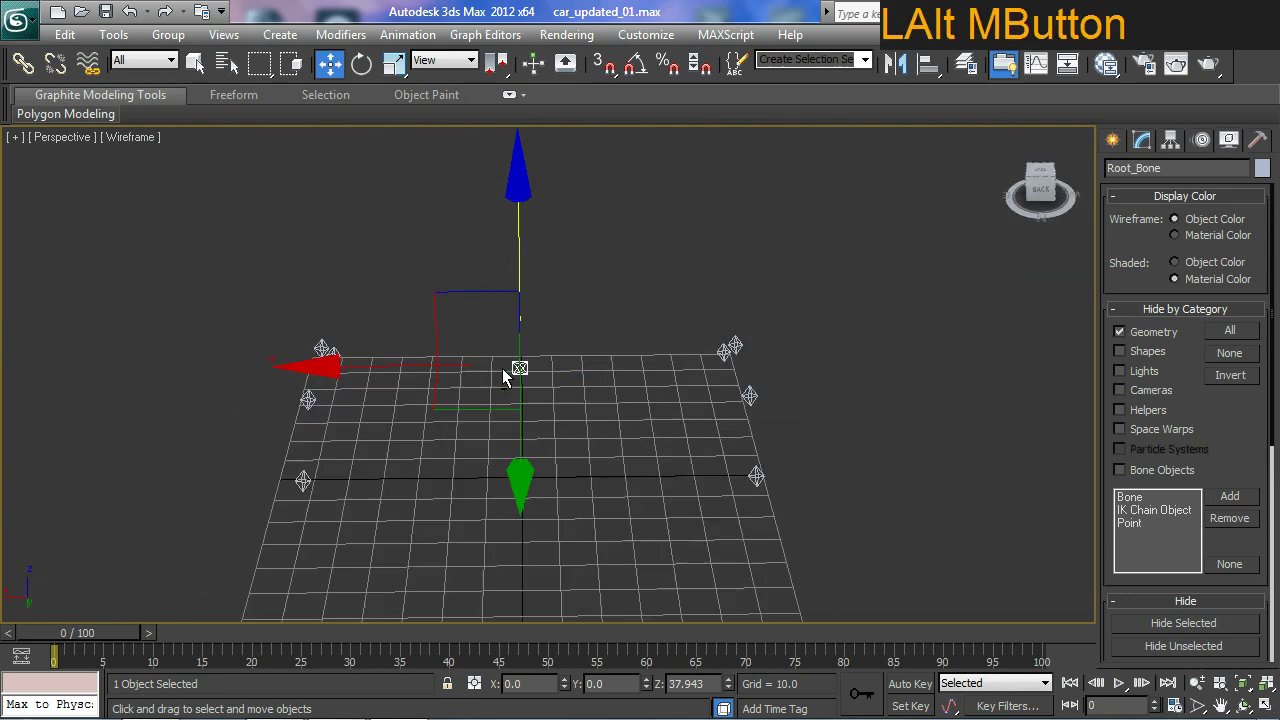
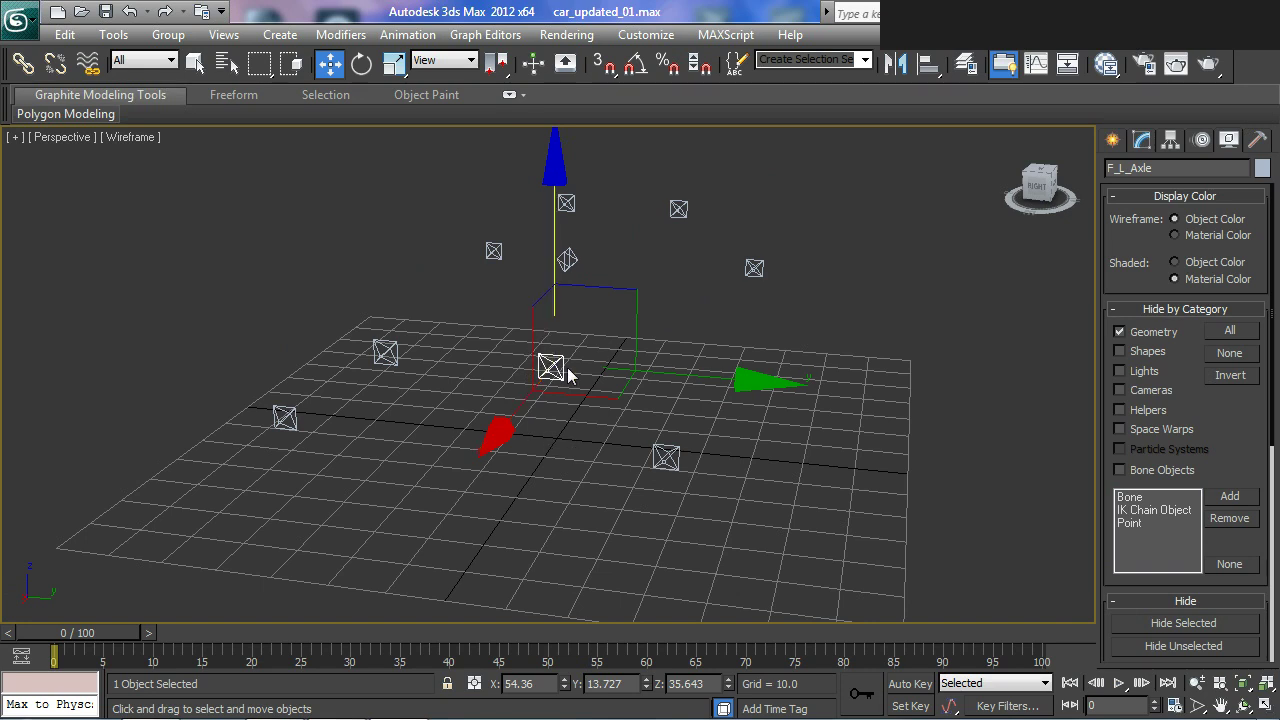
key("ctrl+2")
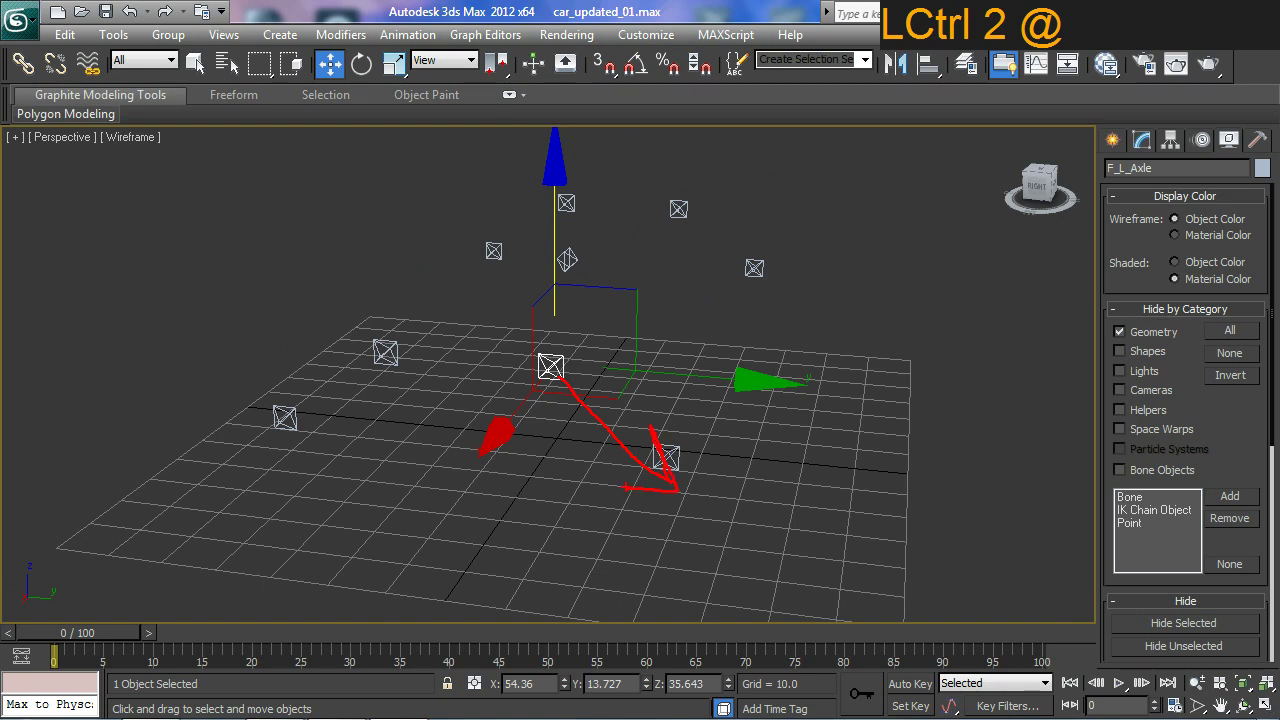
key("Escape")
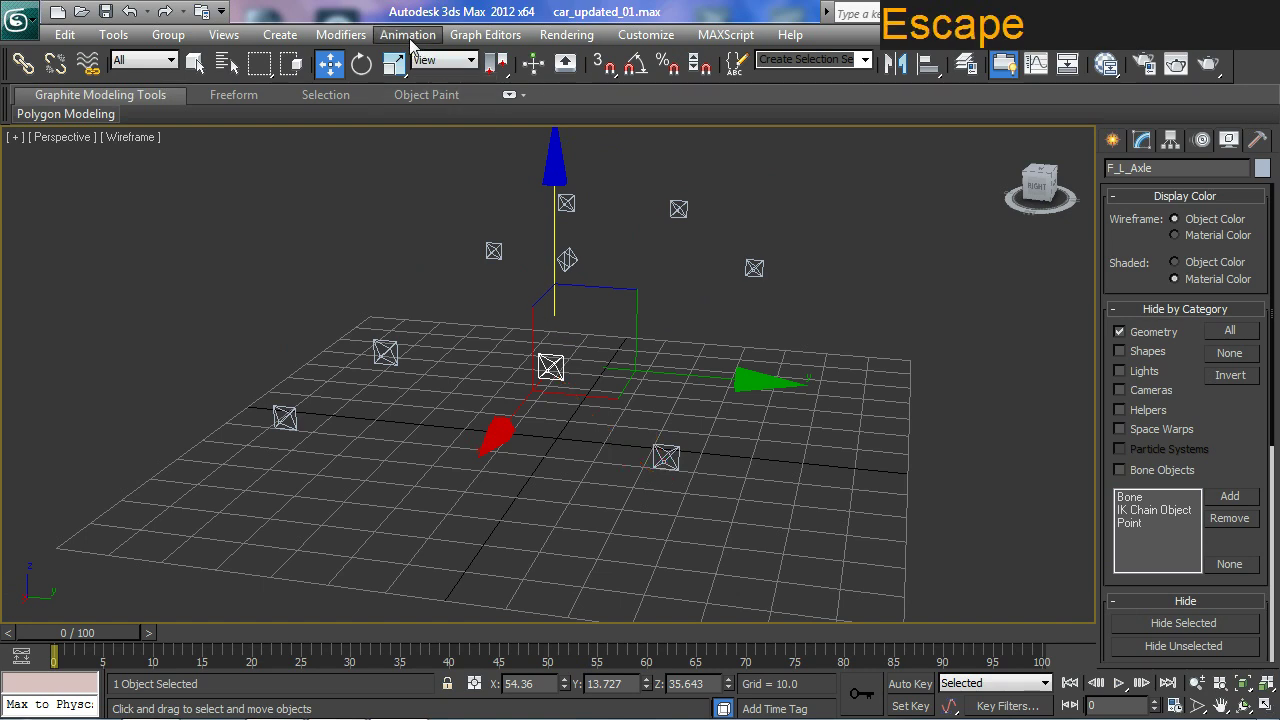